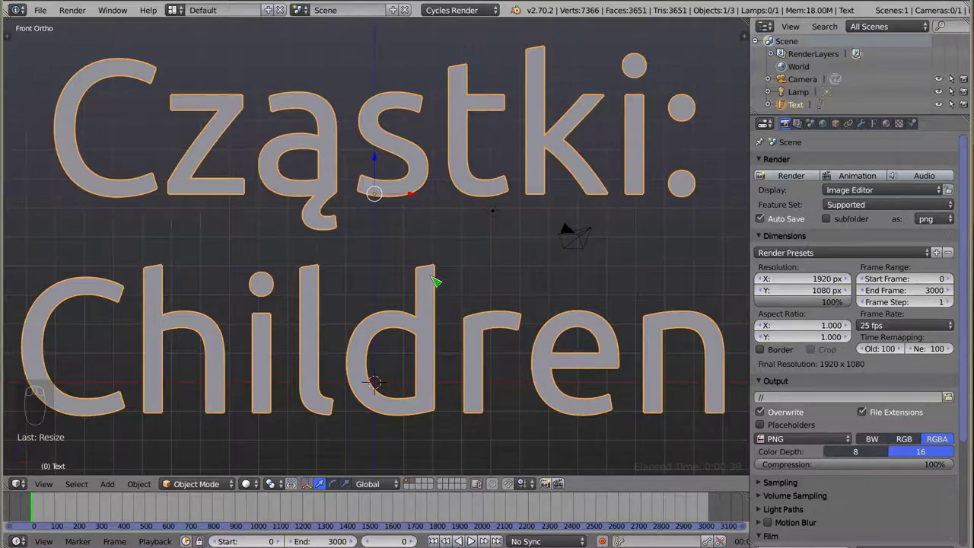
Step: Delete the title text object and add a new plane in its place
{"action": "key", "text": "x"}
{"action": "key", "text": "shift+a"}
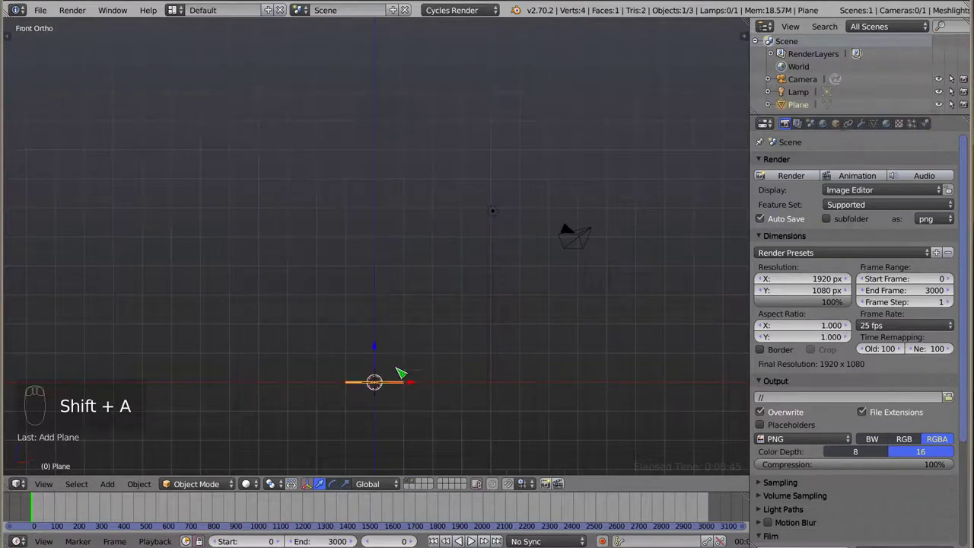
Step: Rotate the new plane 90 degrees so it stands upright
{"action": "key", "text": "r"}
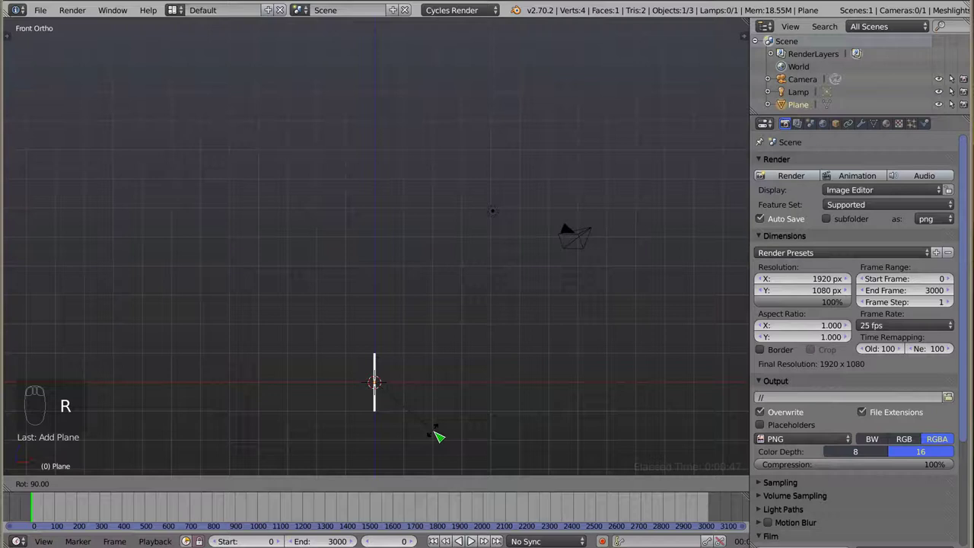
{"action": "left_click", "coordinate": [417, 384]}
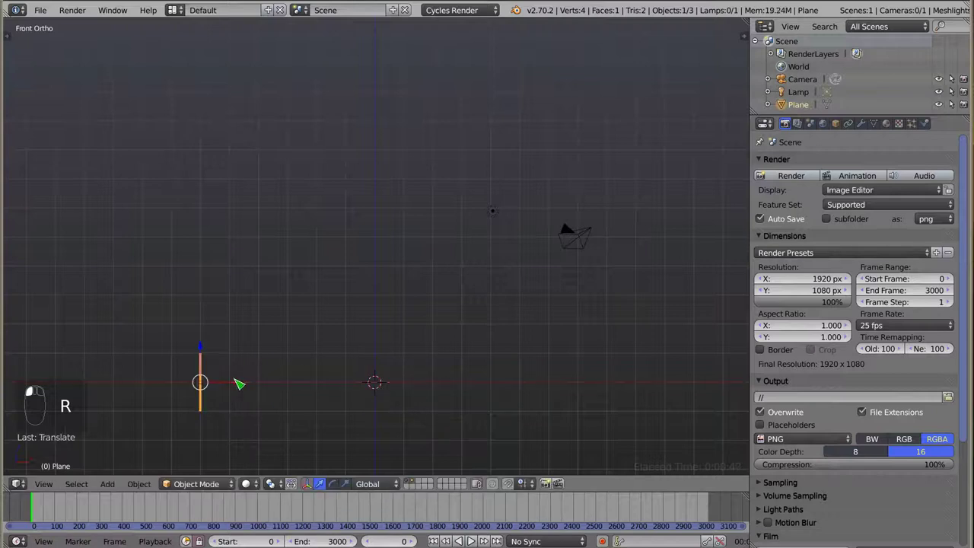
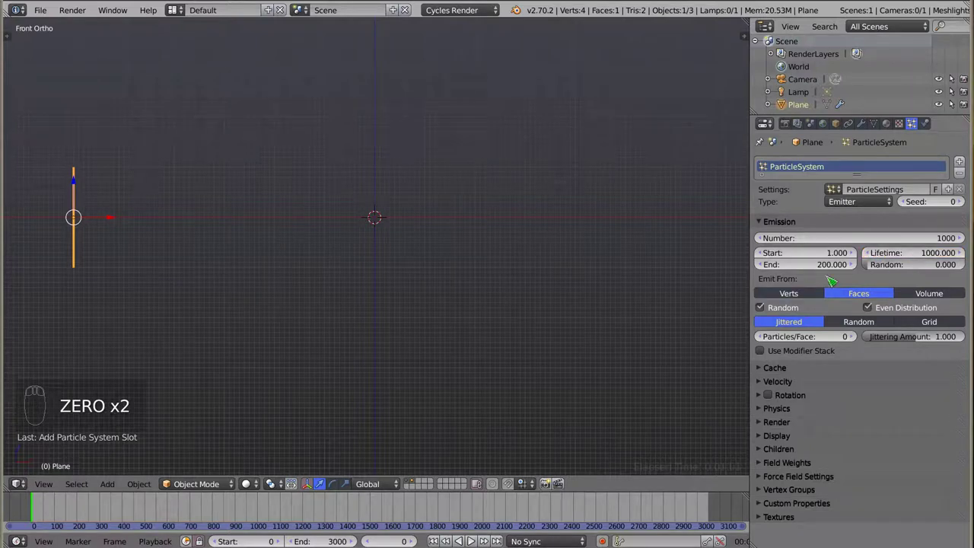
Step: Add a particle system emitting until frame 1000 with the Gravity field weight at 0
{"action": "left_click", "coordinate": [805, 268]}
{"action": "key", "text": "0"}
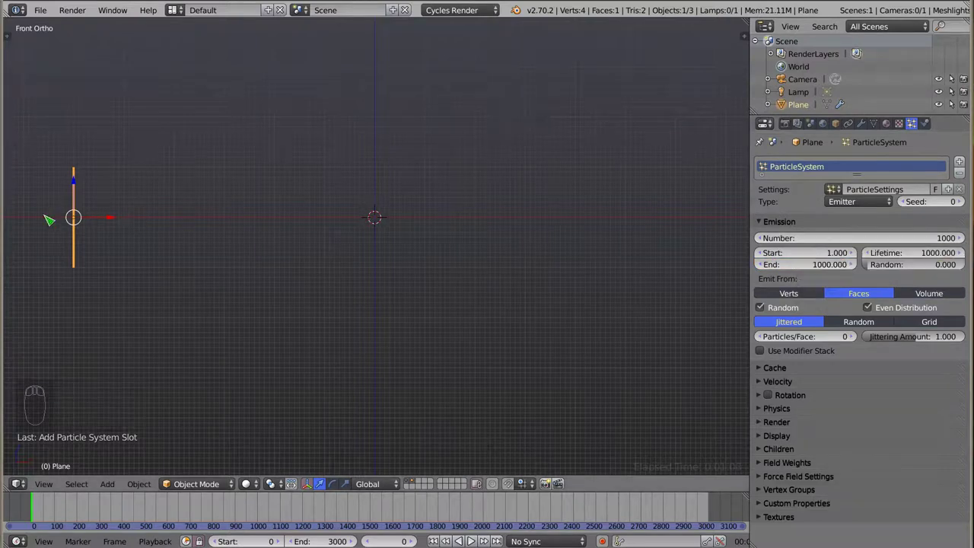
{"action": "left_click_drag", "start_coordinate": [759, 373], "coordinate": [773, 378]}
{"action": "left_click_drag", "start_coordinate": [760, 383], "coordinate": [764, 421]}
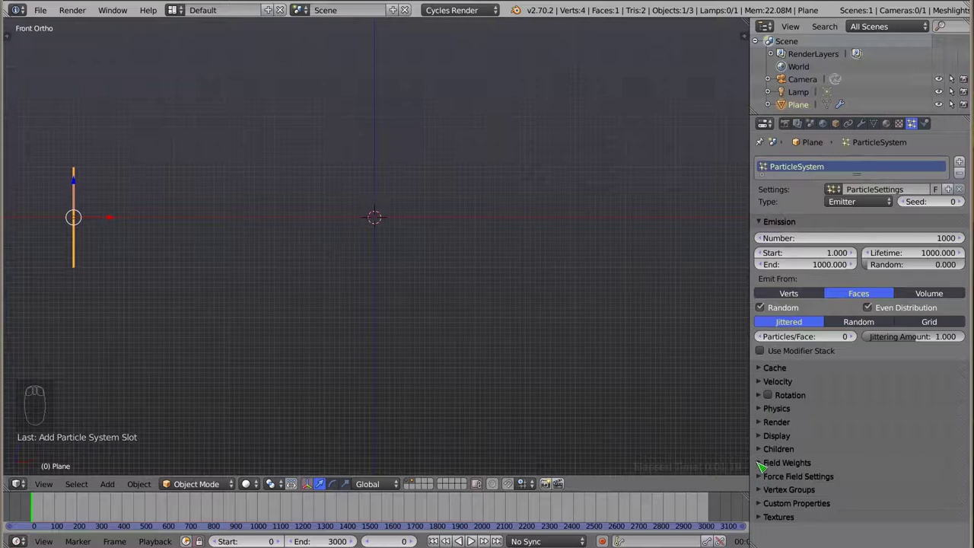
{"action": "left_click_drag", "start_coordinate": [761, 479], "coordinate": [293, 247]}
Step: Play the drifting particles, rewind to frame 1, and expand the Children panel
{"action": "key", "text": "alt+a"}
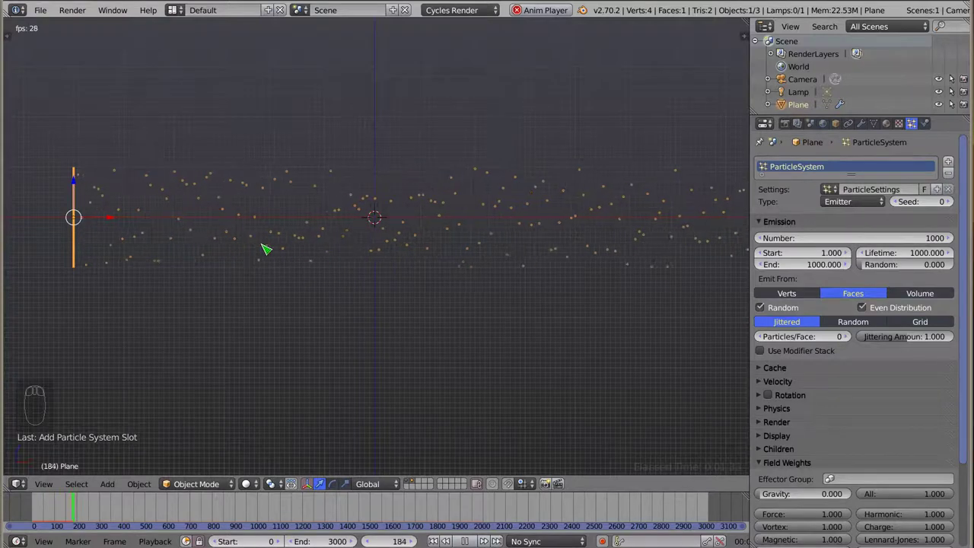
{"action": "key", "text": "Escape"}
{"action": "key", "text": "a"}
{"action": "left_click", "coordinate": [765, 223]}
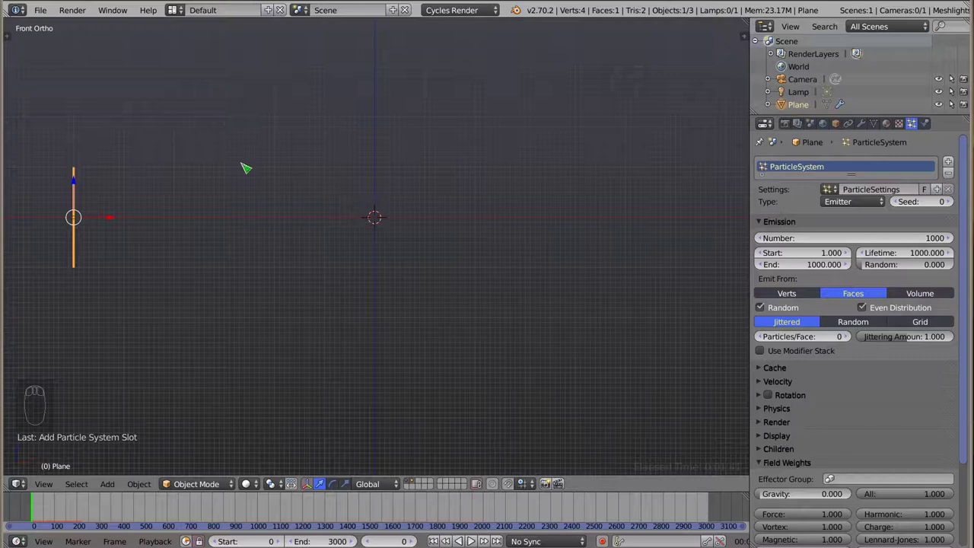
Step: Set particle children to Simple and preview the clustered strands in playback
{"action": "key", "text": "a"}
{"action": "key", "text": "a"}
{"action": "left_click_drag", "start_coordinate": [767, 228], "coordinate": [772, 334]}
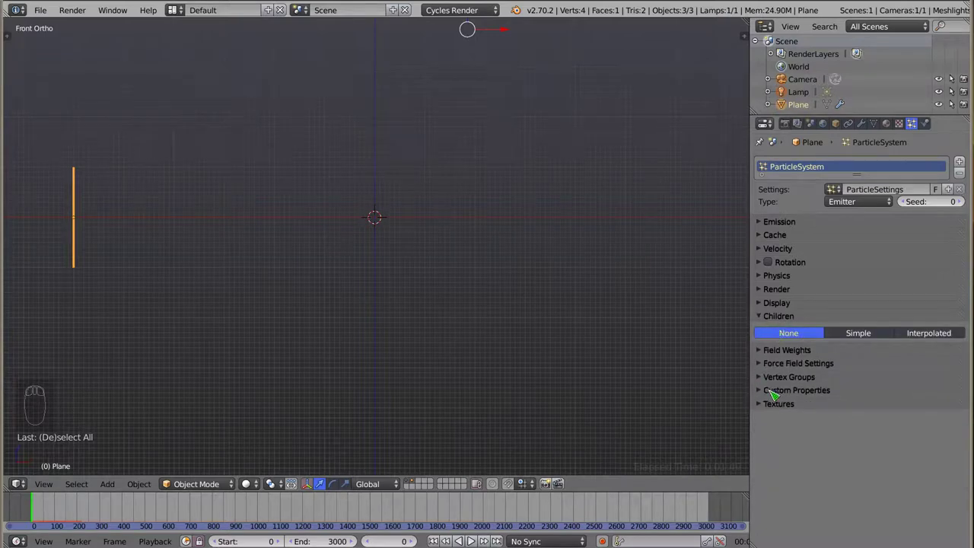
{"action": "left_click", "coordinate": [886, 341]}
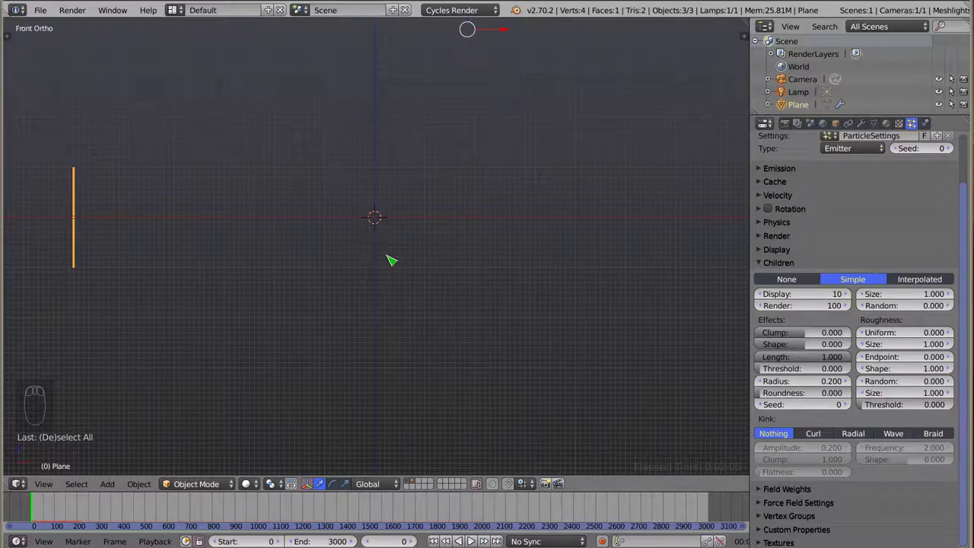
{"action": "key", "text": "alt+a"}
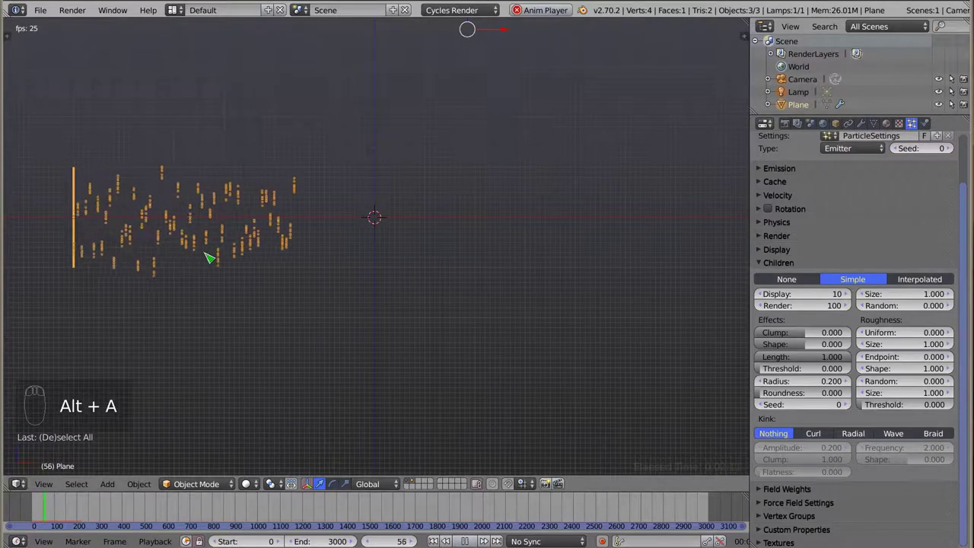
{"action": "key", "text": "alt+a"}
Step: Toggle children None then Simple again for comparison and expand the Render panel
{"action": "left_click", "coordinate": [807, 283]}
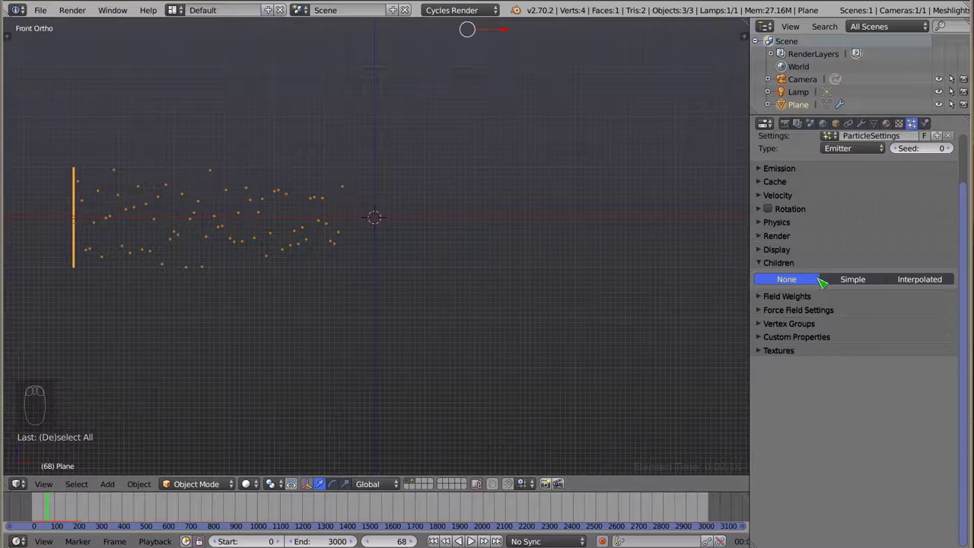
{"action": "left_click", "coordinate": [858, 286]}
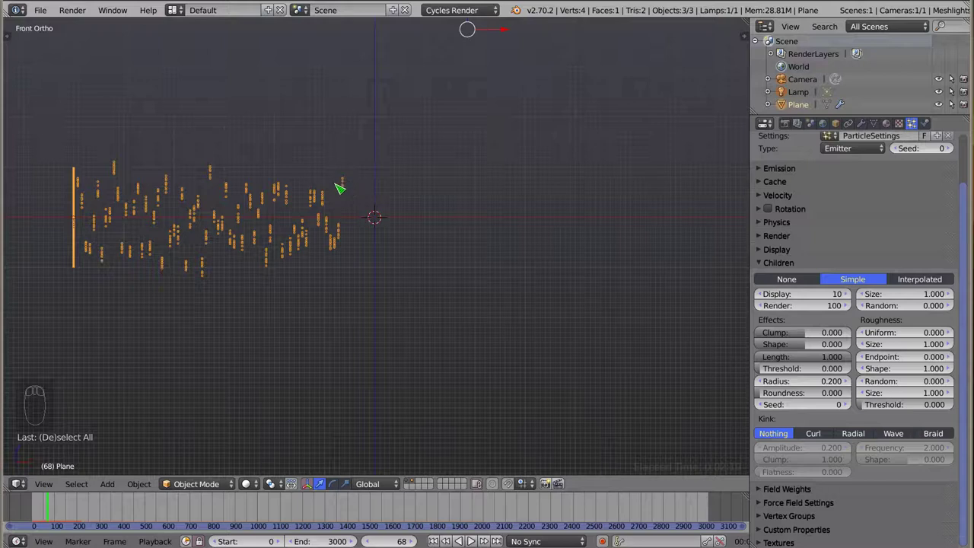
{"action": "left_click", "coordinate": [762, 242]}
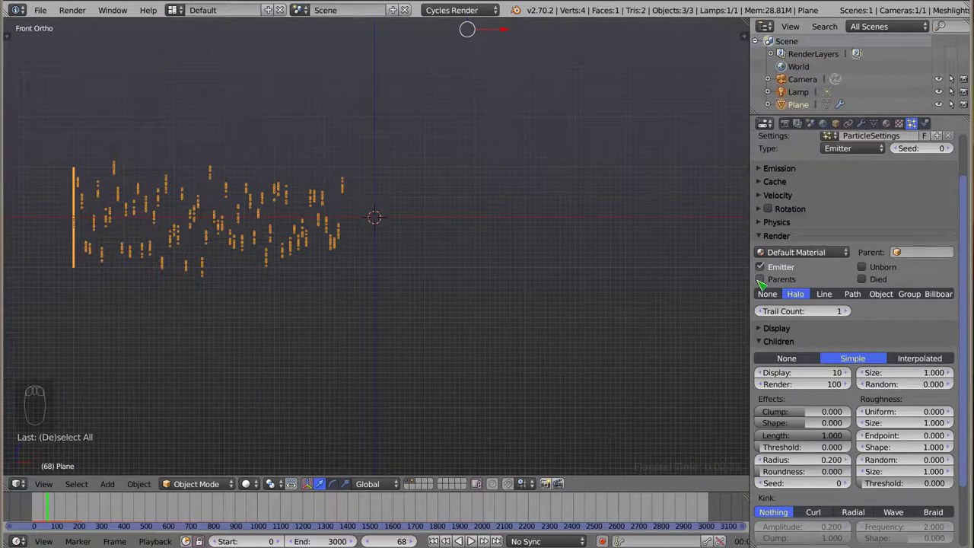
Step: Set Children Display to 100 and orbit around the dense child clusters
{"action": "left_click_drag", "start_coordinate": [264, 223], "coordinate": [323, 262]}
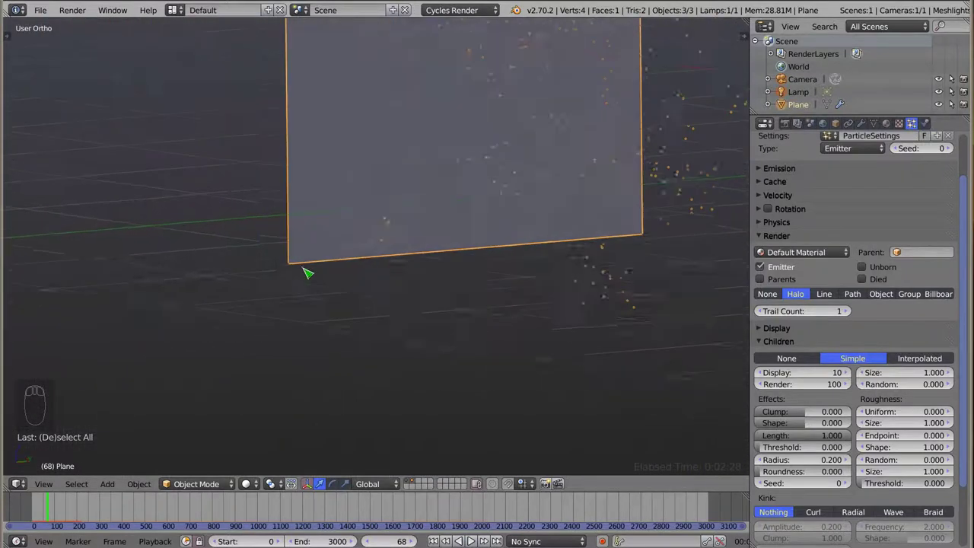
{"action": "left_click_drag", "start_coordinate": [608, 248], "coordinate": [352, 183]}
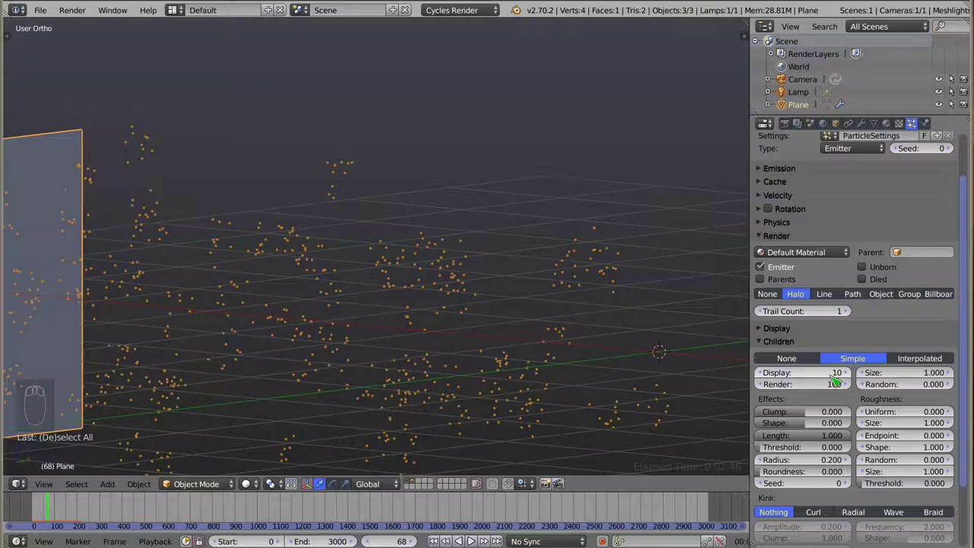
{"action": "left_click", "coordinate": [820, 377]}
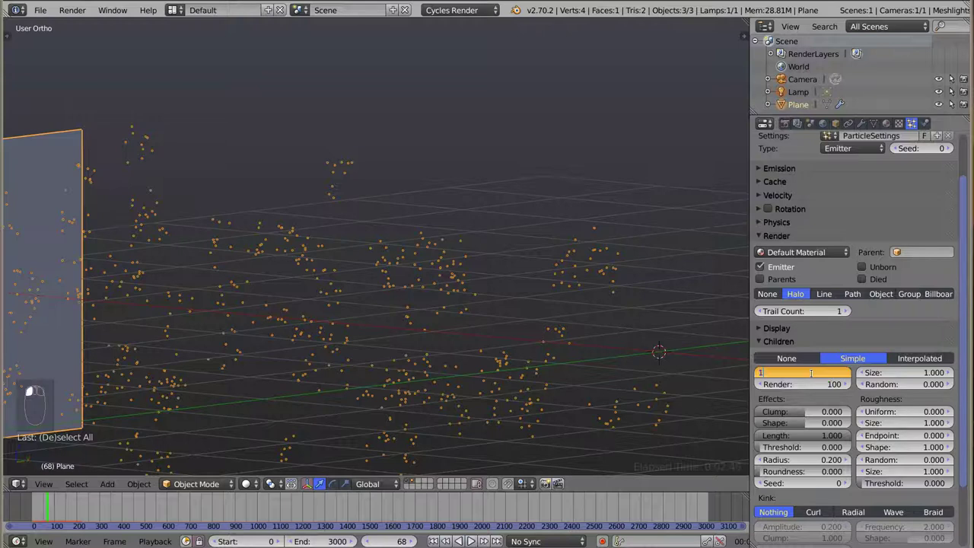
{"action": "key", "text": "0"}
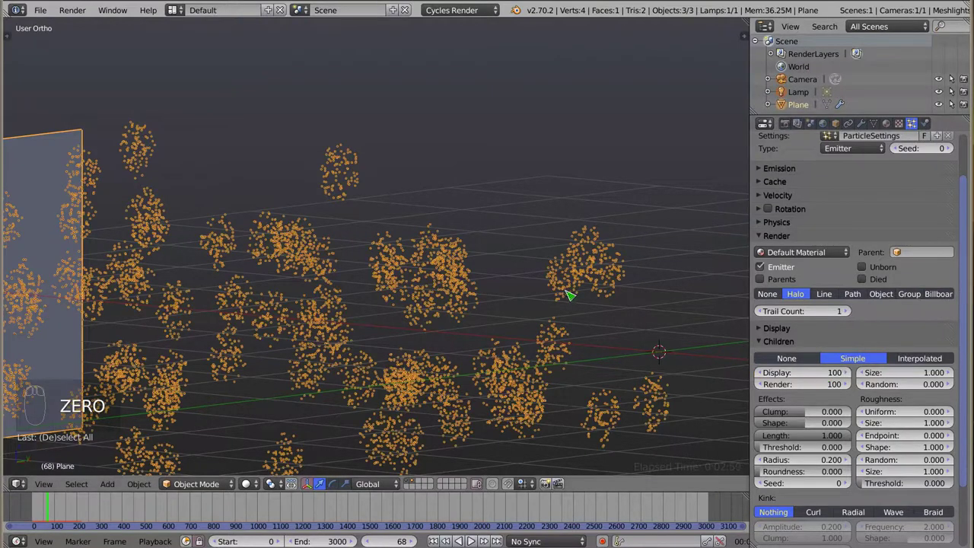
{"action": "left_click_drag", "start_coordinate": [324, 239], "coordinate": [263, 281]}
{"action": "left_click_drag", "start_coordinate": [544, 264], "coordinate": [438, 139]}
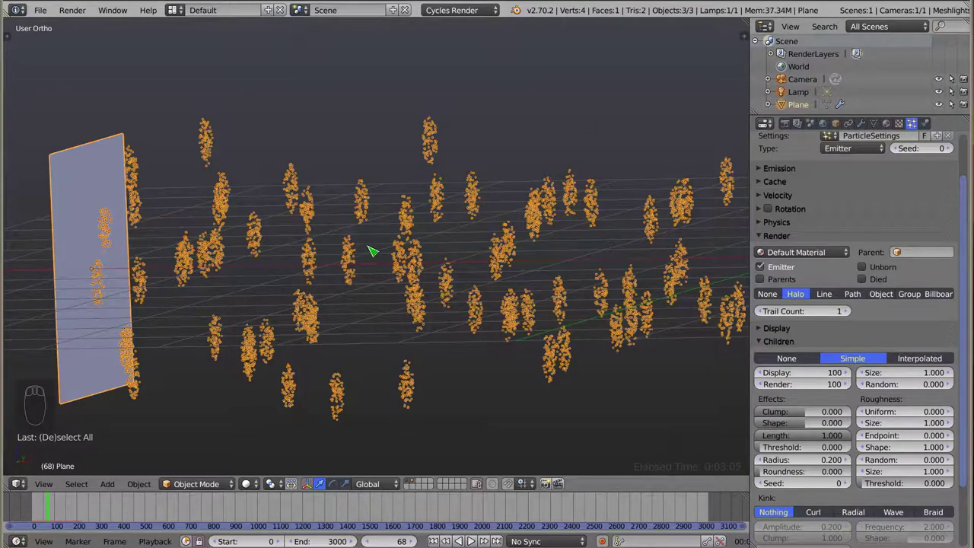
Step: Switch particle display to Rendered under Blender Render and zoom in on a few strands
{"action": "left_click", "coordinate": [821, 382]}
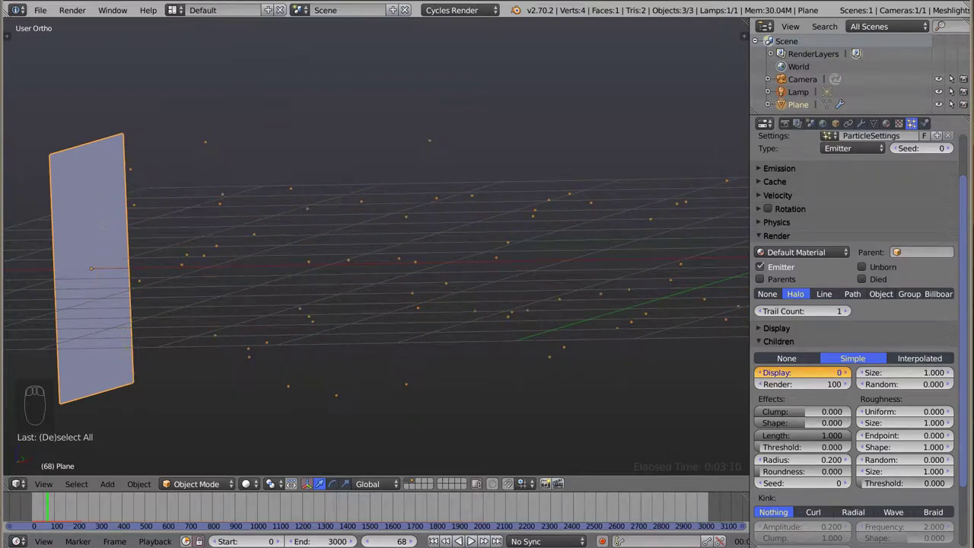
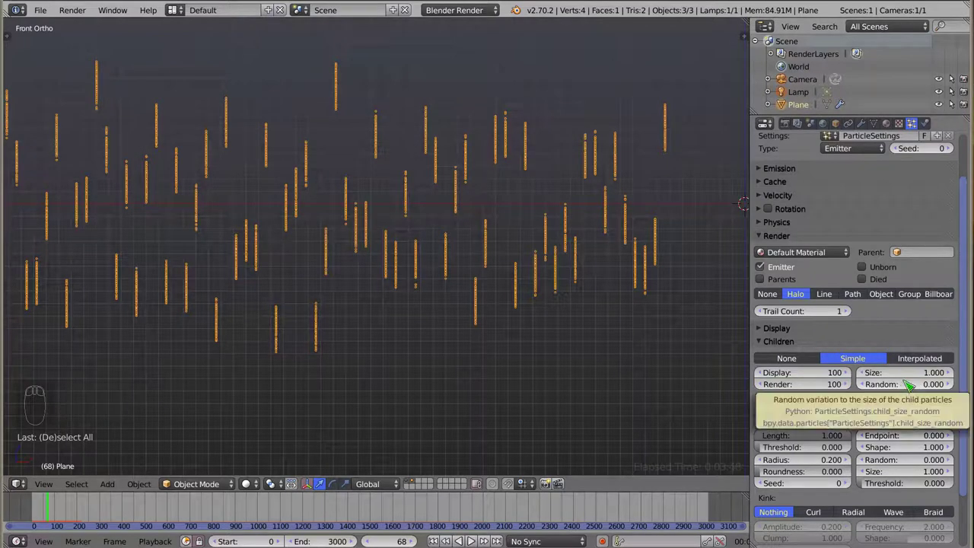
{"action": "left_click", "coordinate": [768, 330]}
{"action": "left_click", "coordinate": [769, 379]}
{"action": "left_click_drag", "start_coordinate": [399, 195], "coordinate": [507, 202]}
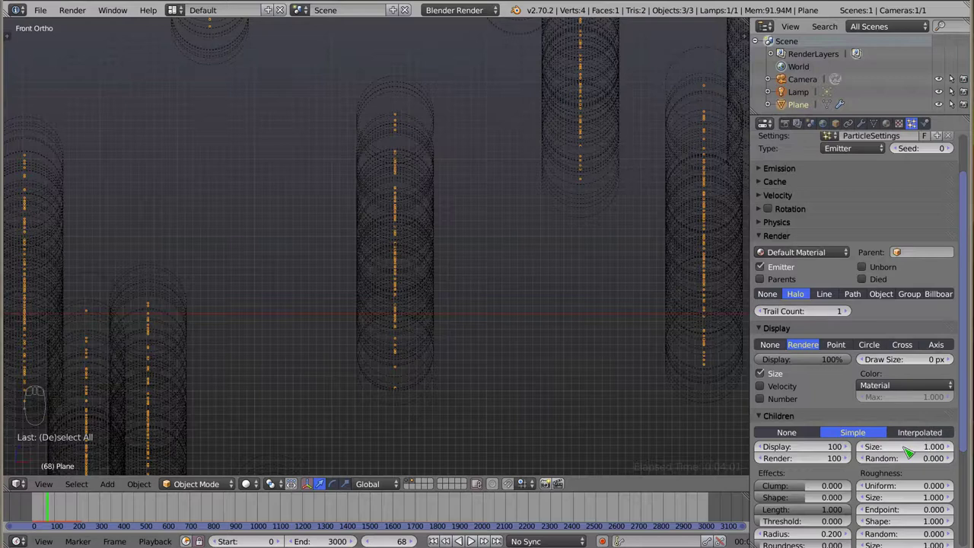
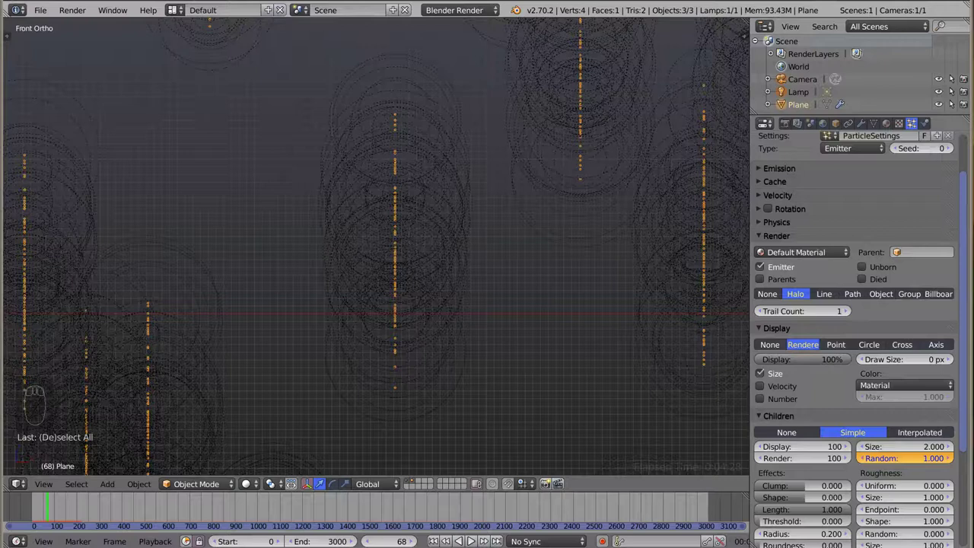
Step: Give children size 2 with random 1, then untick Size so strands draw plain
{"action": "left_click_drag", "start_coordinate": [869, 358], "coordinate": [856, 333]}
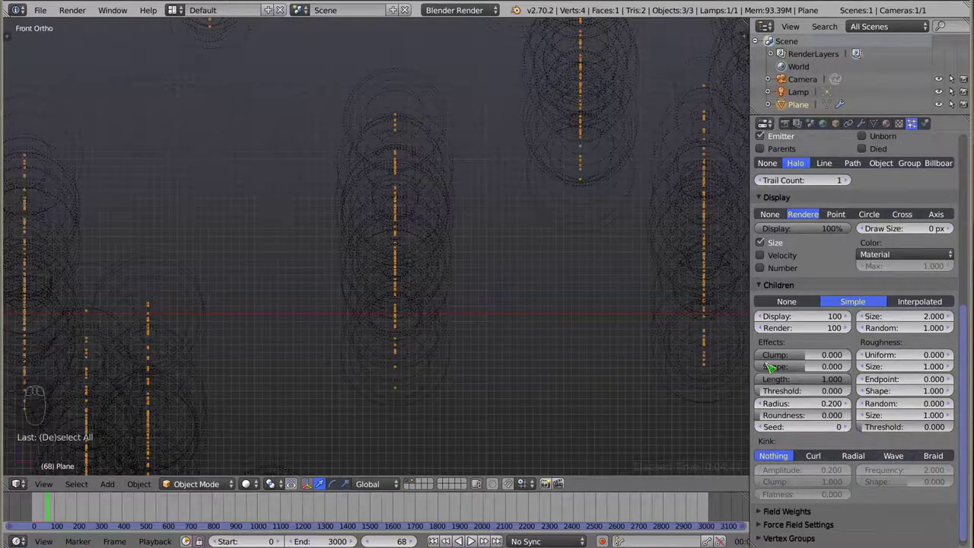
{"action": "key", "text": "KP_1"}
{"action": "left_click_drag", "start_coordinate": [354, 209], "coordinate": [768, 245]}
{"action": "left_click", "coordinate": [768, 245]}
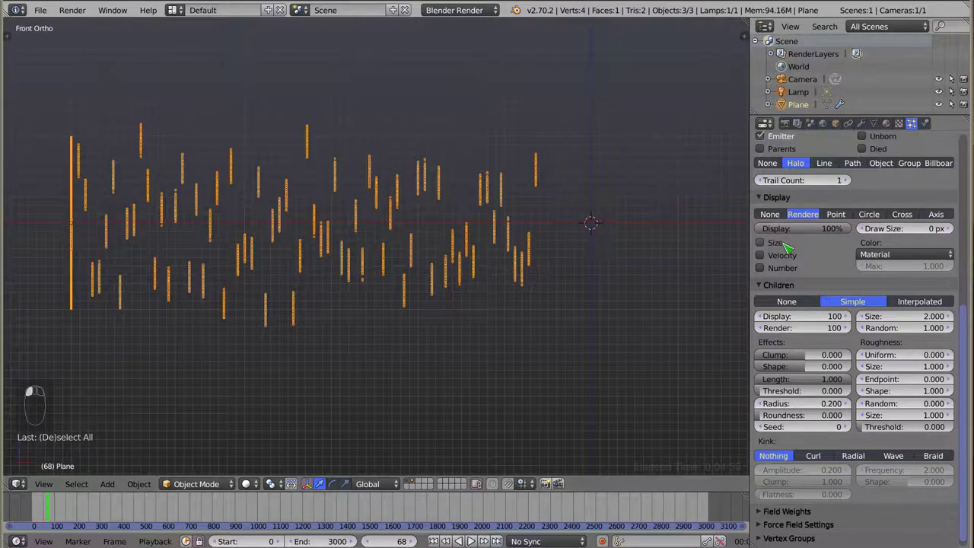
Step: Add a torus, move it to another layer, and reselect the particle plane
{"action": "key", "text": "shift+a"}
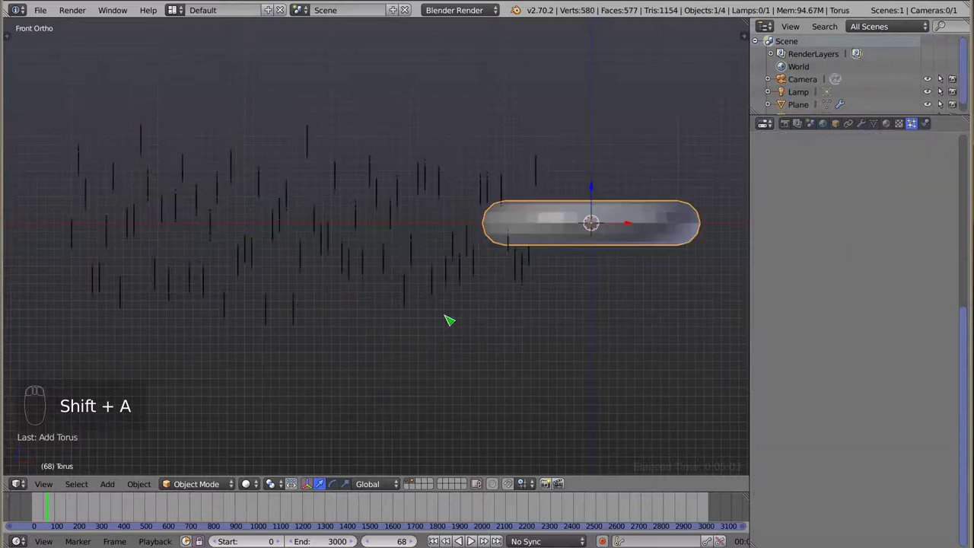
{"action": "key", "text": "m"}
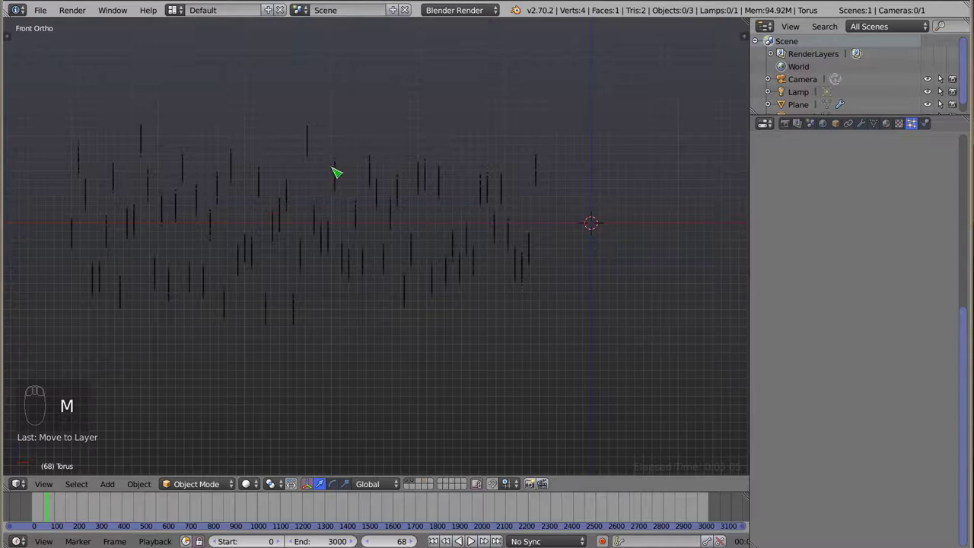
{"action": "left_click_drag", "start_coordinate": [340, 174], "coordinate": [334, 188]}
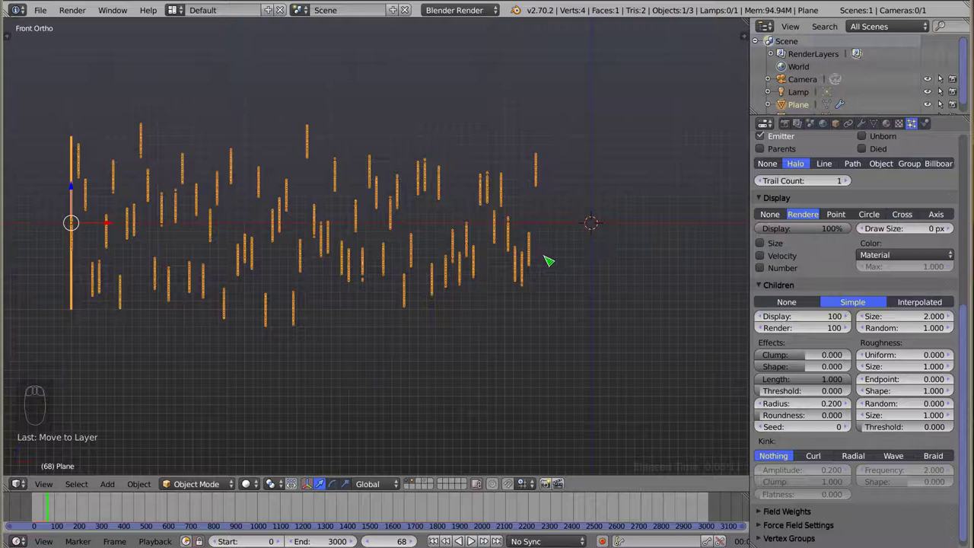
Step: Use the torus as the particle object with child Random size 0 and Size 1.0
{"action": "left_click_drag", "start_coordinate": [838, 252], "coordinate": [888, 217]}
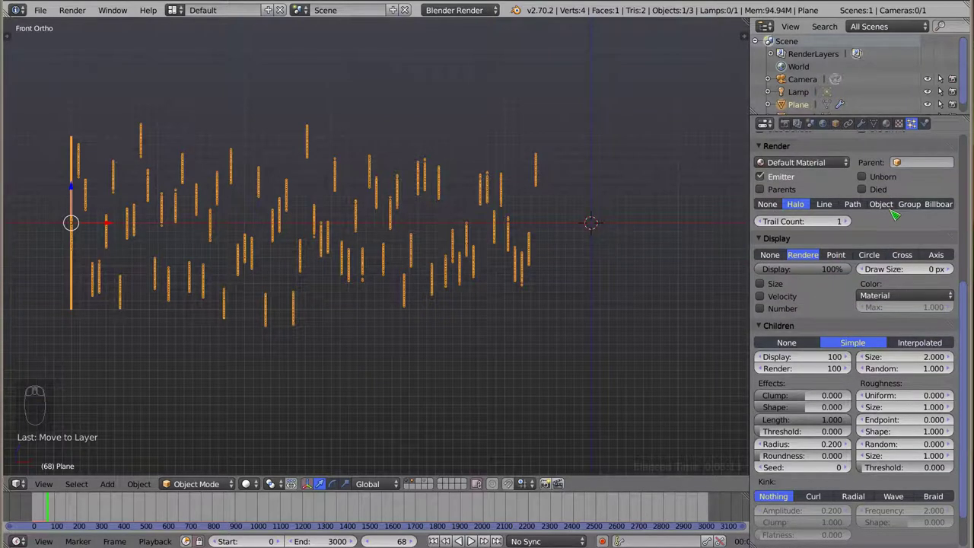
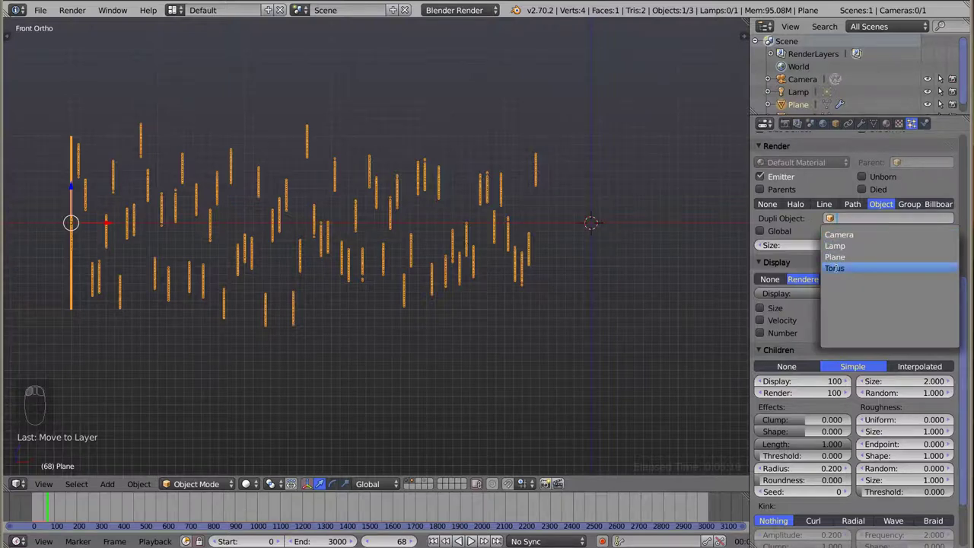
{"action": "left_click_drag", "start_coordinate": [335, 217], "coordinate": [611, 283]}
{"action": "scroll", "scroll_direction": "down", "scroll_amount": 3}
{"action": "left_click_drag", "start_coordinate": [446, 175], "coordinate": [295, 236]}
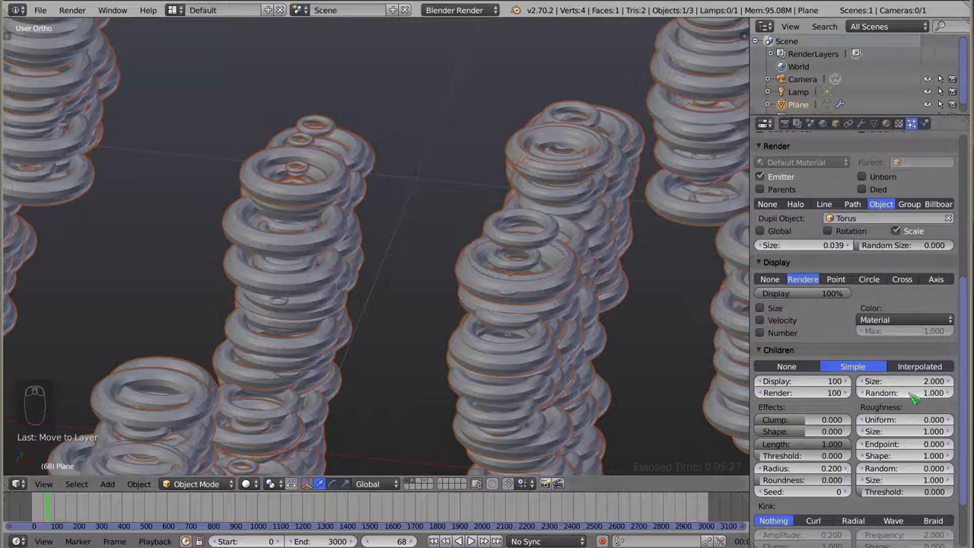
{"action": "left_click", "coordinate": [920, 395]}
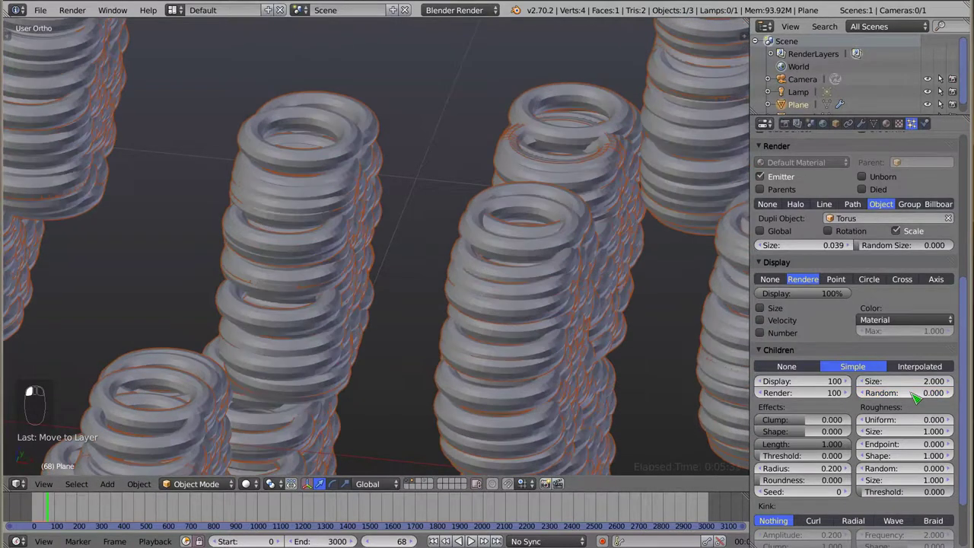
Step: View the uniform stacked torus columns from Front Ortho and zoom in on them
{"action": "left_click_drag", "start_coordinate": [367, 259], "coordinate": [412, 297]}
{"action": "key", "text": "KP_1"}
{"action": "scroll", "scroll_direction": "down", "scroll_amount": 3}
{"action": "scroll", "scroll_direction": "down", "scroll_amount": 3}
{"action": "left_click_drag", "start_coordinate": [413, 227], "coordinate": [910, 486]}
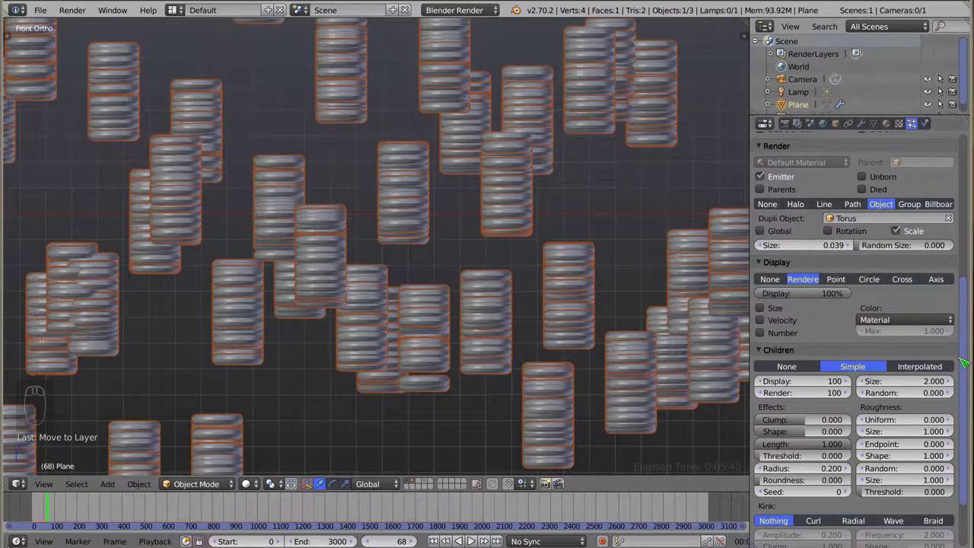
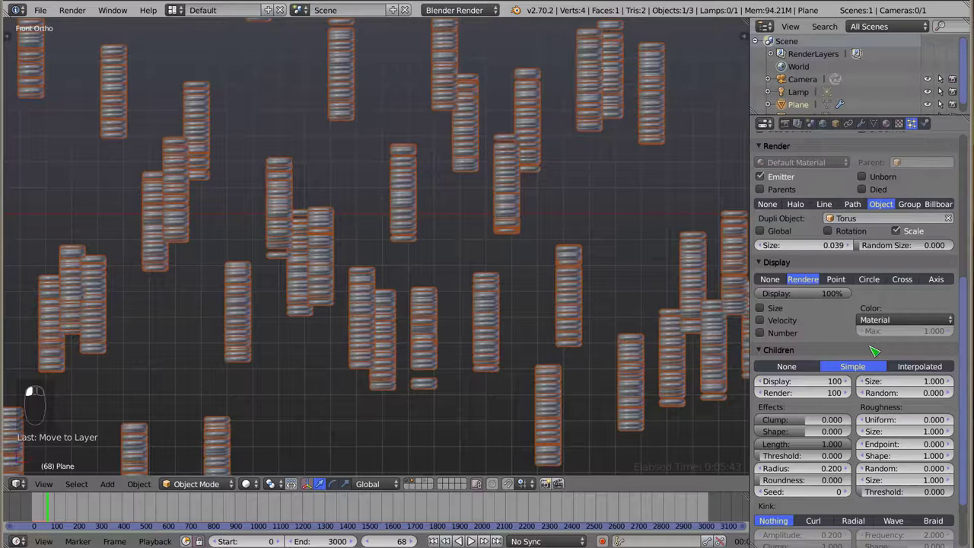
Step: Raise Roughness Uniform to about 1.8 to scatter the child tori
{"action": "left_click", "coordinate": [366, 241]}
{"action": "scroll", "scroll_direction": "down", "scroll_amount": 3}
{"action": "middle_click", "coordinate": [370, 242]}
{"action": "left_click_drag", "start_coordinate": [350, 190], "coordinate": [558, 314]}
{"action": "scroll", "scroll_direction": "down", "scroll_amount": 3}
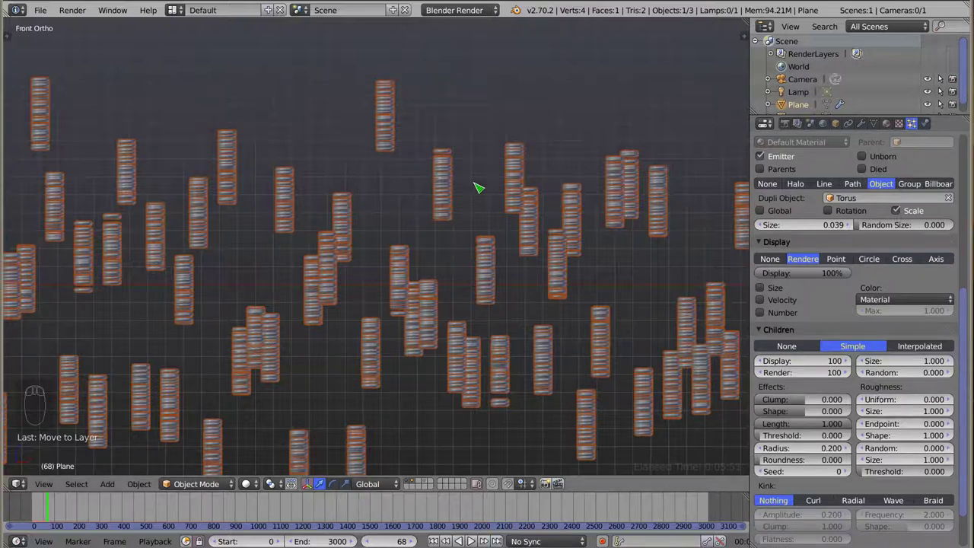
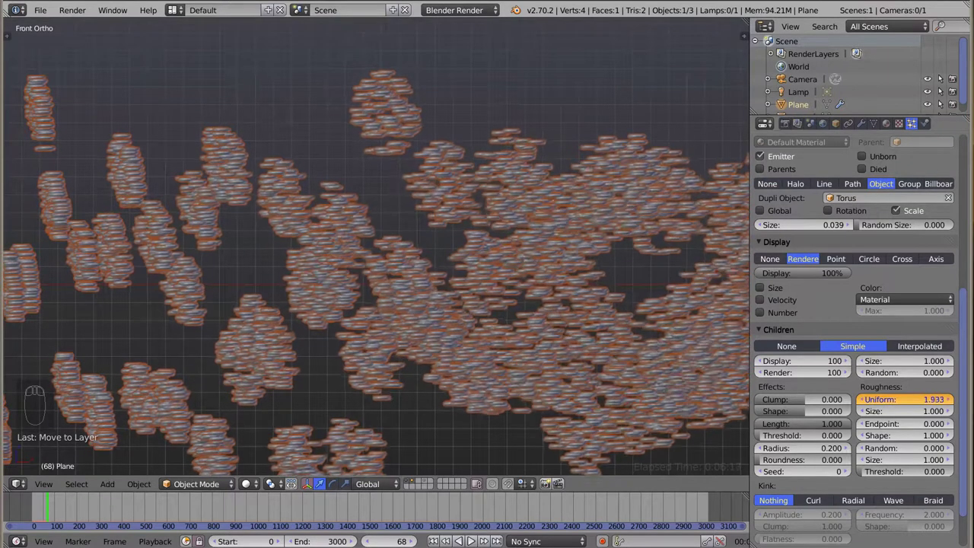
{"action": "scroll", "scroll_direction": "up", "scroll_amount": 3}
{"action": "left_click_drag", "start_coordinate": [331, 239], "coordinate": [593, 199]}
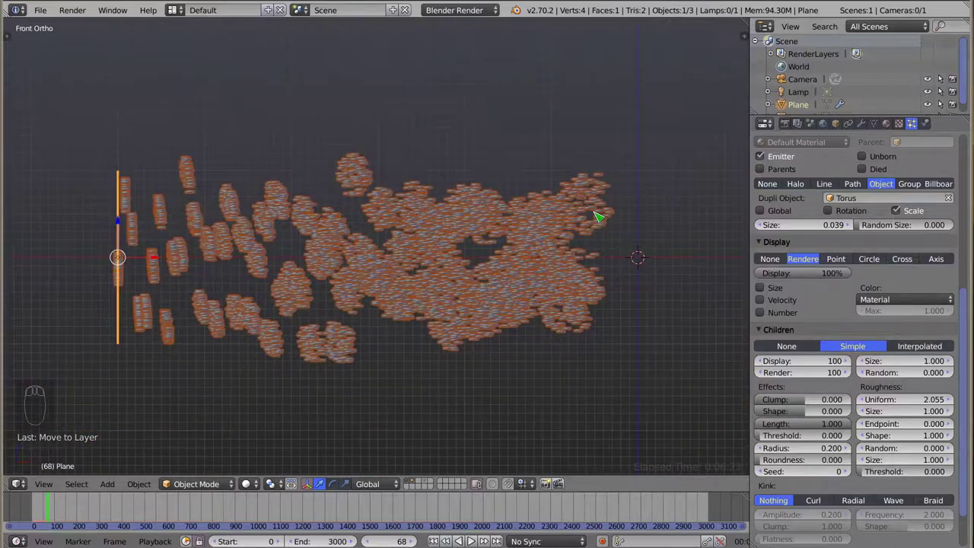
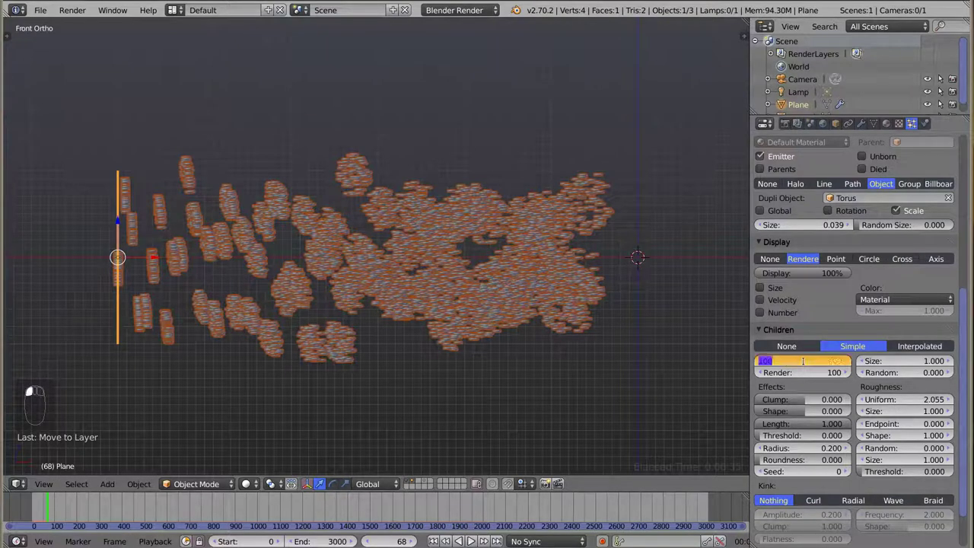
Step: Set Children Display to 50 and pan over the sparser scattered clusters
{"action": "middle_click", "coordinate": [343, 278]}
{"action": "scroll", "scroll_direction": "up", "scroll_amount": 3}
{"action": "left_click_drag", "start_coordinate": [323, 254], "coordinate": [462, 243]}
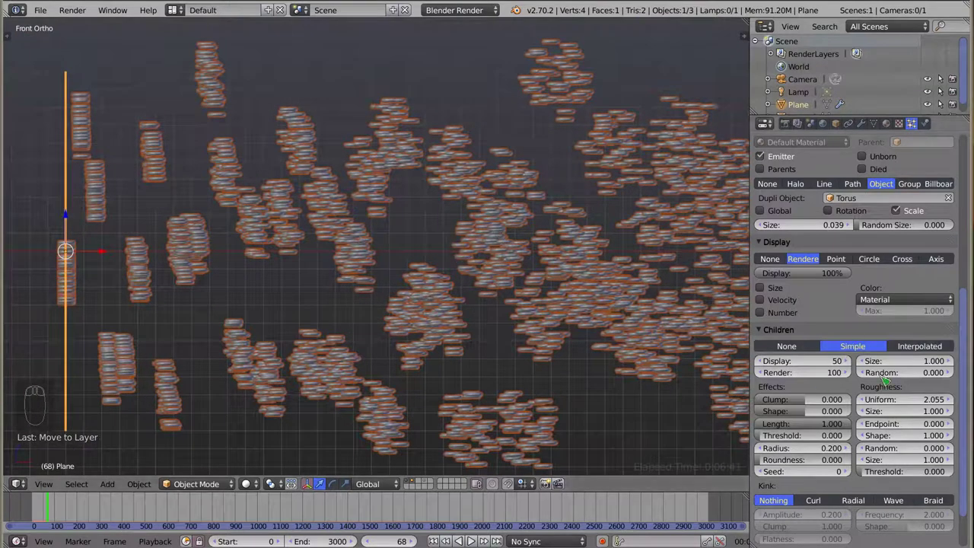
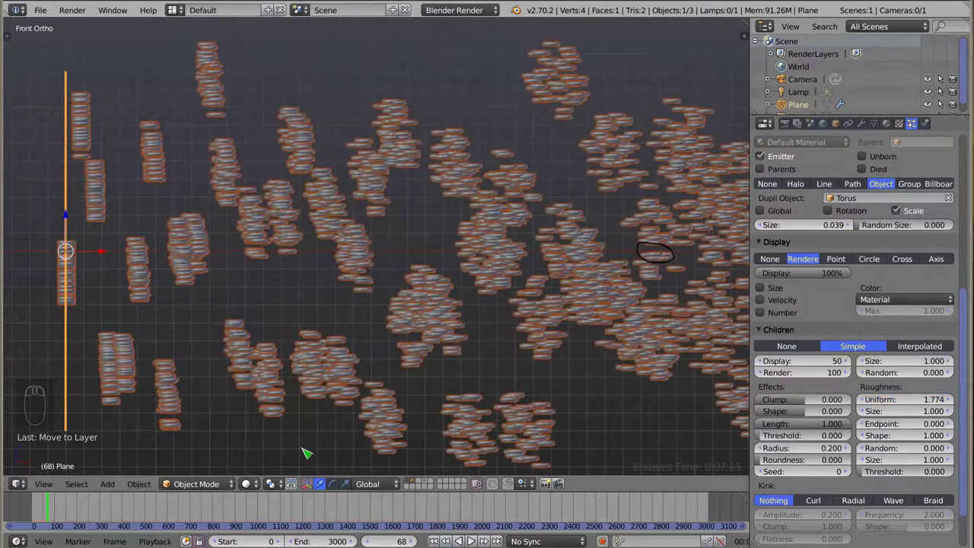
Step: Look at the child tori from Top Ortho, zoomed out to see them all
{"action": "key", "text": "KP_7"}
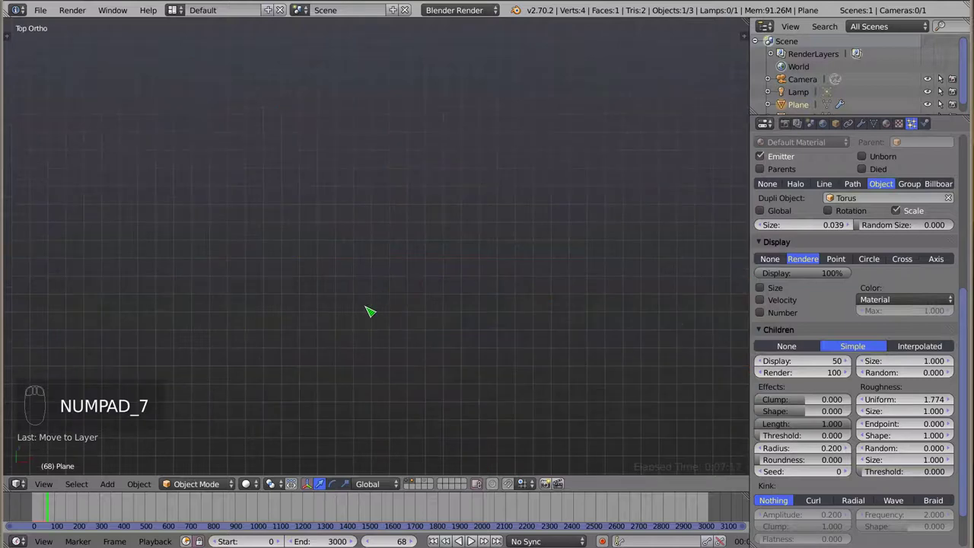
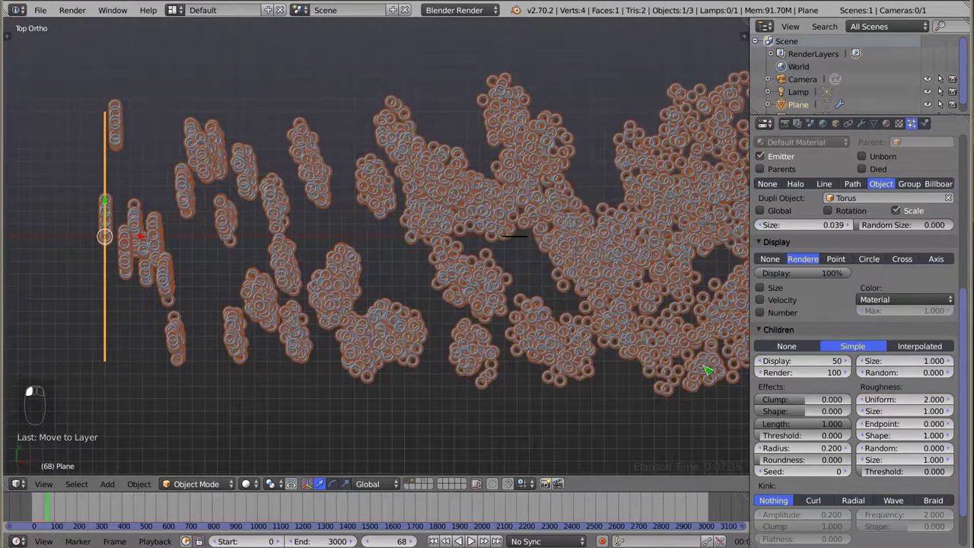
{"action": "left_click_drag", "start_coordinate": [351, 258], "coordinate": [573, 190]}
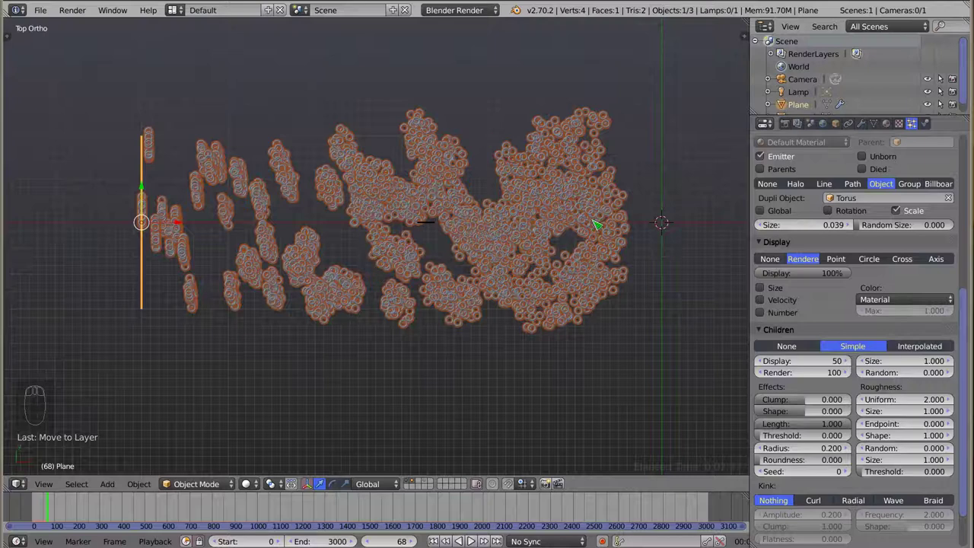
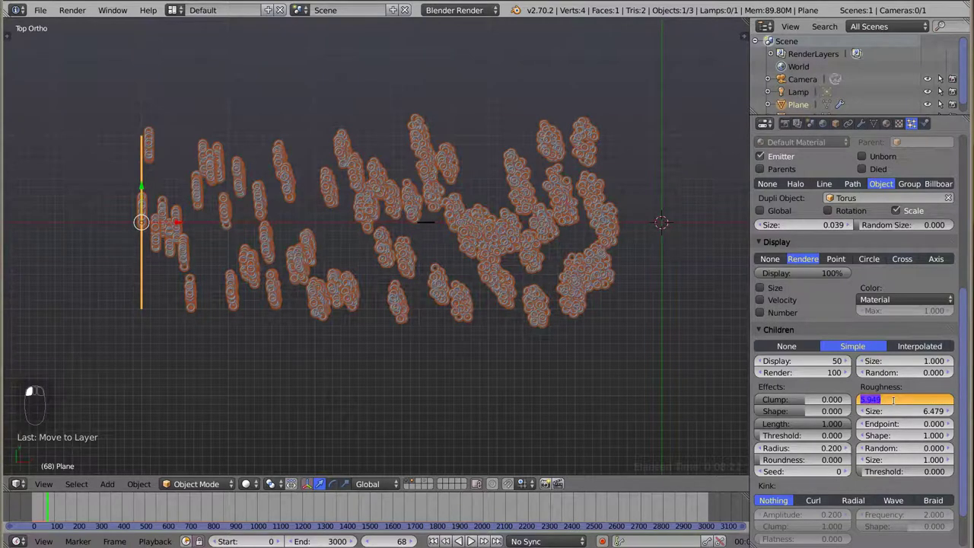
Step: Confirm the roughness size reset and frame the children in Front Ortho view
{"action": "left_click", "coordinate": [908, 419]}
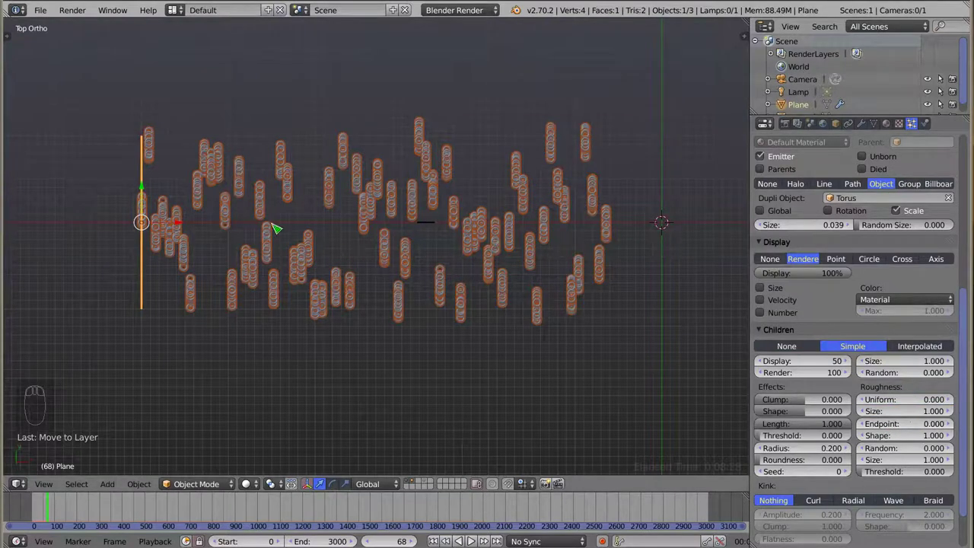
{"action": "key", "text": "KP_1"}
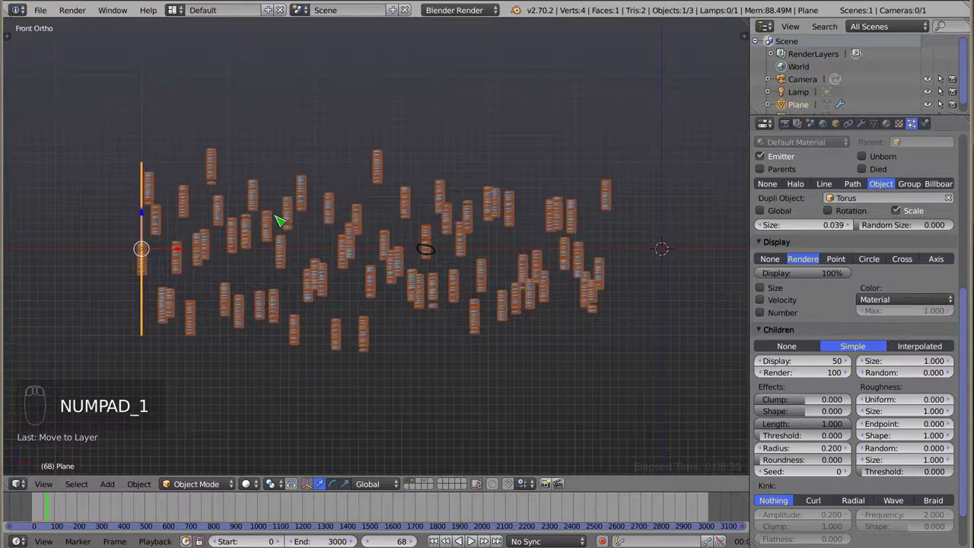
{"action": "key", "text": "d"}
{"action": "left_click_drag", "start_coordinate": [413, 248], "coordinate": [371, 237]}
{"action": "key", "text": "d"}
{"action": "key", "text": "d"}
{"action": "left_click_drag", "start_coordinate": [398, 255], "coordinate": [566, 236]}
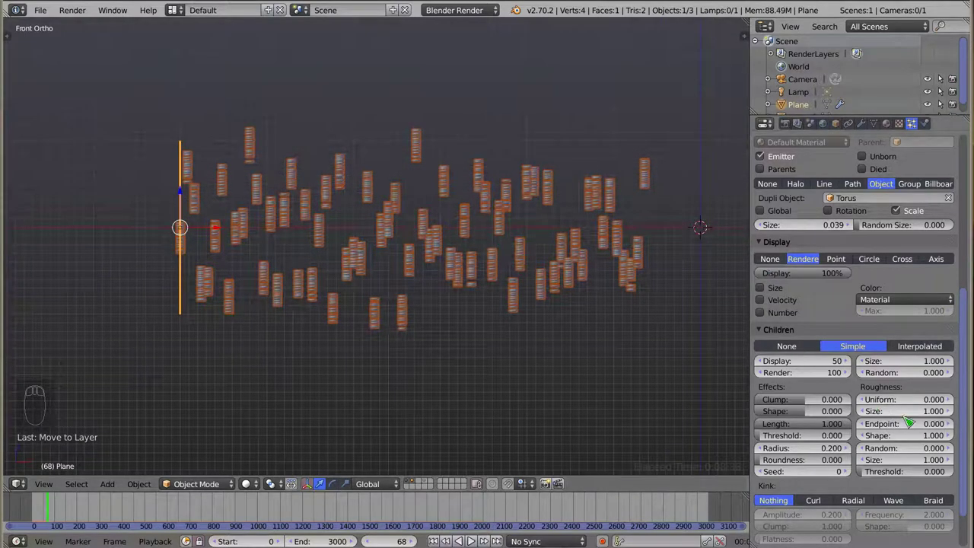
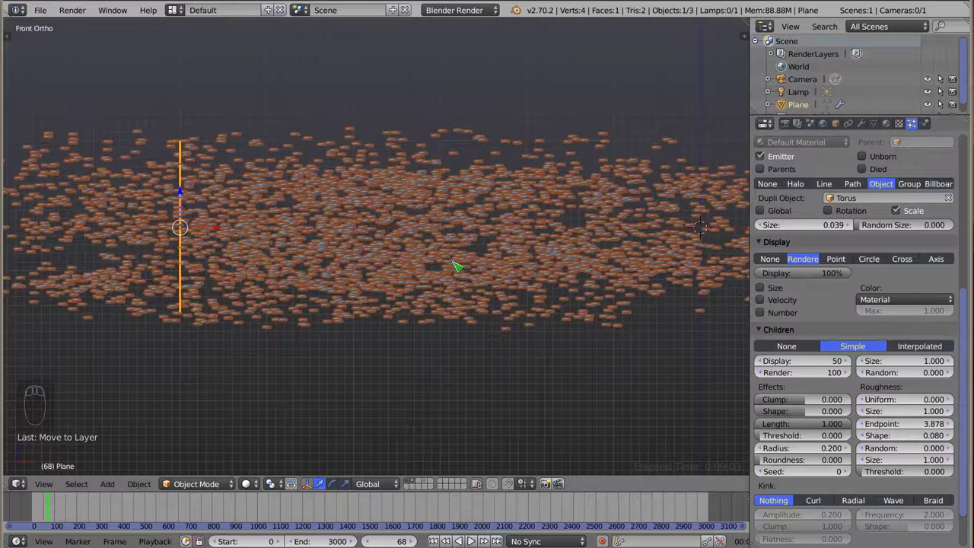
Step: Zoom out to see the whole spread, then back in on the randomly roughened children
{"action": "left_click_drag", "start_coordinate": [484, 238], "coordinate": [157, 196]}
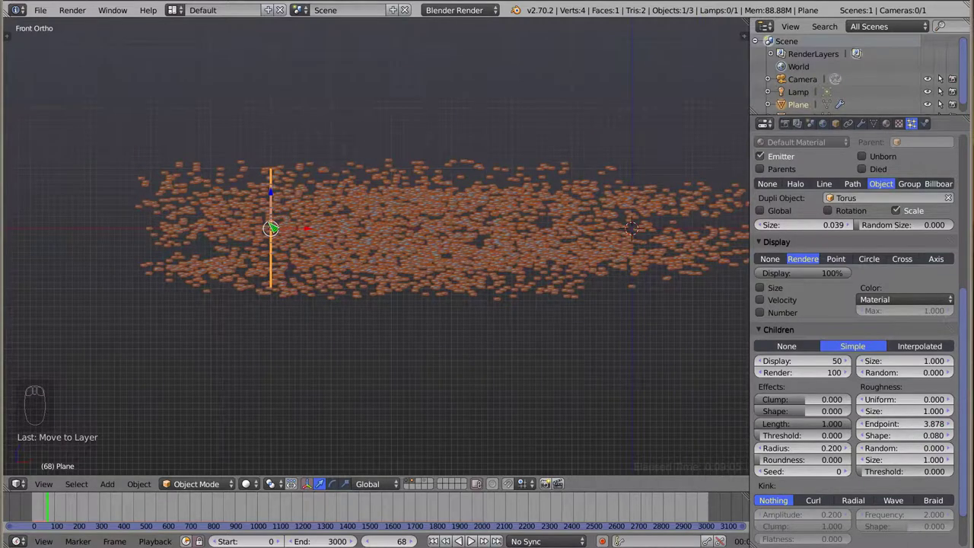
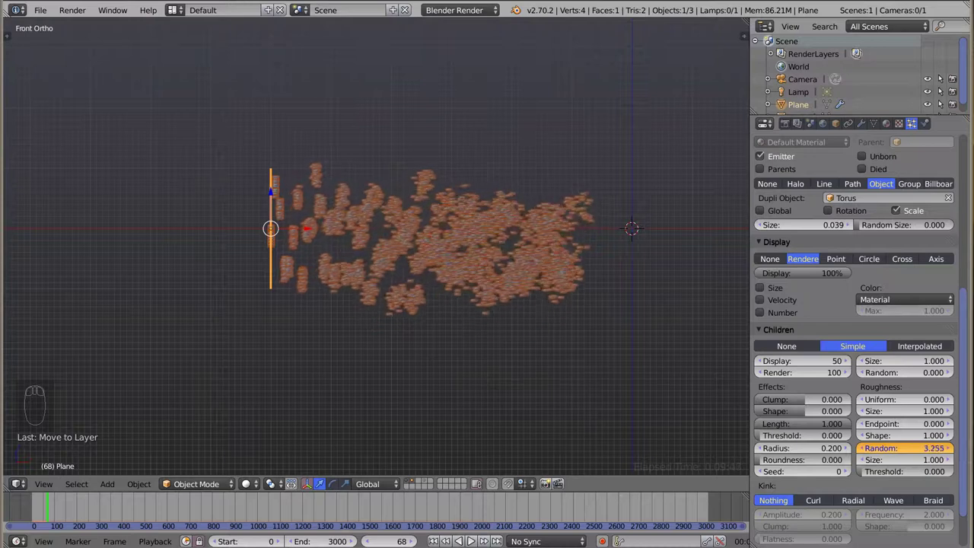
{"action": "scroll", "scroll_direction": "up", "scroll_amount": 3}
{"action": "left_click_drag", "start_coordinate": [429, 261], "coordinate": [391, 257]}
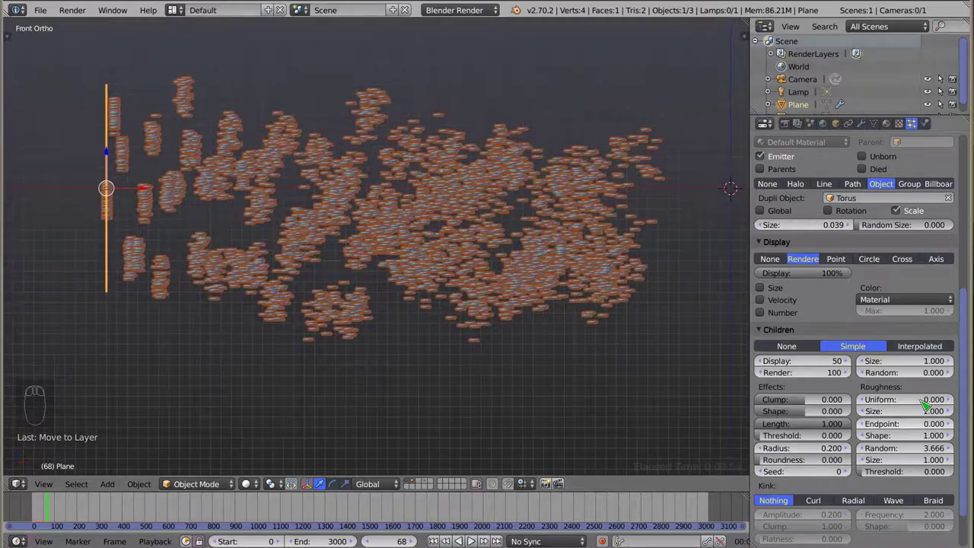
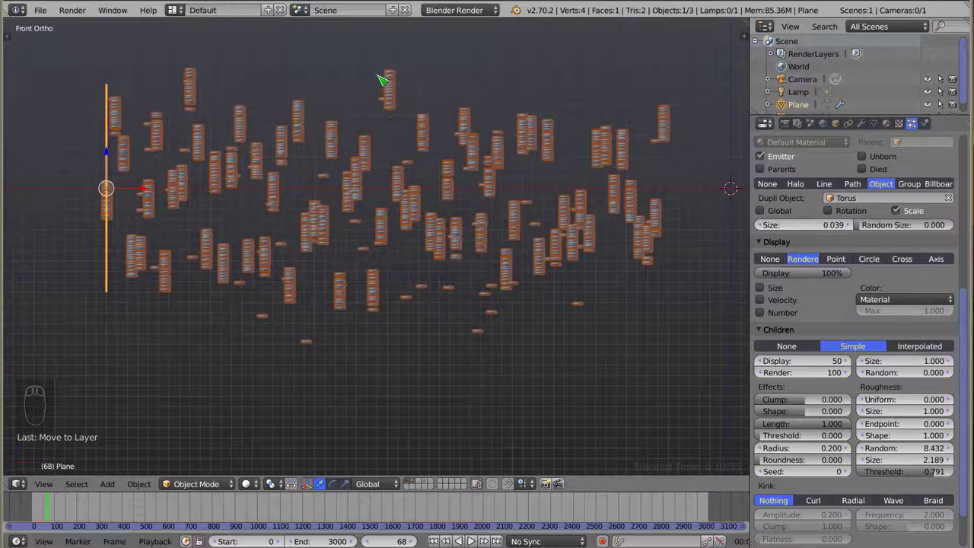
Step: Lower the random roughness threshold and clear the torus from the Dupli Object field
{"action": "left_click", "coordinate": [938, 477]}
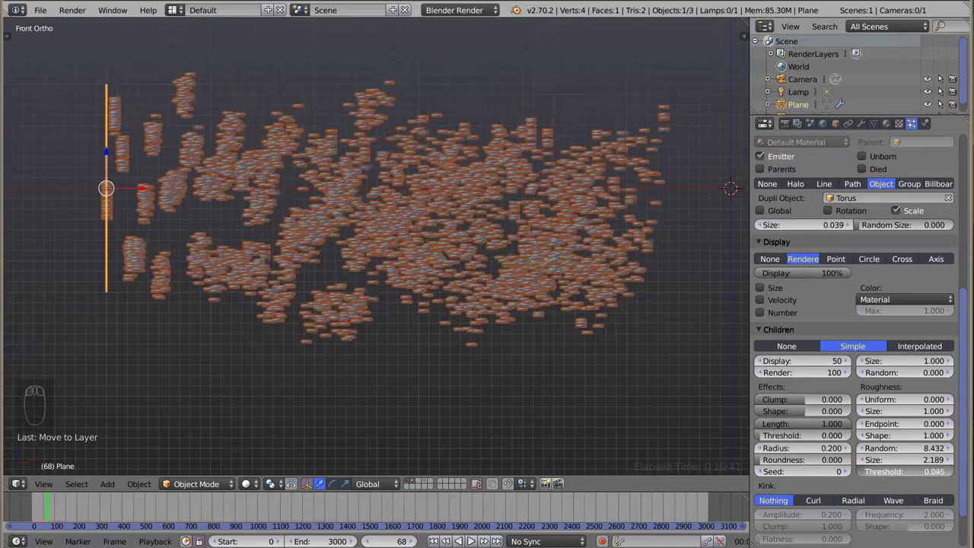
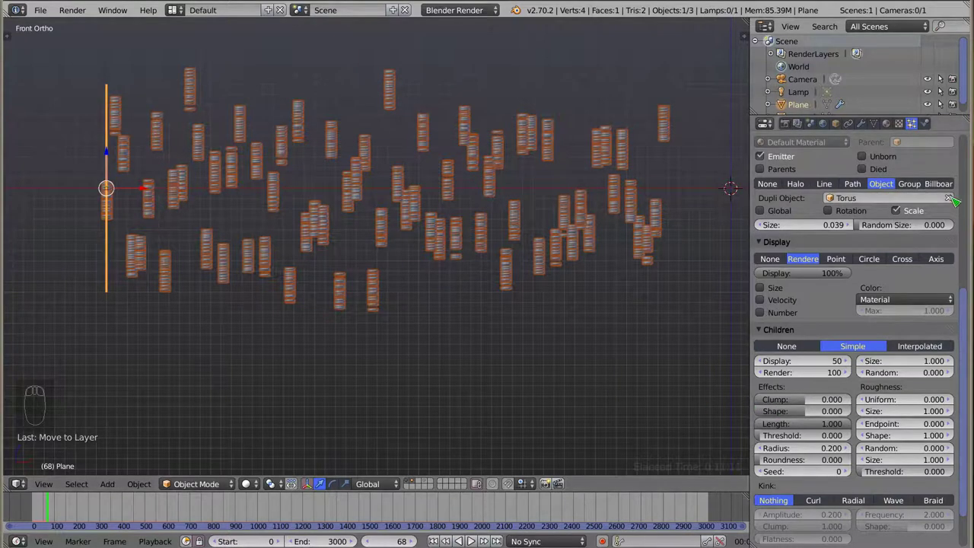
{"action": "left_click", "coordinate": [955, 199]}
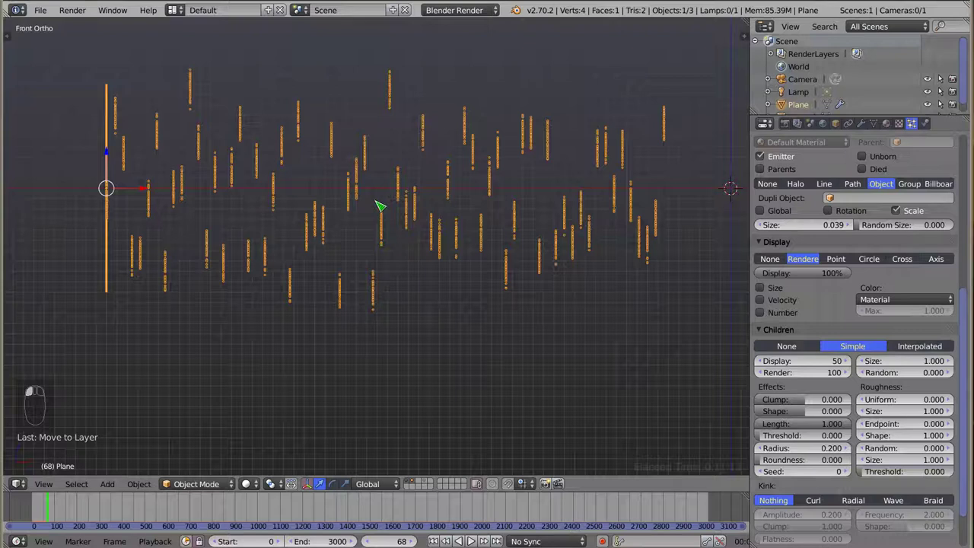
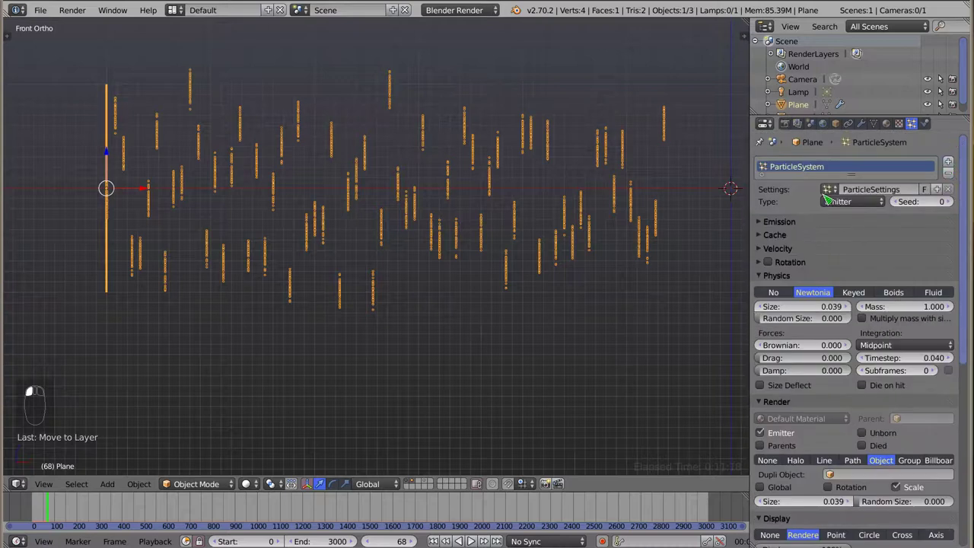
Step: Switch the particle system to Hair, return to the start frame and raise hair segments to 10
{"action": "left_click", "coordinate": [845, 205]}
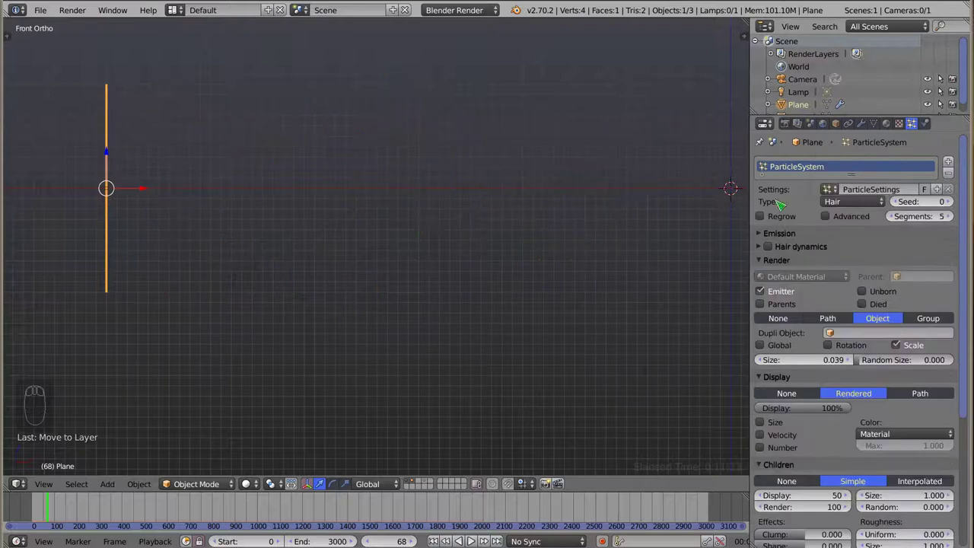
{"action": "left_click", "coordinate": [43, 515]}
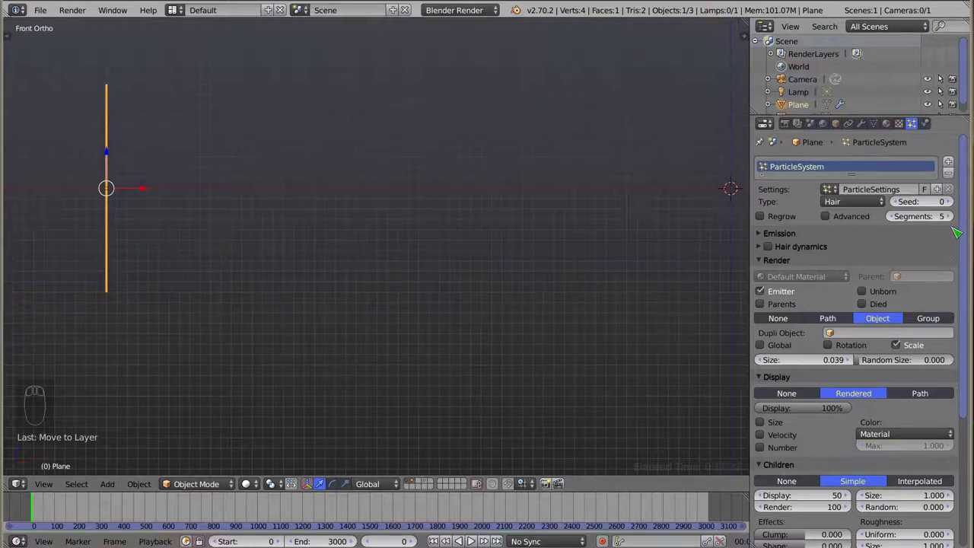
{"action": "left_click", "coordinate": [932, 222]}
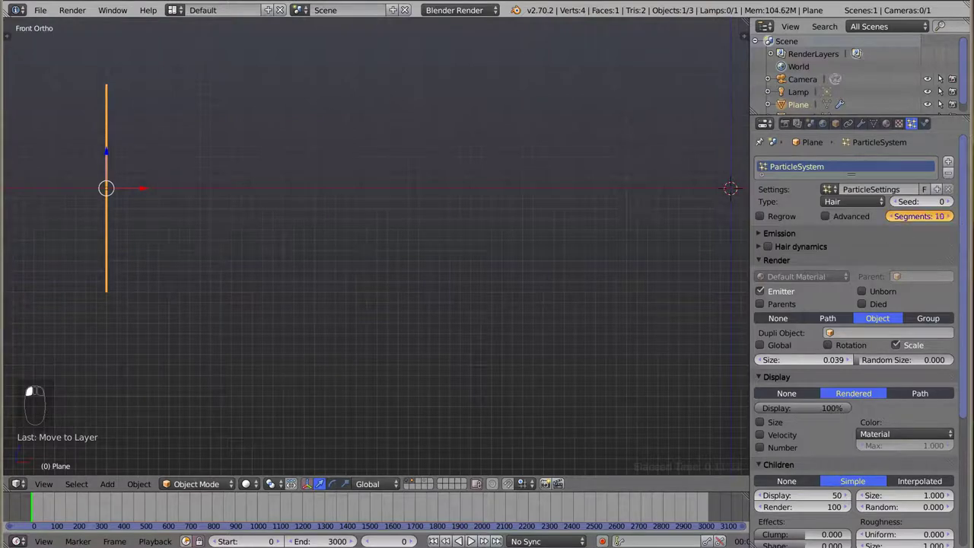
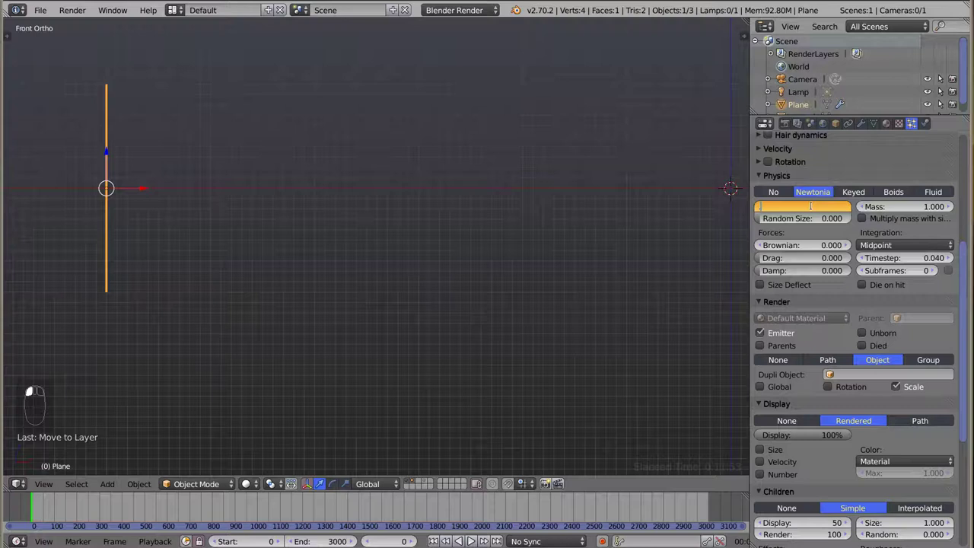
Step: Enable Parents, set render type to Object and open the Dupli Object list for Torus
{"action": "left_click", "coordinate": [768, 187]}
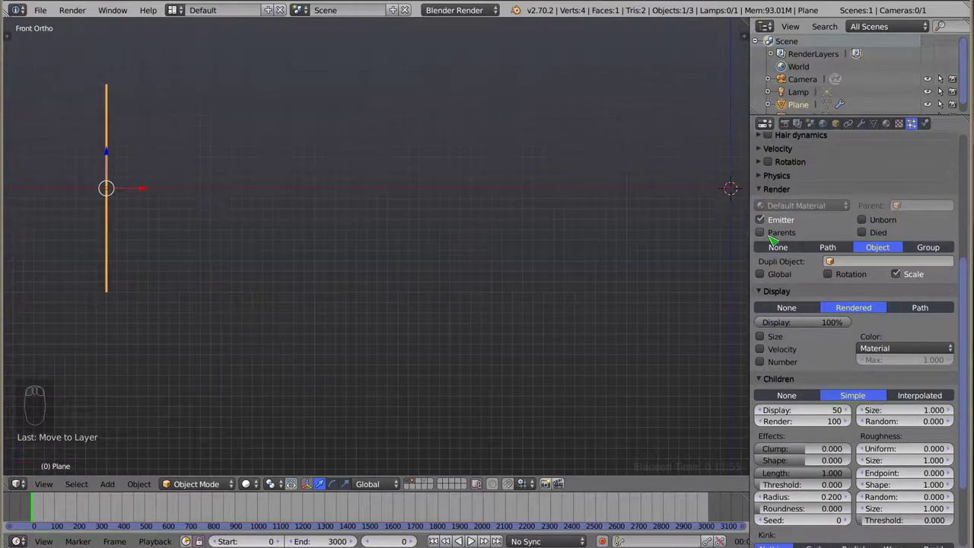
{"action": "left_click", "coordinate": [764, 235]}
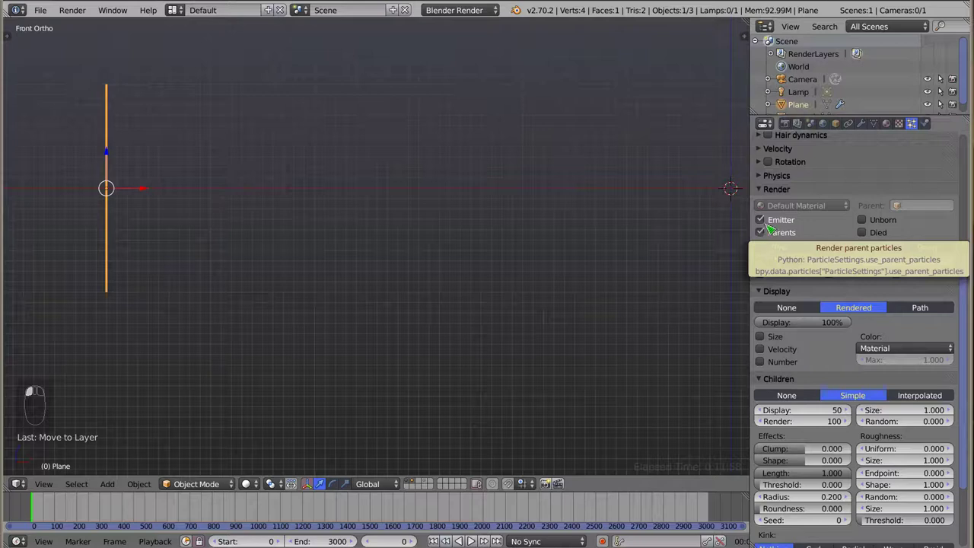
{"action": "left_click", "coordinate": [766, 198]}
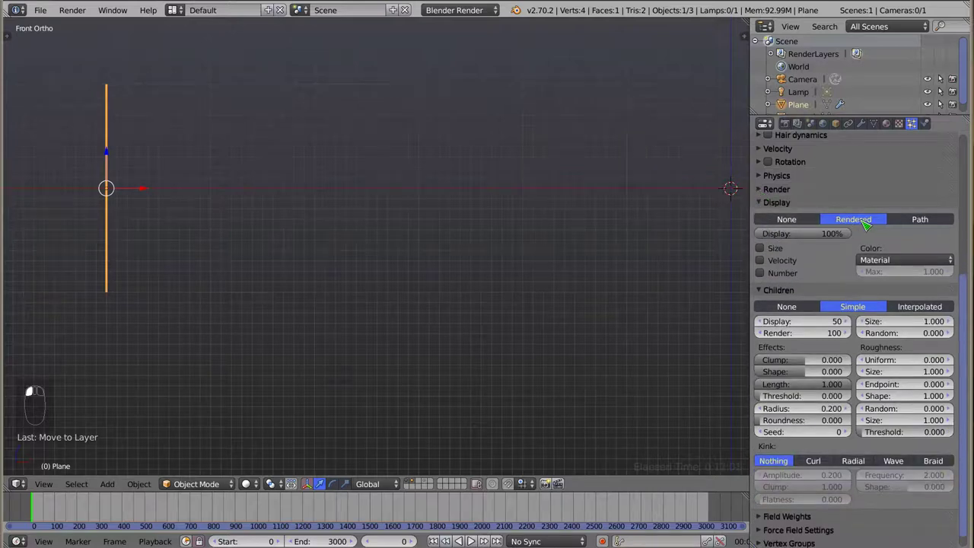
{"action": "left_click", "coordinate": [764, 190]}
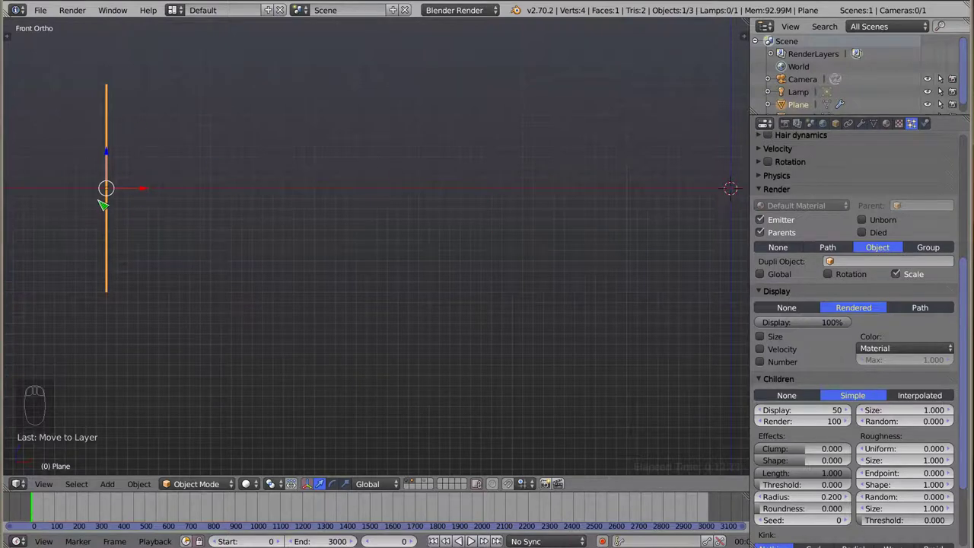
{"action": "left_click", "coordinate": [838, 266]}
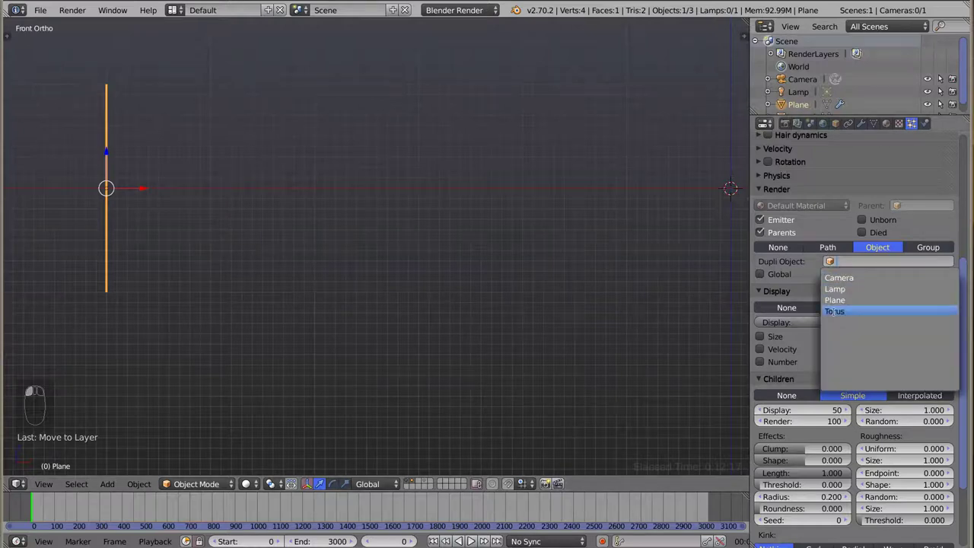
Step: Orbit and switch to front view to inspect the torus ring columns
{"action": "left_click_drag", "start_coordinate": [248, 220], "coordinate": [245, 237]}
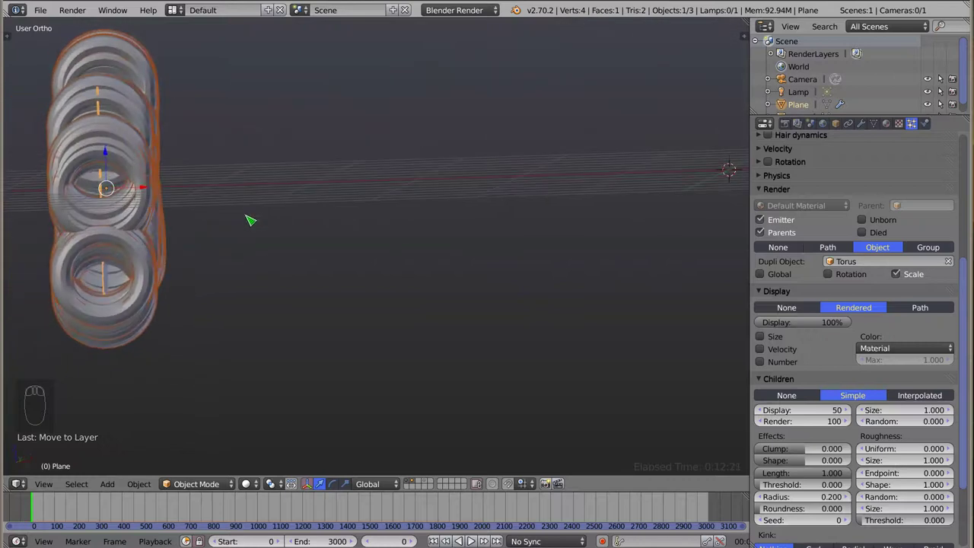
{"action": "key", "text": "KP_1"}
{"action": "left_click_drag", "start_coordinate": [280, 188], "coordinate": [847, 268]}
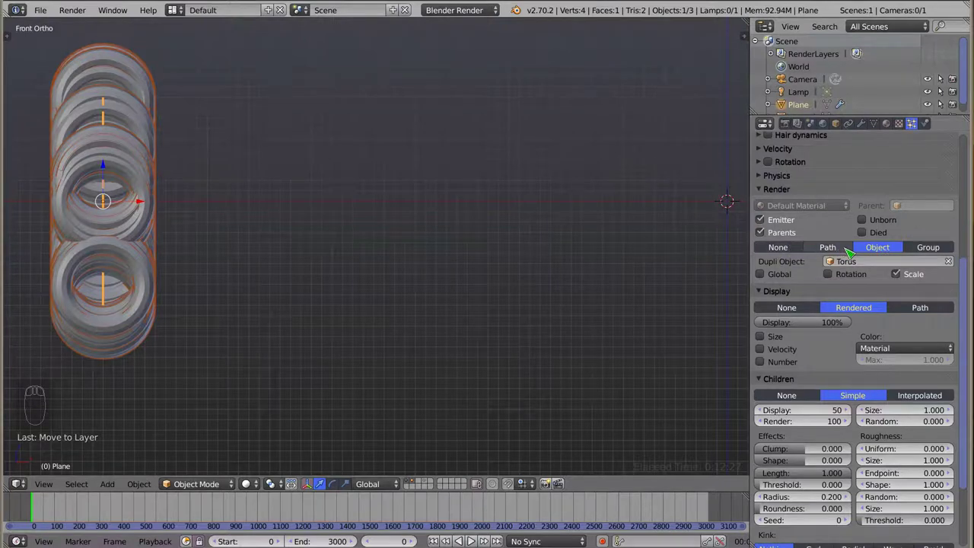
Step: Render the strands as paths again and orbit to view the plane from above
{"action": "left_click", "coordinate": [848, 249]}
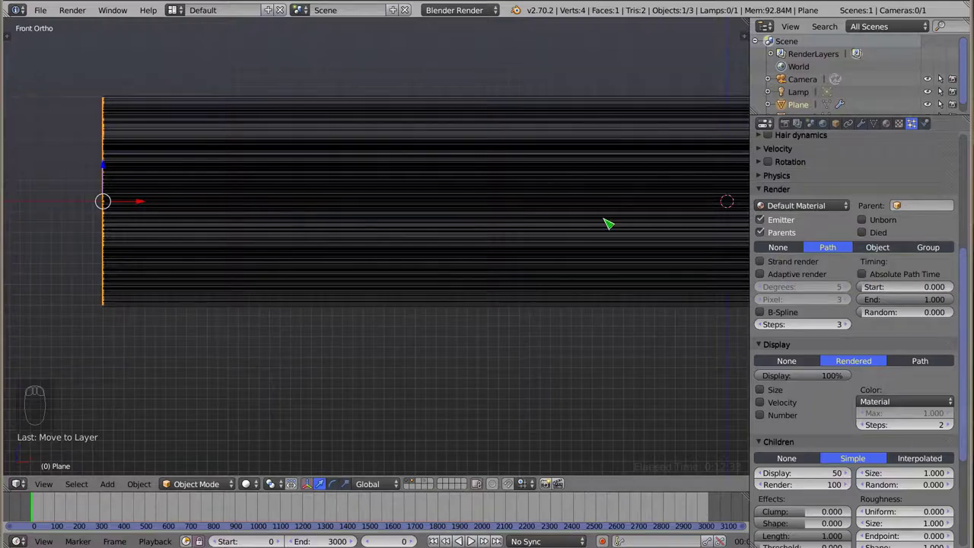
{"action": "scroll", "scroll_direction": "down", "scroll_amount": 3}
{"action": "scroll", "scroll_direction": "up", "scroll_amount": 3}
{"action": "left_click_drag", "start_coordinate": [258, 204], "coordinate": [159, 245]}
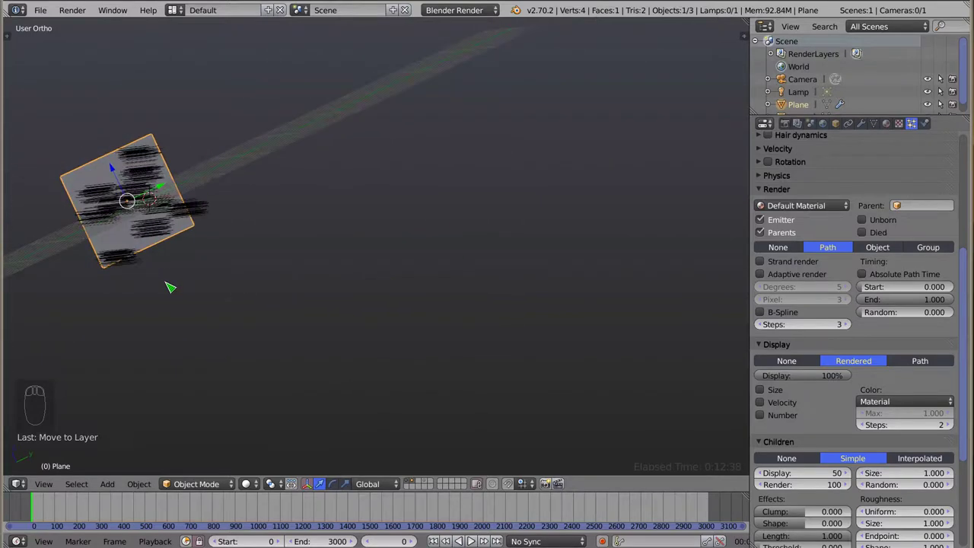
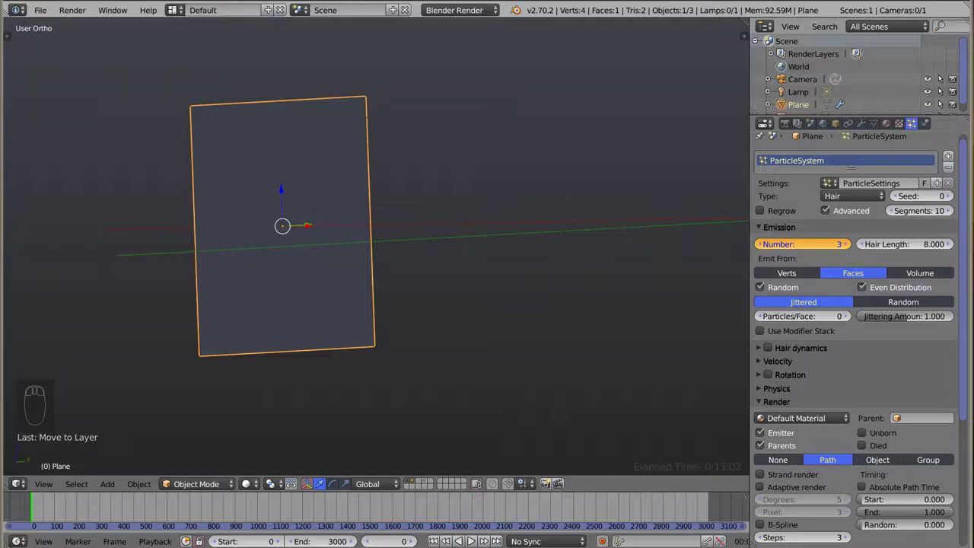
{"action": "left_click_drag", "start_coordinate": [257, 250], "coordinate": [213, 262]}
{"action": "middle_click", "coordinate": [216, 267]}
{"action": "left_click_drag", "start_coordinate": [297, 231], "coordinate": [319, 227]}
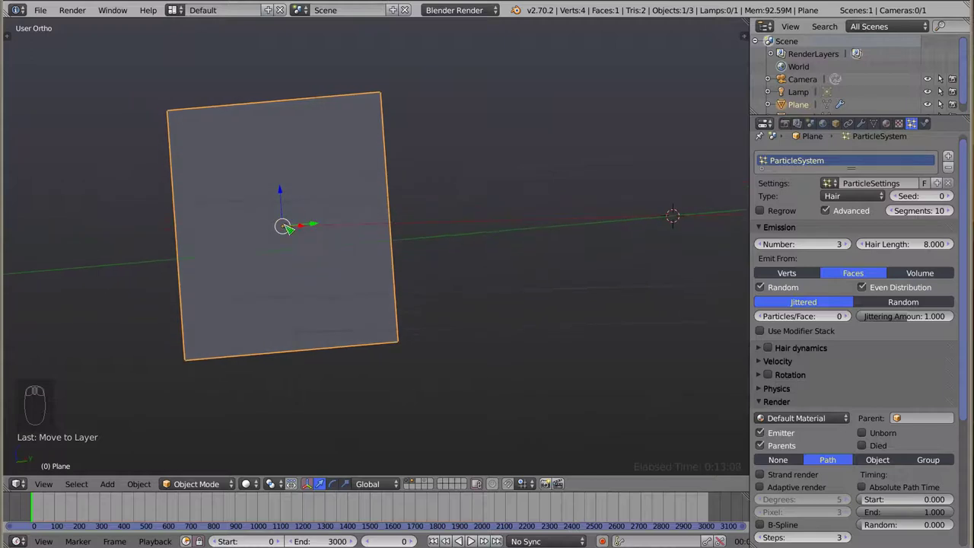
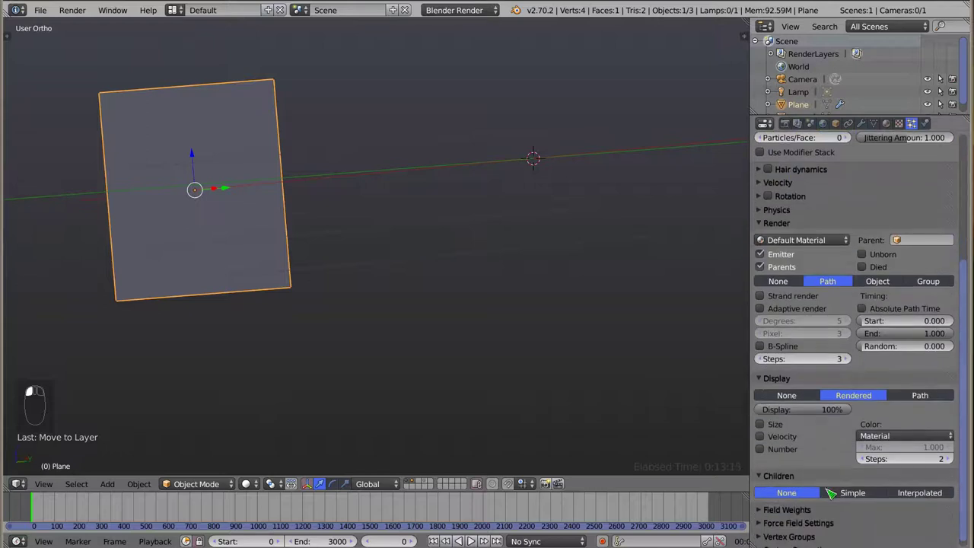
Step: Turn on Simple children, frame the strands in front view and raise Render Steps to 5
{"action": "left_click", "coordinate": [859, 501]}
{"action": "left_click_drag", "start_coordinate": [384, 192], "coordinate": [429, 175]}
{"action": "key", "text": "KP_1"}
{"action": "scroll", "scroll_direction": "down", "scroll_amount": 3}
{"action": "left_click_drag", "start_coordinate": [468, 201], "coordinate": [826, 391]}
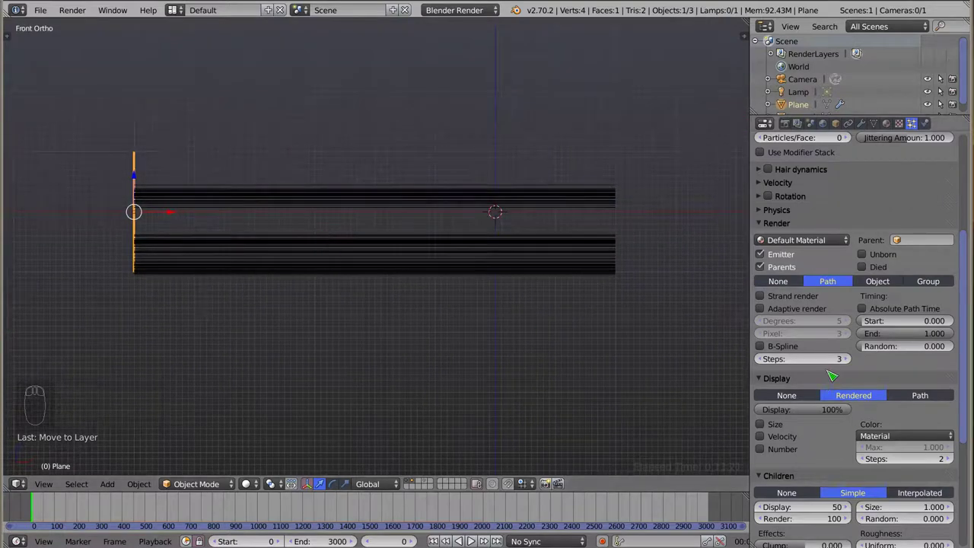
{"action": "left_click", "coordinate": [818, 363]}
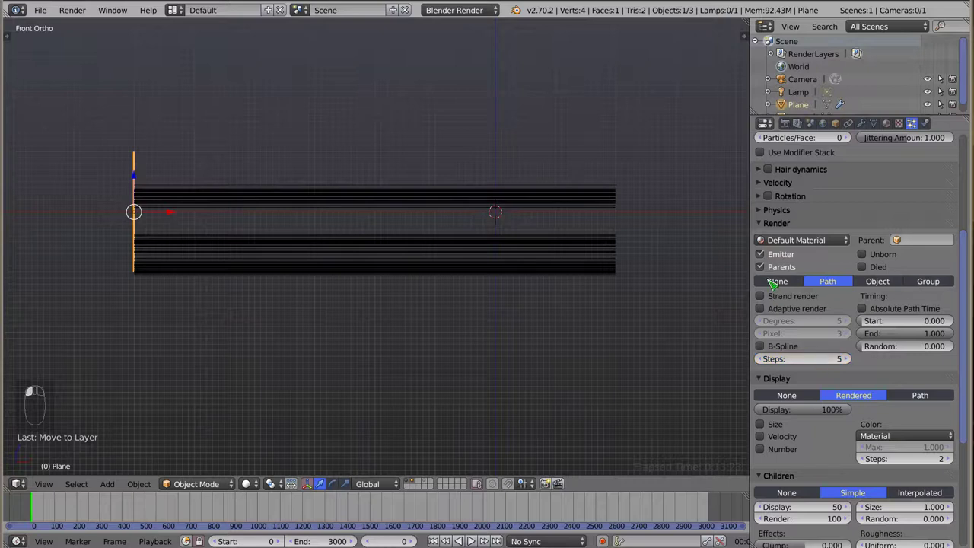
Step: Collapse the Display panel and scroll to the Children settings for editing
{"action": "left_click_drag", "start_coordinate": [762, 223], "coordinate": [788, 268]}
{"action": "left_click", "coordinate": [765, 242]}
{"action": "left_click_drag", "start_coordinate": [334, 239], "coordinate": [786, 324]}
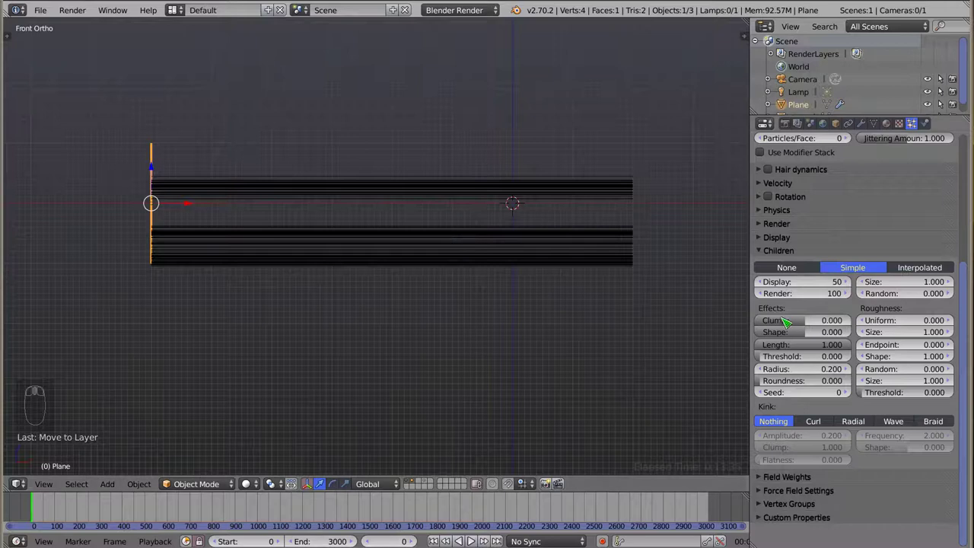
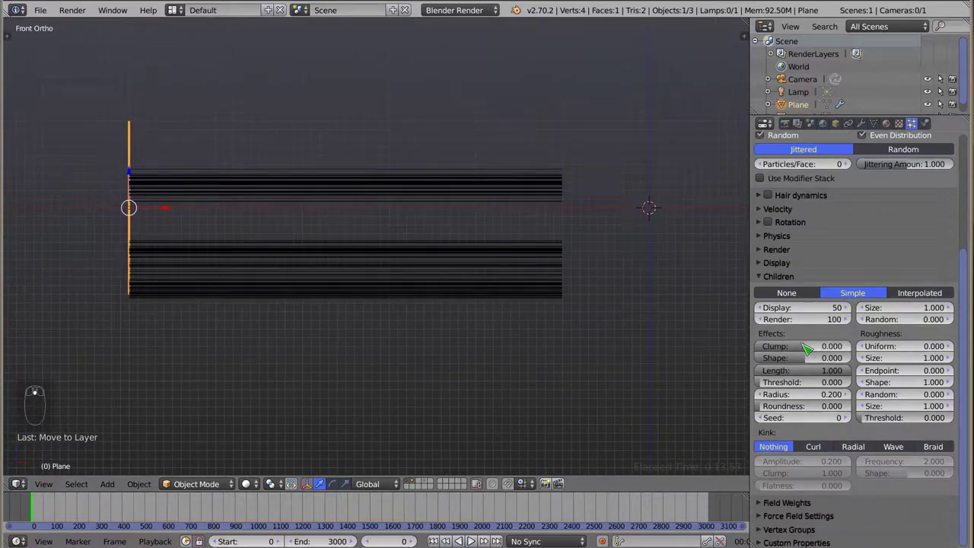
Step: Set the child Clump to -1 so the strand bundles taper to points
{"action": "left_click", "coordinate": [810, 355]}
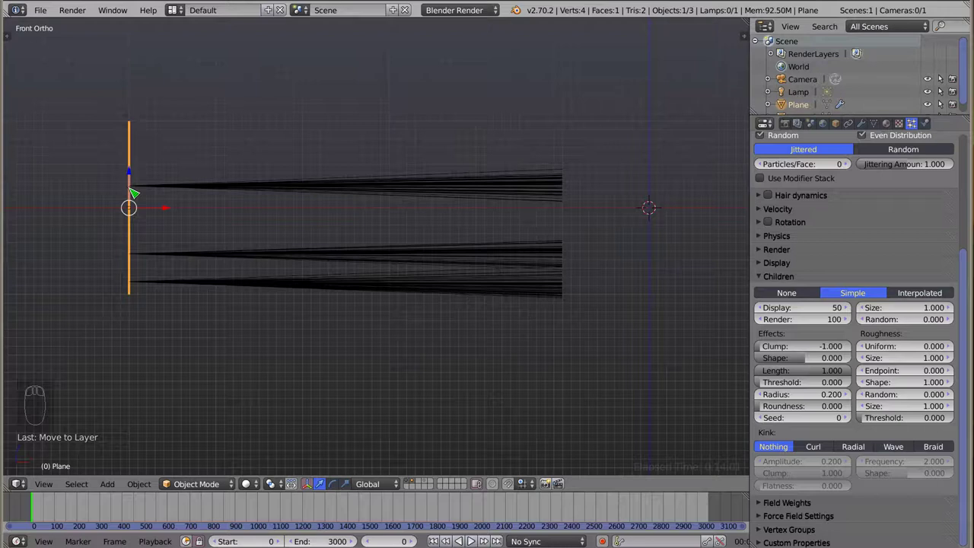
{"action": "left_click", "coordinate": [39, 505]}
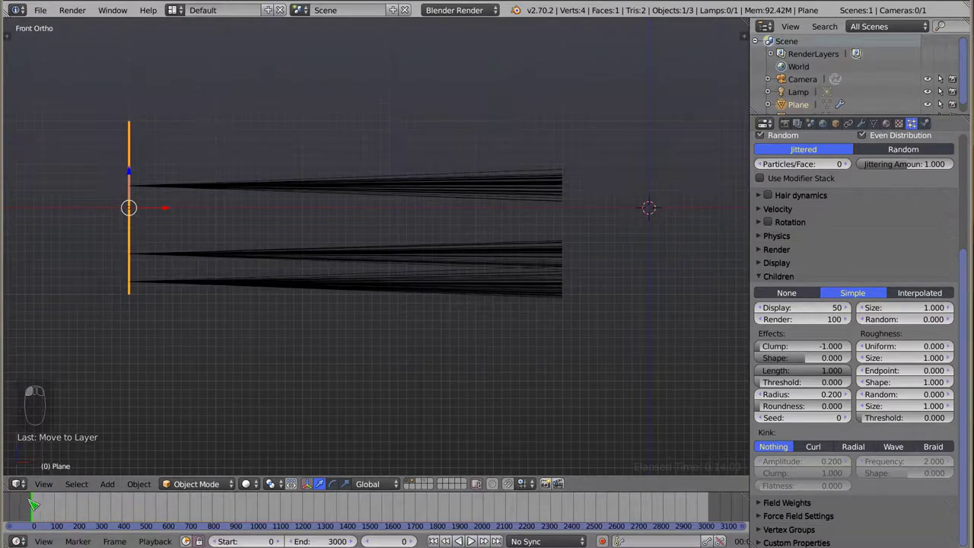
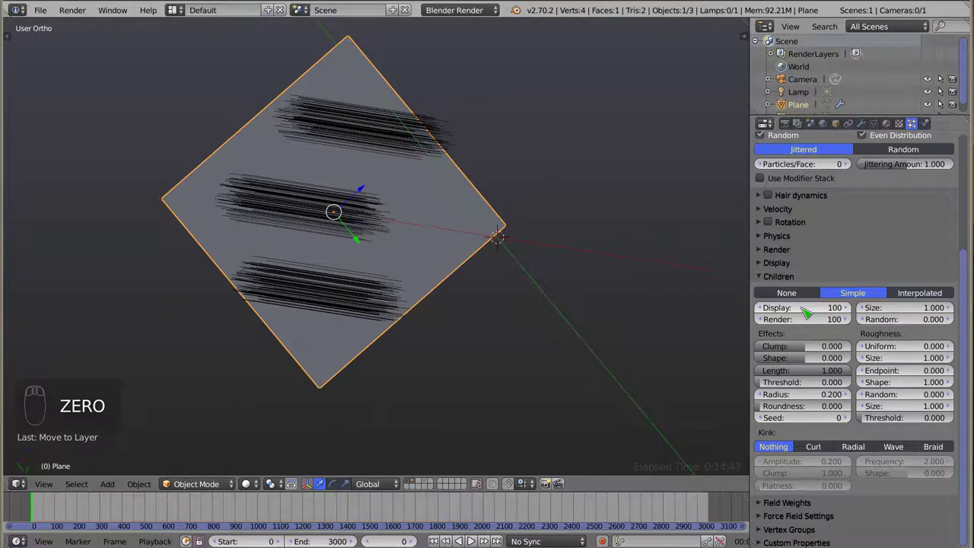
Step: Show 169 child strands and push the clump Shape to its minimum, viewing the flared bundles side-on
{"action": "left_click", "coordinate": [806, 313]}
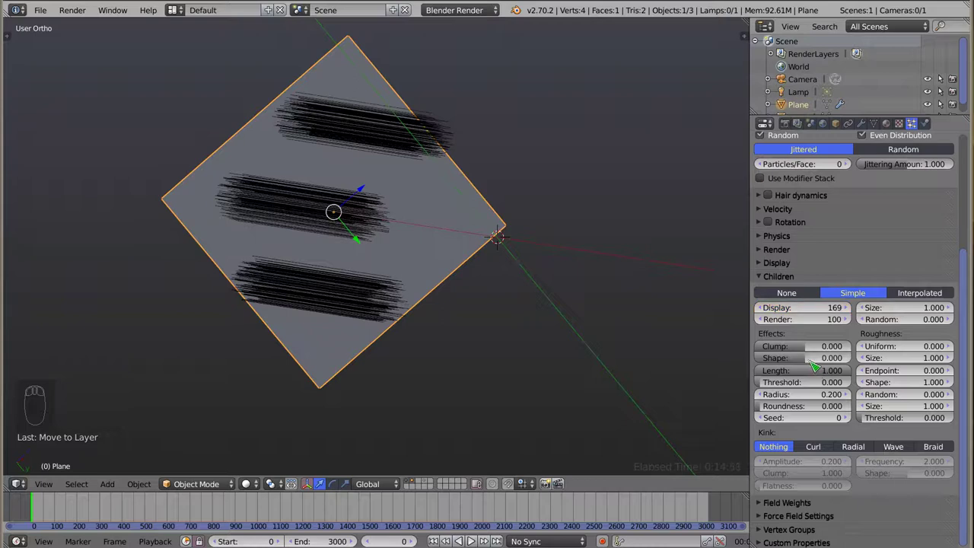
{"action": "left_click", "coordinate": [810, 361]}
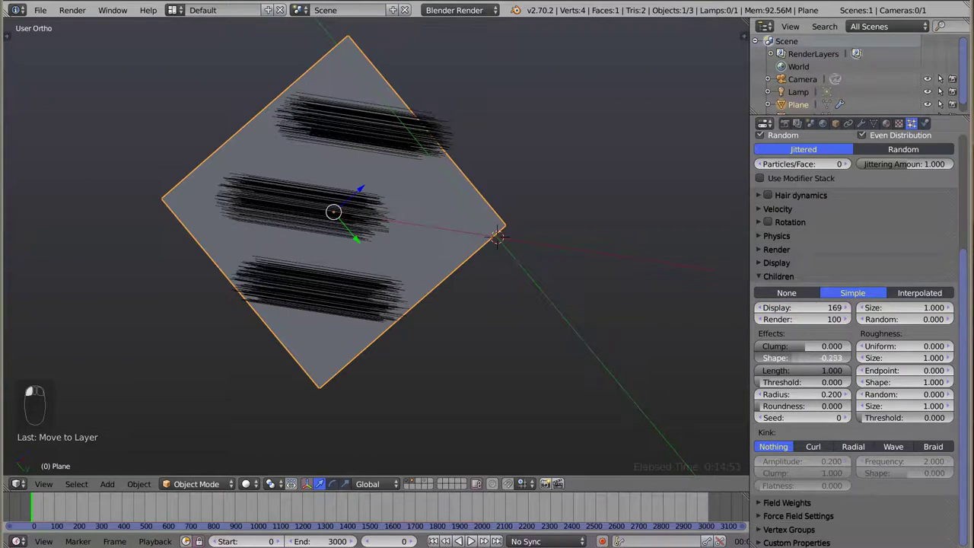
{"action": "left_click_drag", "start_coordinate": [356, 249], "coordinate": [795, 347]}
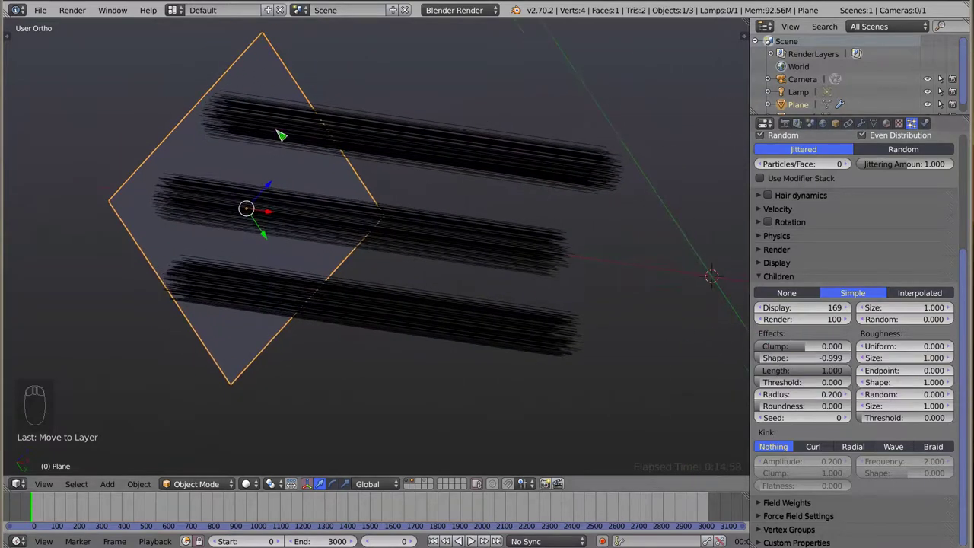
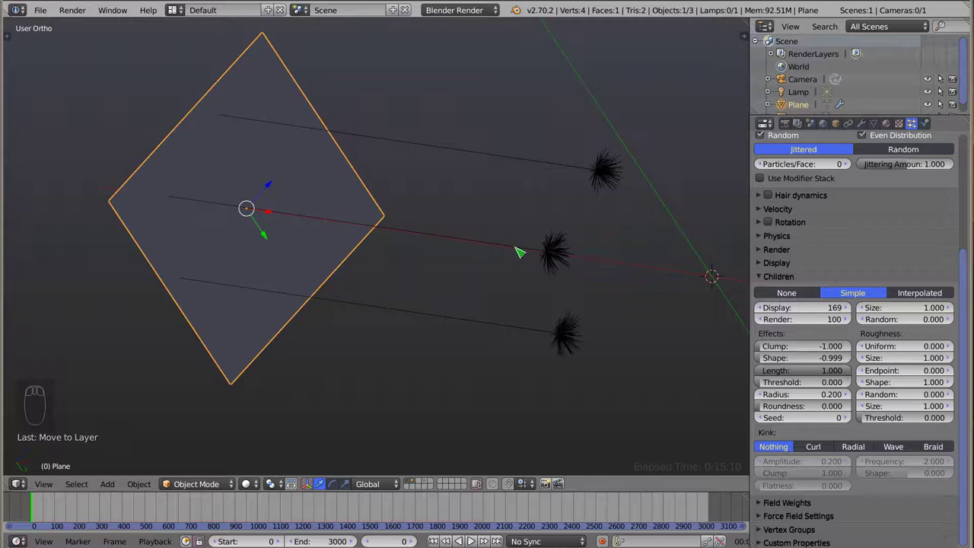
{"action": "left_click_drag", "start_coordinate": [445, 252], "coordinate": [378, 246]}
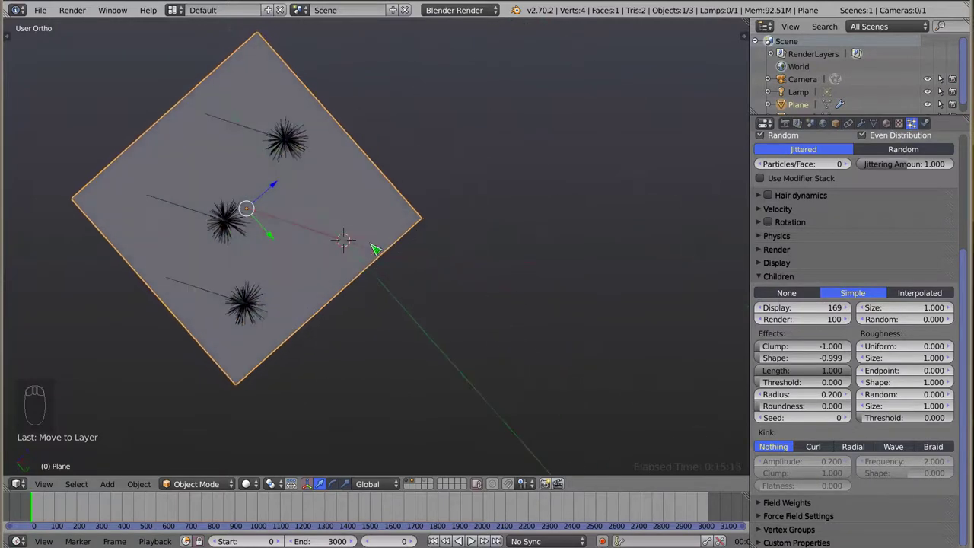
{"action": "left_click_drag", "start_coordinate": [446, 257], "coordinate": [799, 359]}
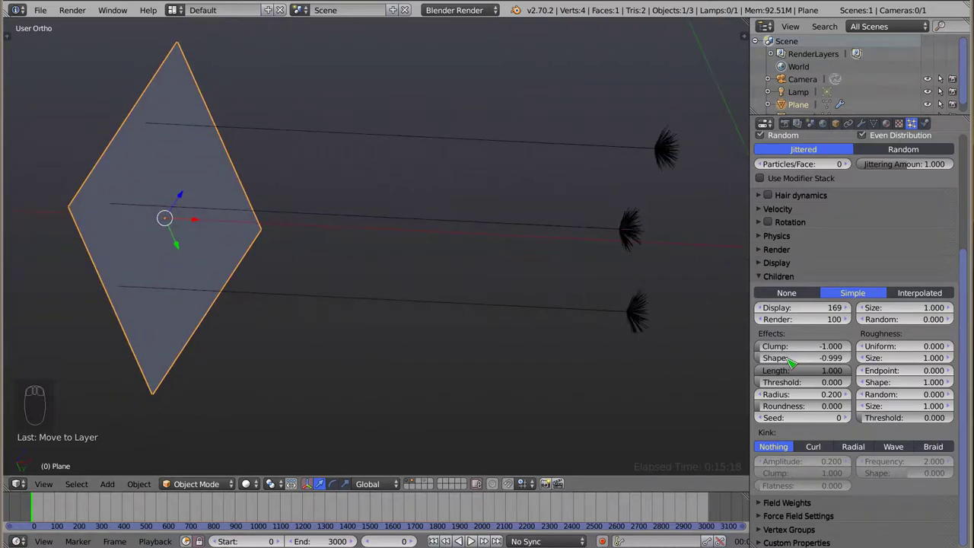
Step: Vary the Shape value between positive and negative to compare how the strand bundles taper
{"action": "left_click", "coordinate": [792, 365]}
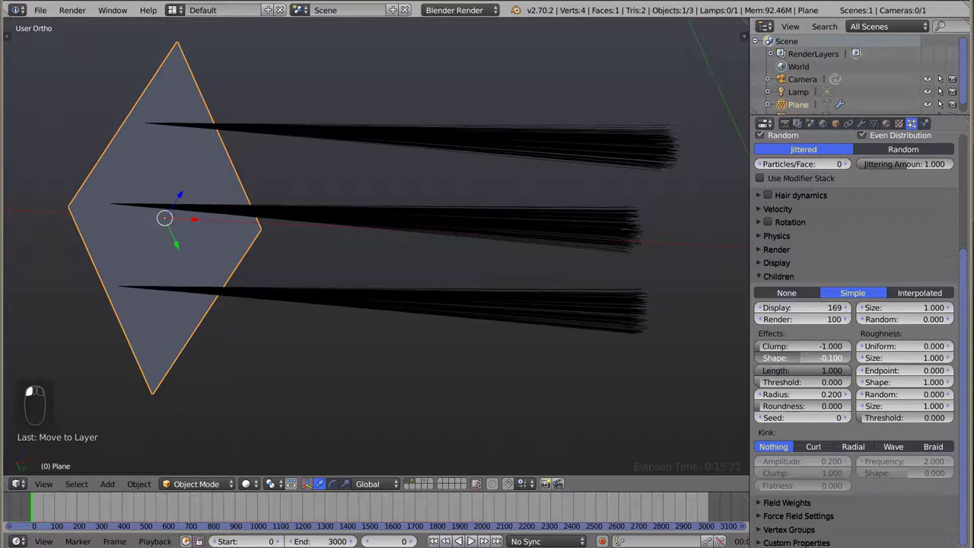
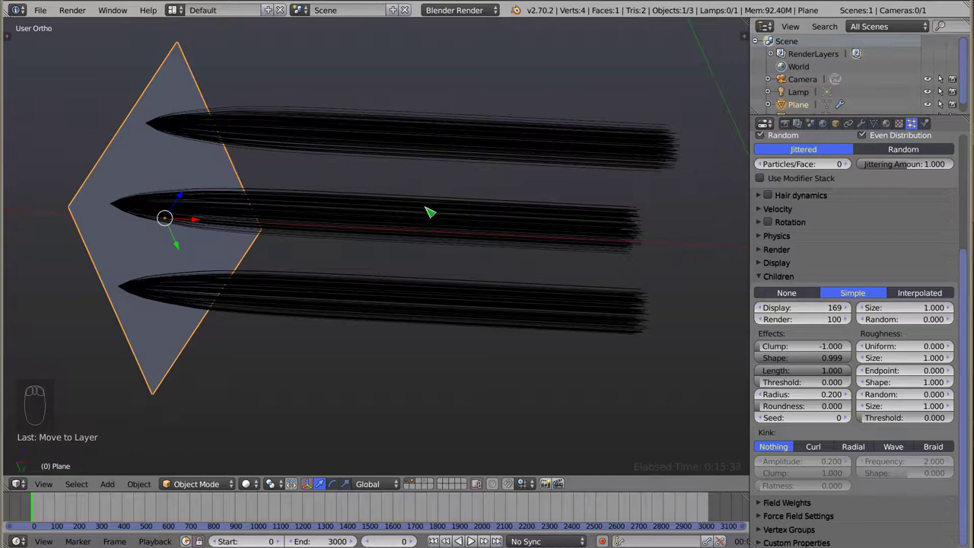
{"action": "left_click_drag", "start_coordinate": [366, 244], "coordinate": [835, 367]}
{"action": "left_click", "coordinate": [841, 360]}
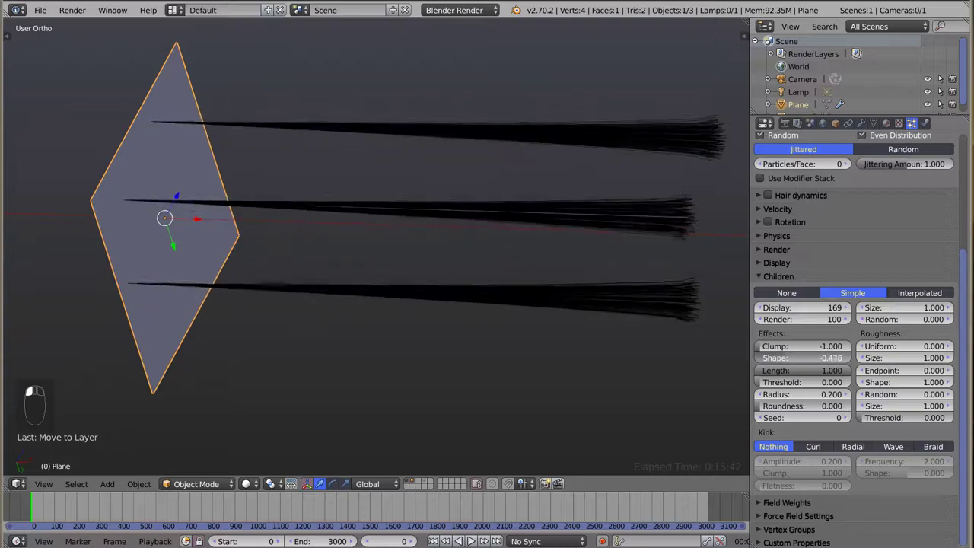
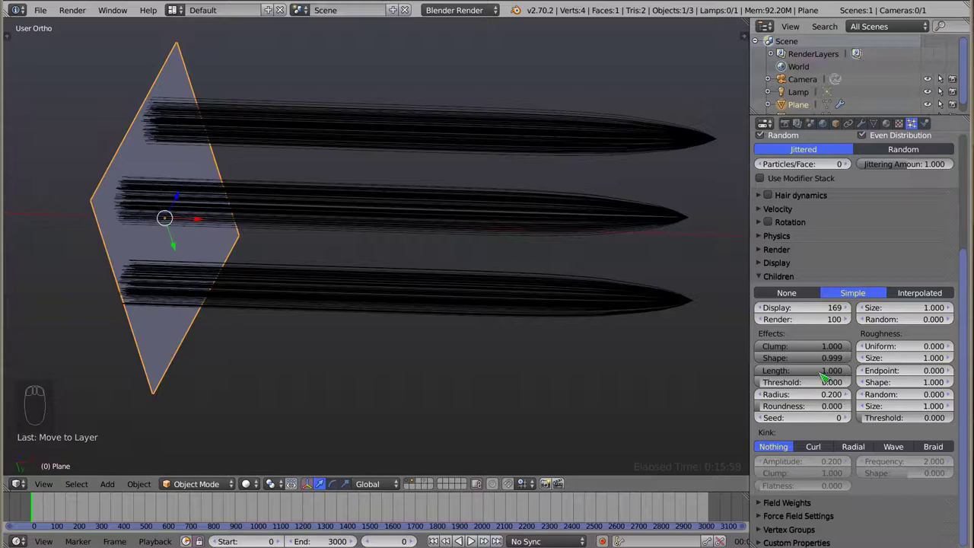
{"action": "left_click", "coordinate": [838, 361]}
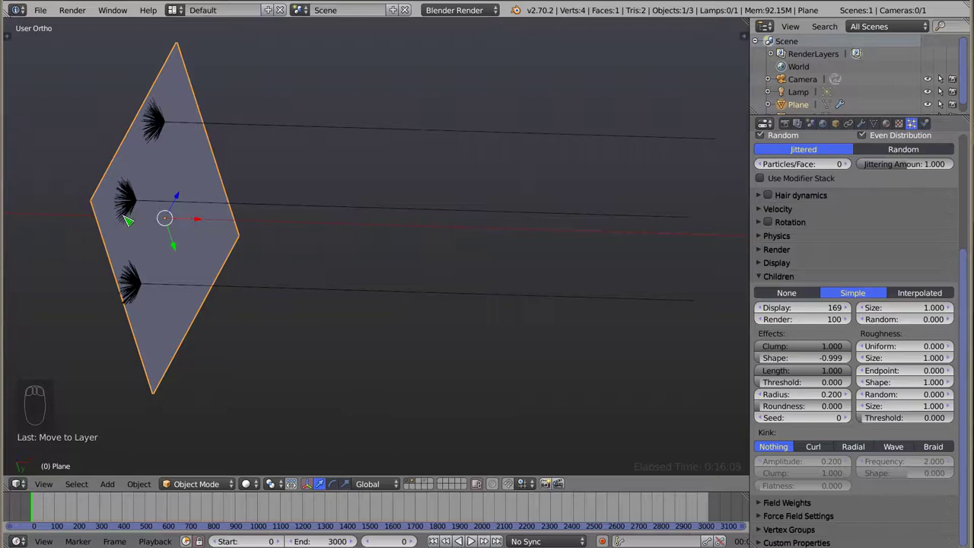
{"action": "left_click_drag", "start_coordinate": [179, 221], "coordinate": [97, 205]}
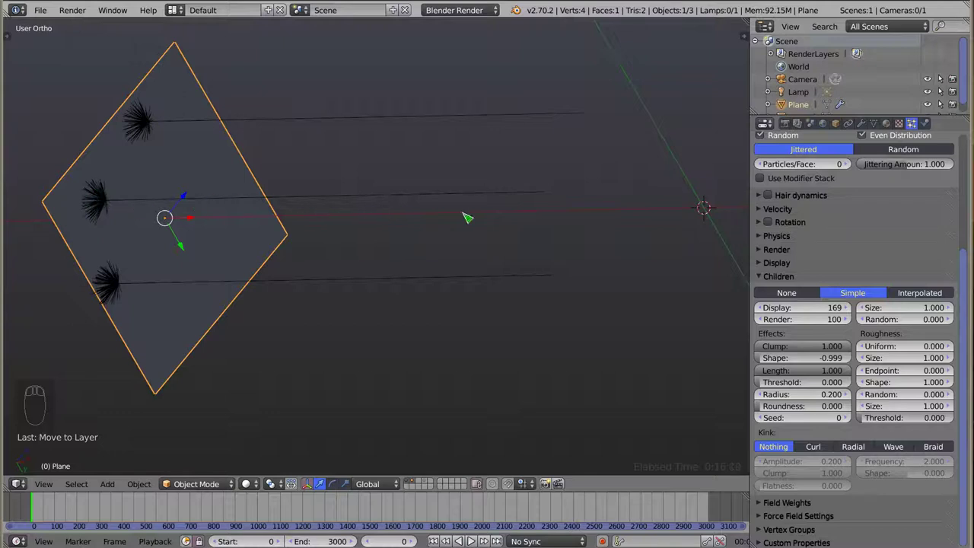
{"action": "left_click", "coordinate": [792, 359]}
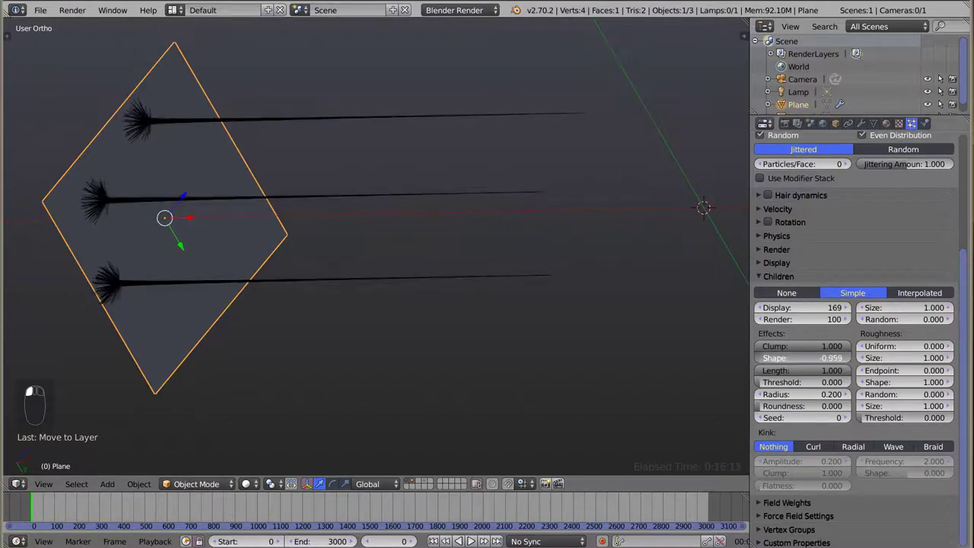
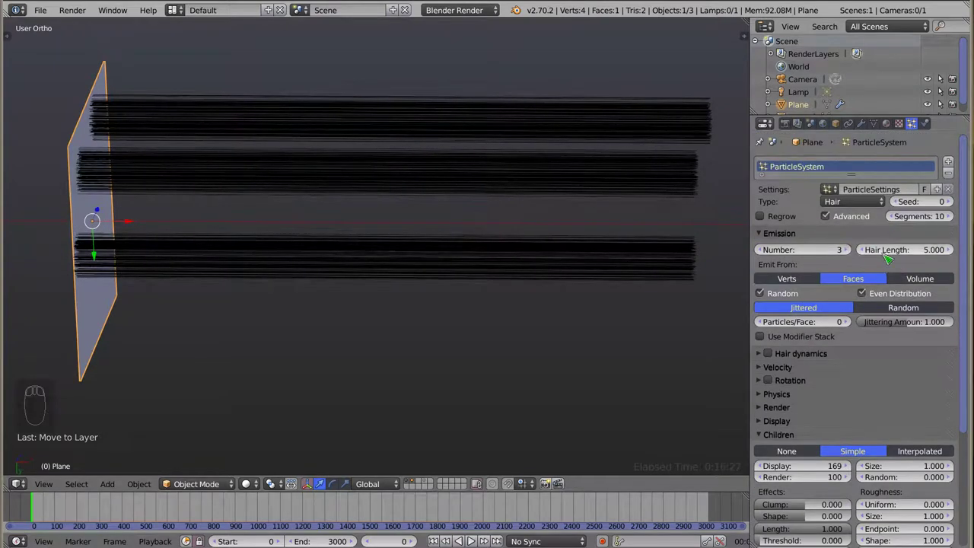
Step: Scroll the Particle panel down to the Children Effects and Kink settings
{"action": "left_click", "coordinate": [928, 255]}
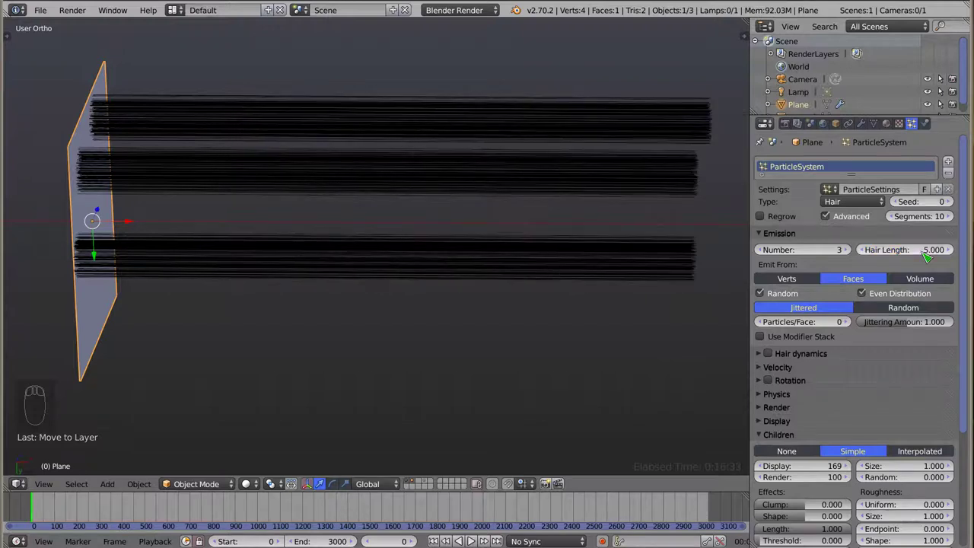
{"action": "left_click_drag", "start_coordinate": [834, 409], "coordinate": [441, 194]}
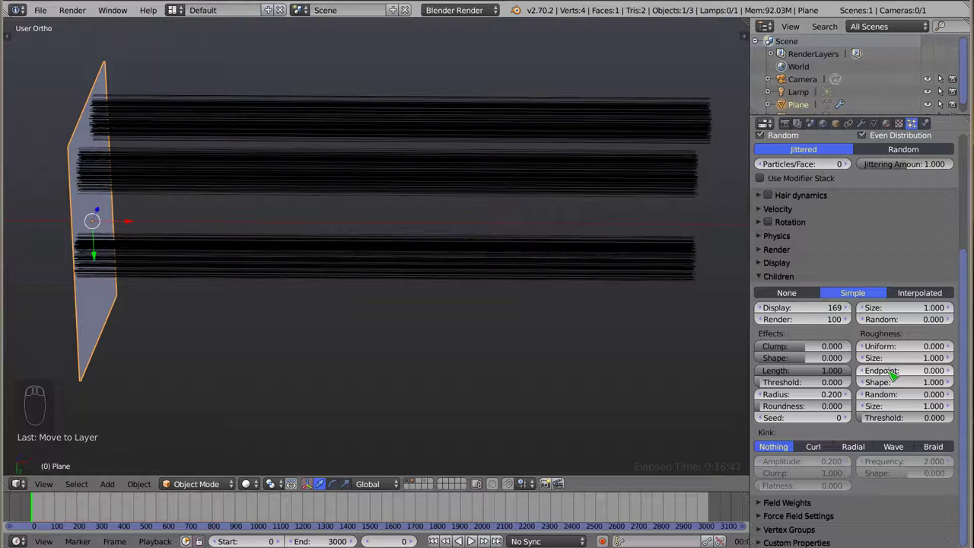
Step: Set child Length to 0.5 and Threshold to 0.172 so the clumped bundles taper to thin points
{"action": "left_click", "coordinate": [835, 374]}
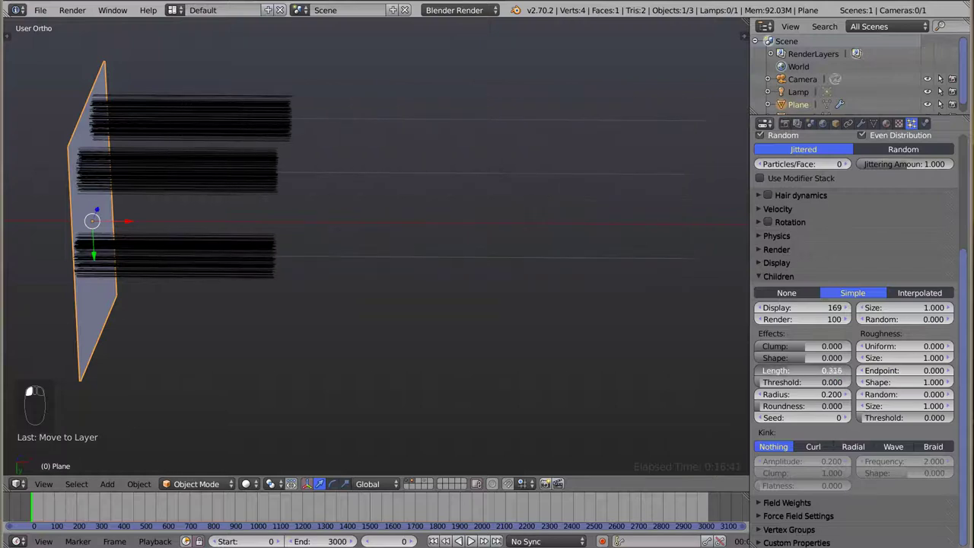
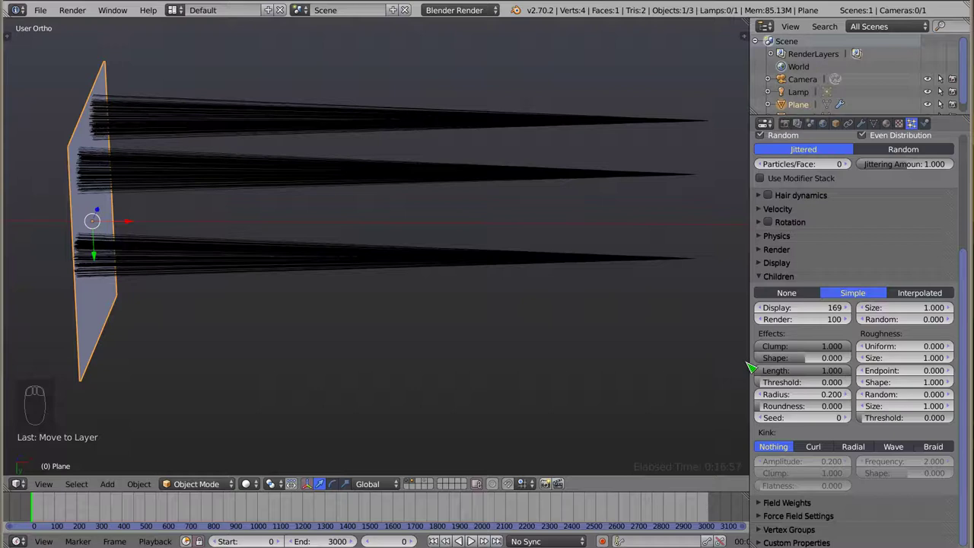
{"action": "left_click", "coordinate": [839, 375]}
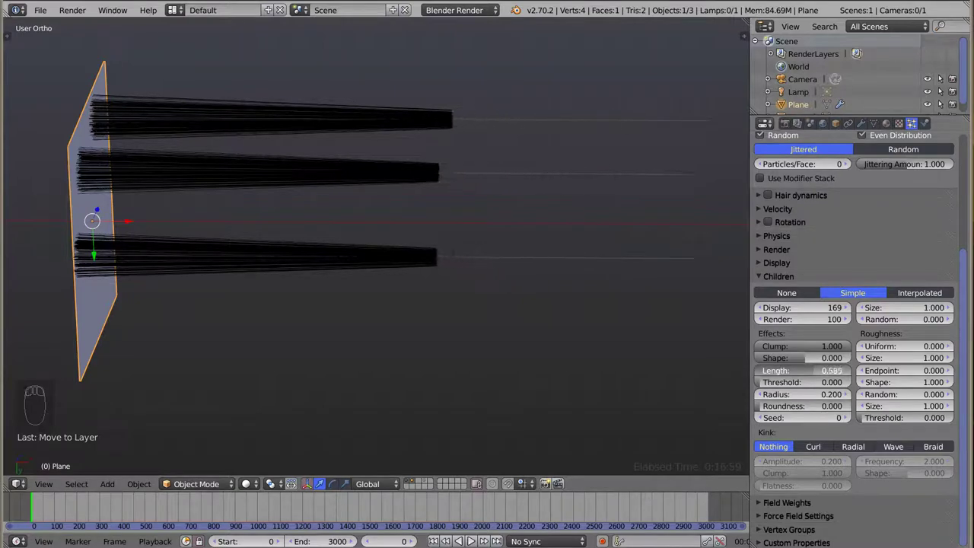
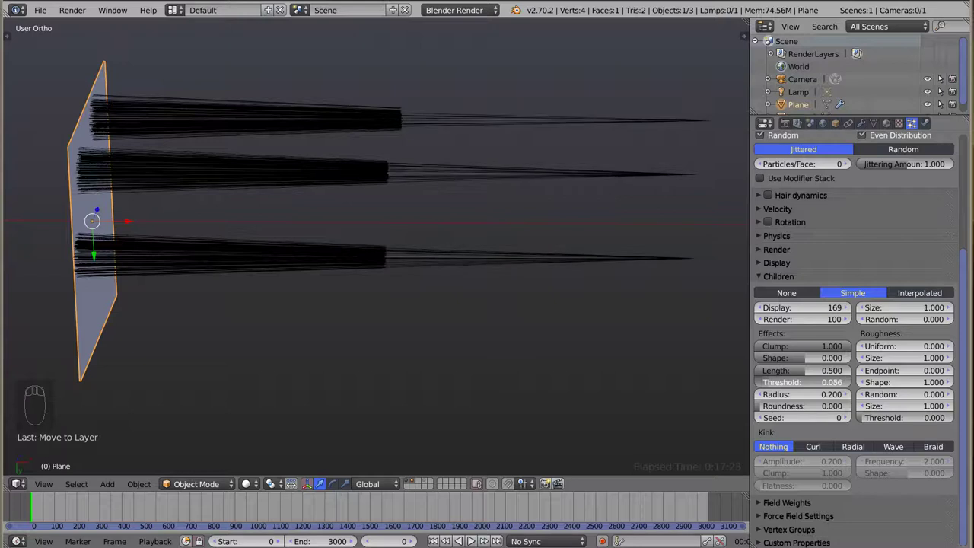
{"action": "left_click_drag", "start_coordinate": [433, 265], "coordinate": [644, 217]}
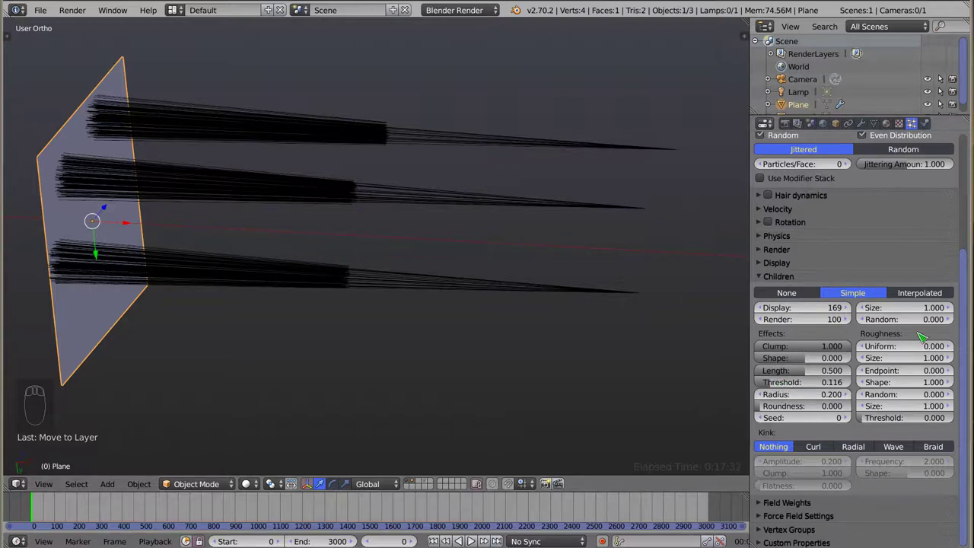
{"action": "left_click", "coordinate": [784, 392]}
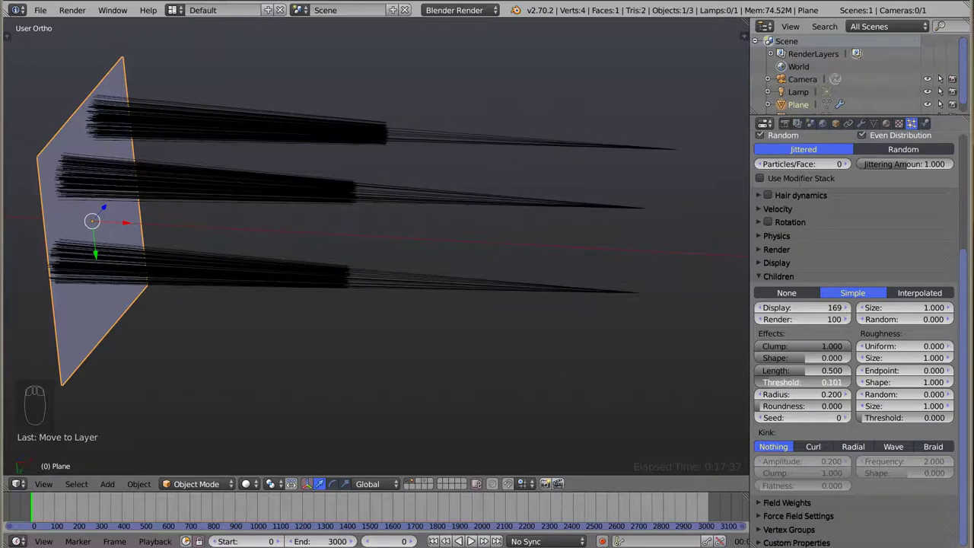
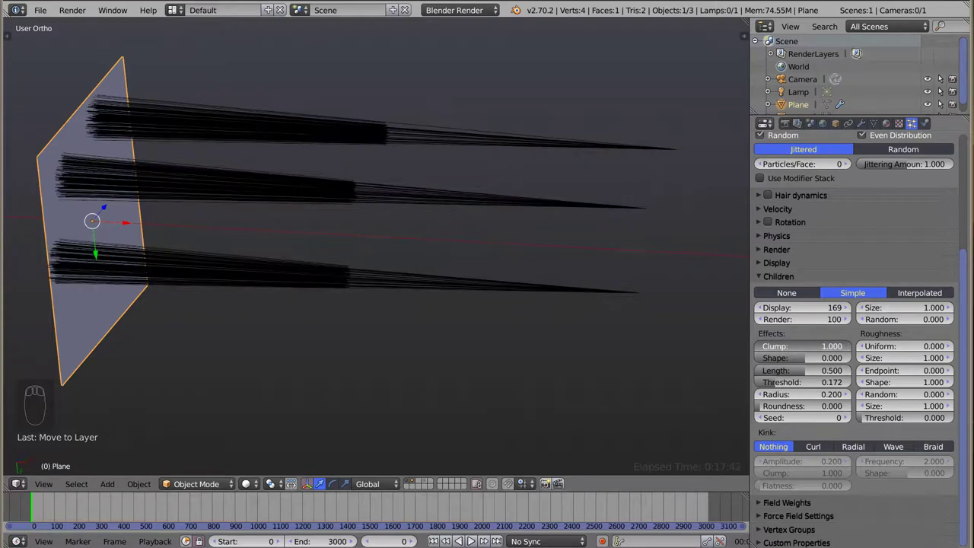
{"action": "left_click_drag", "start_coordinate": [353, 240], "coordinate": [377, 224]}
Step: From a zoomed front view, raise child Roundness to 1.0 and inspect the fuller rounded bundle
{"action": "key", "text": "KP_1"}
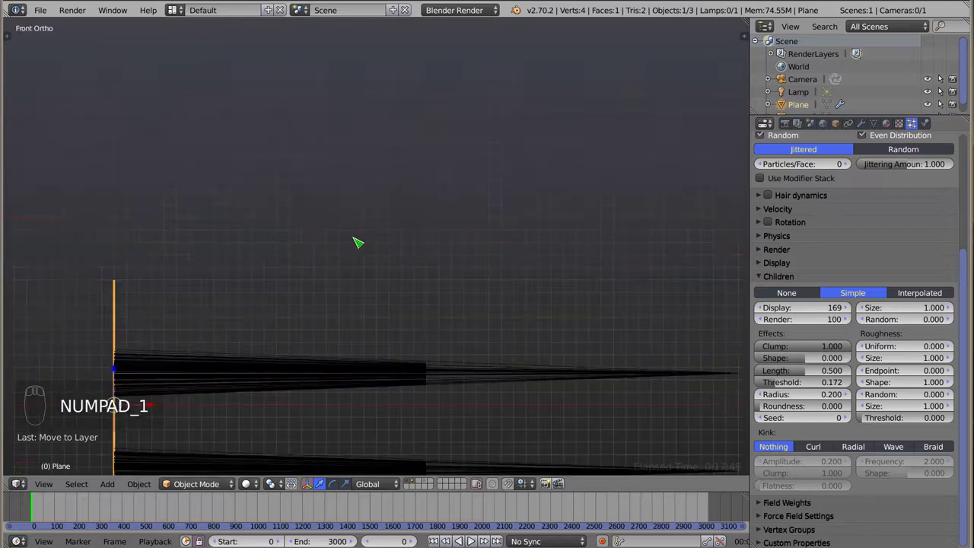
{"action": "left_click_drag", "start_coordinate": [272, 328], "coordinate": [326, 171]}
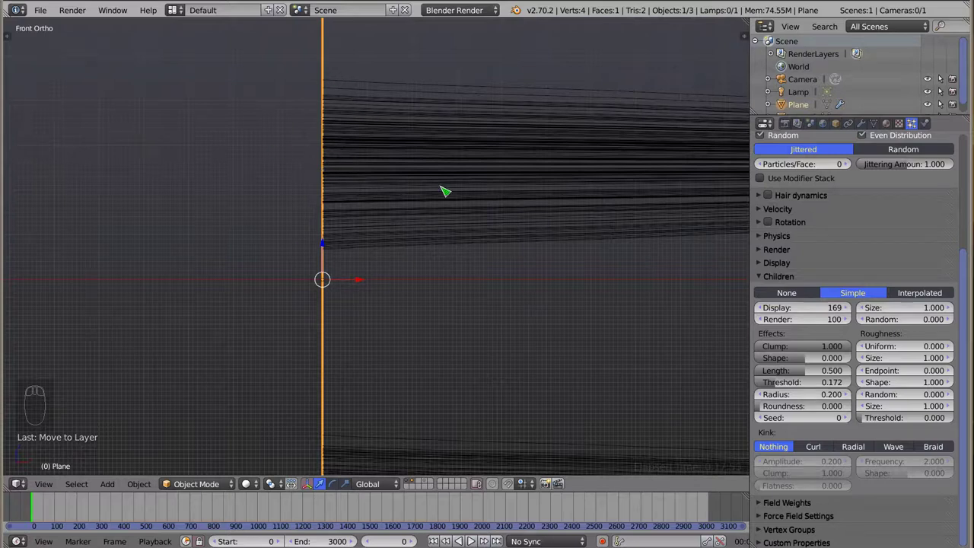
{"action": "left_click", "coordinate": [328, 153]}
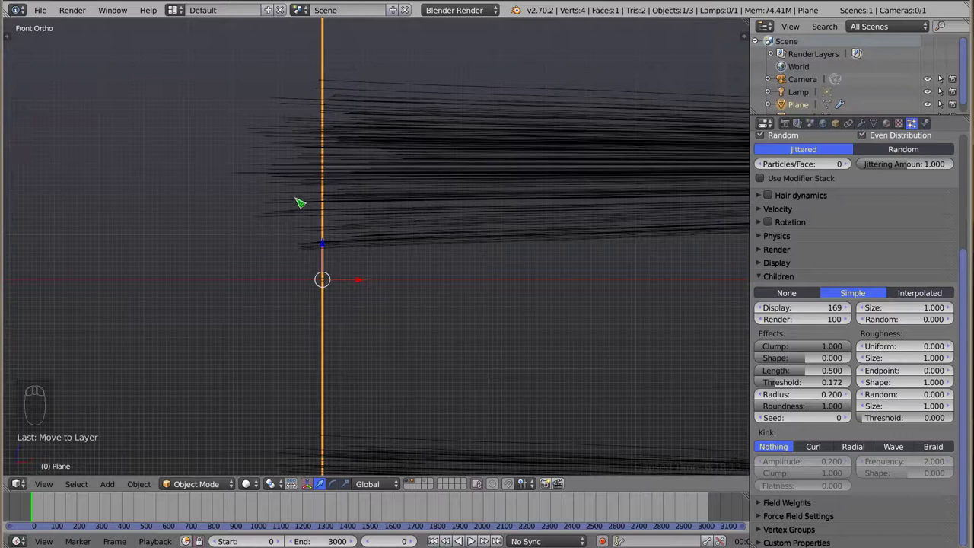
{"action": "left_click_drag", "start_coordinate": [369, 191], "coordinate": [378, 196]}
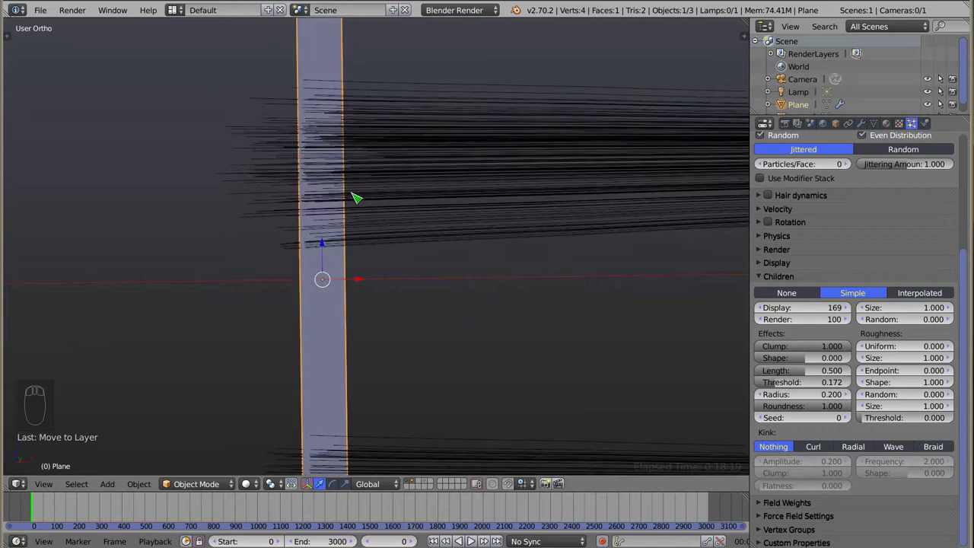
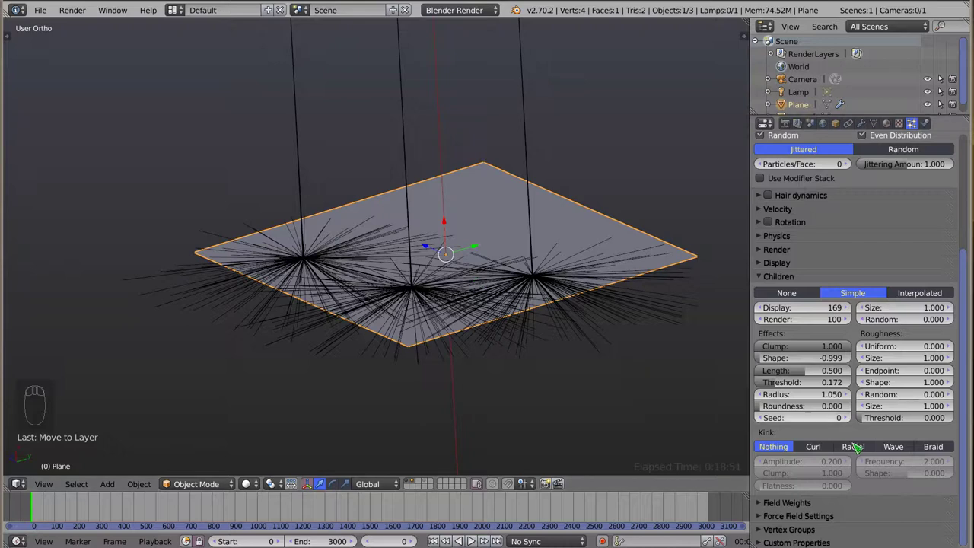
Step: Change the child randomization seed to 17
{"action": "left_click", "coordinate": [815, 426]}
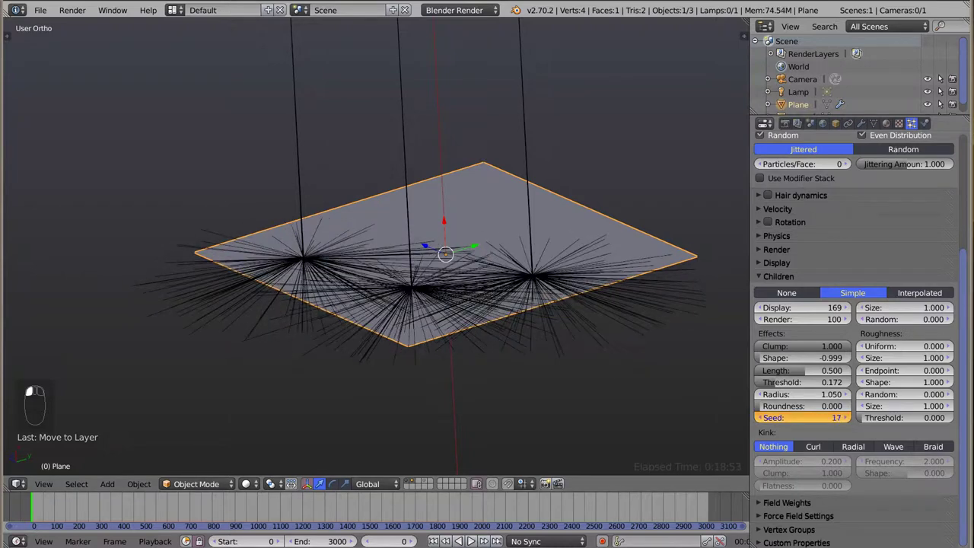
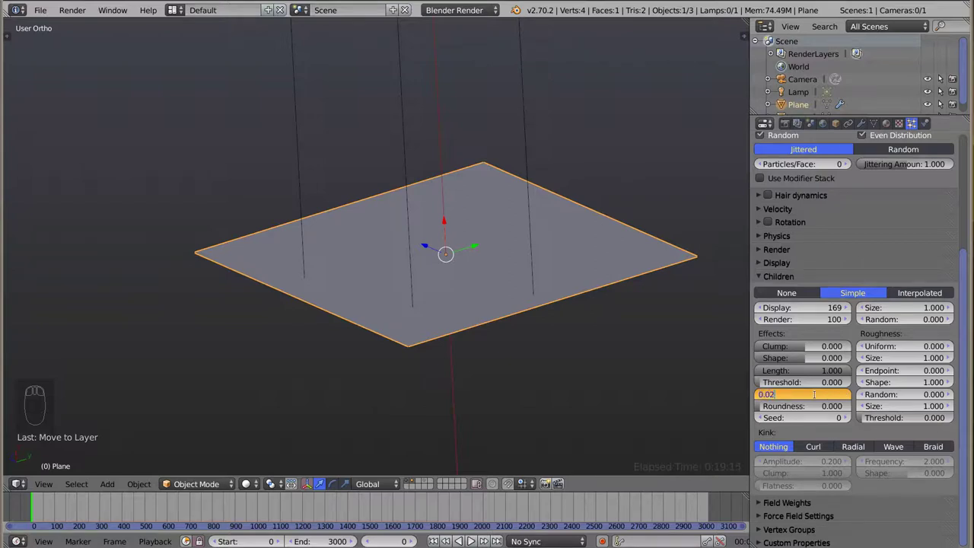
Step: Confirm child Radius 0.2 for tight straight bundles and view them from the side before choosing Curl
{"action": "key", "text": "Return"}
{"action": "key", "text": "BackSpace"}
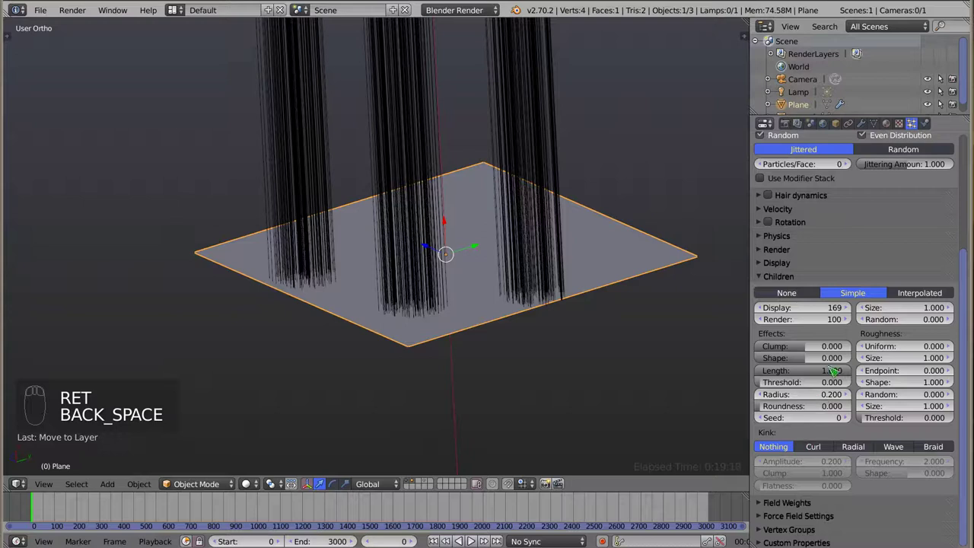
{"action": "left_click_drag", "start_coordinate": [851, 304], "coordinate": [853, 444]}
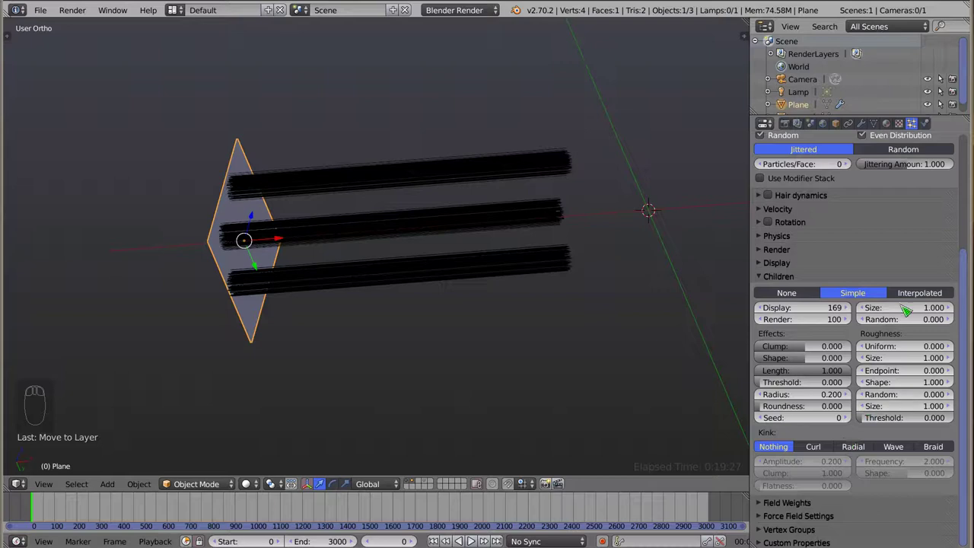
{"action": "left_click", "coordinate": [965, 264]}
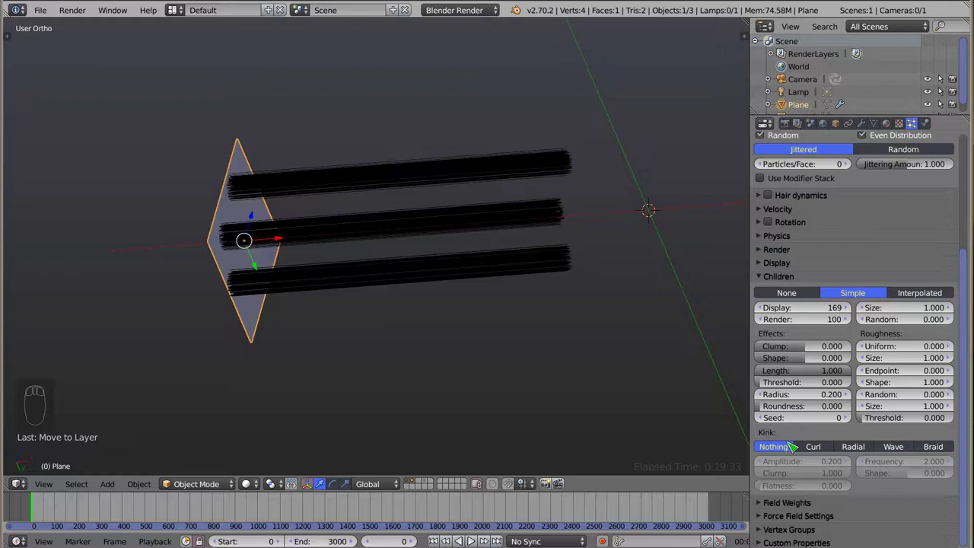
{"action": "left_click_drag", "start_coordinate": [274, 239], "coordinate": [261, 243]}
{"action": "left_click_drag", "start_coordinate": [559, 272], "coordinate": [496, 246]}
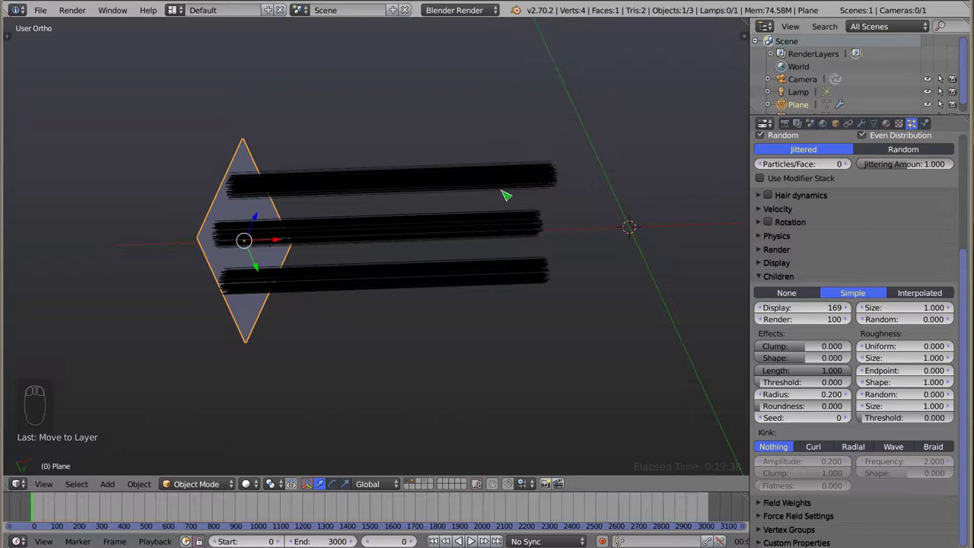
Step: Give the children a Curl kink and raise its amplitude toward 0.97
{"action": "left_click", "coordinate": [824, 448]}
{"action": "left_click_drag", "start_coordinate": [409, 187], "coordinate": [390, 175]}
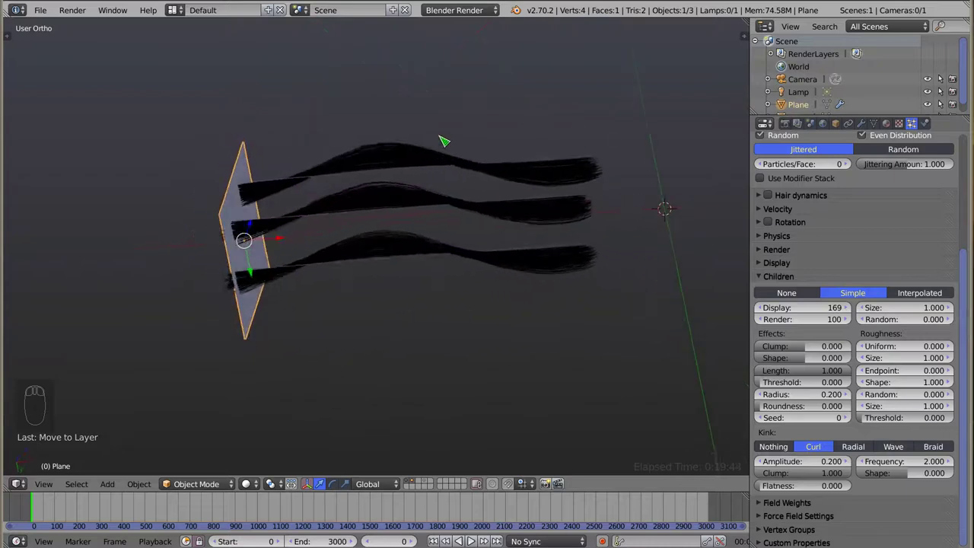
{"action": "left_click_drag", "start_coordinate": [364, 233], "coordinate": [901, 460]}
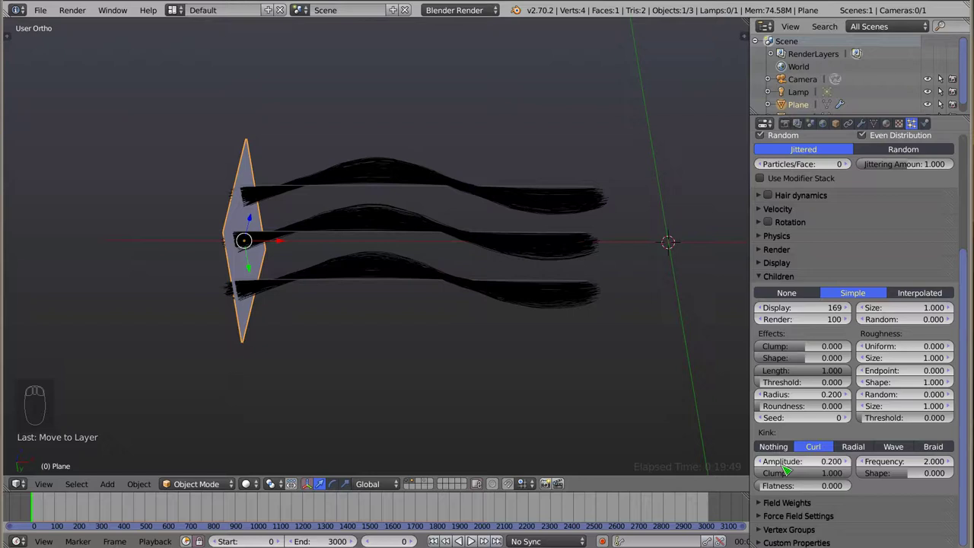
{"action": "left_click", "coordinate": [805, 465]}
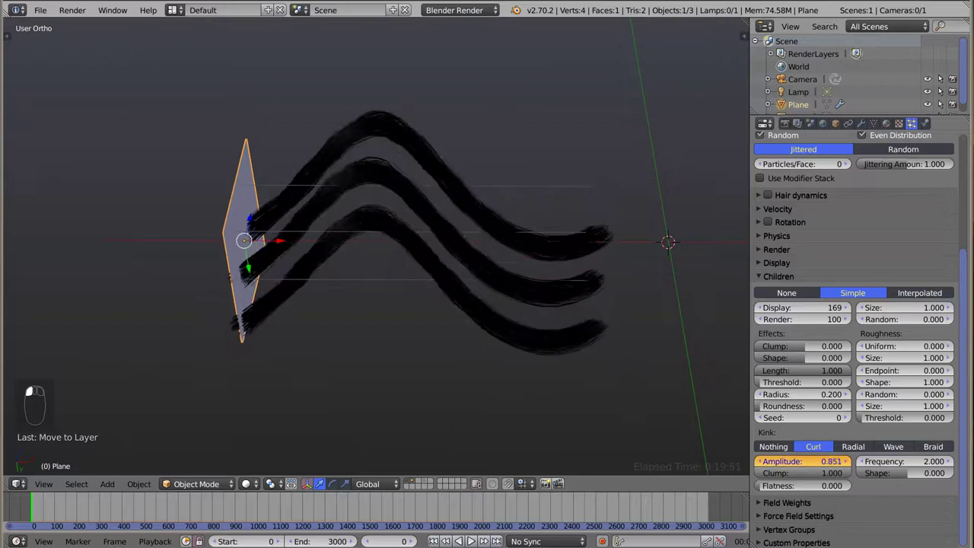
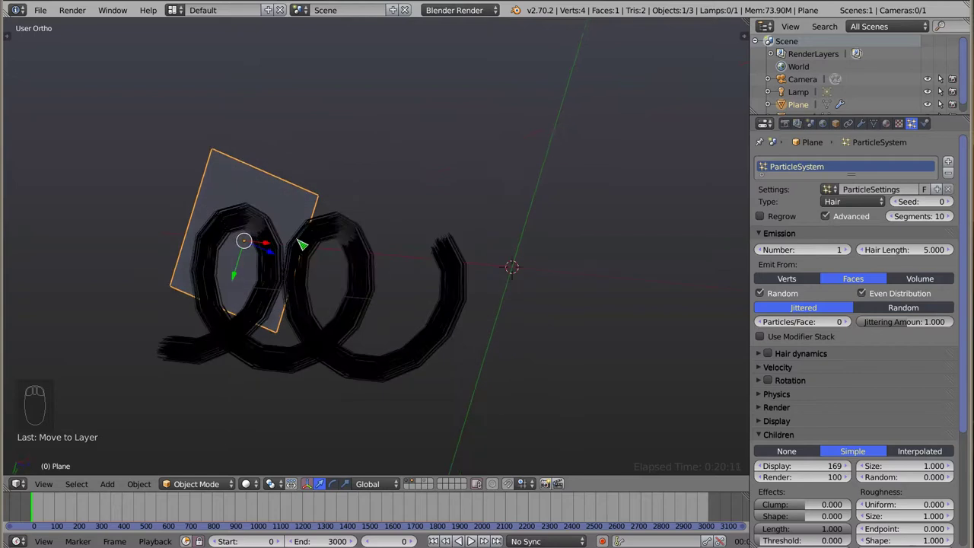
Step: Inspect the single curled strand at frequency 4.922 from several angles
{"action": "left_click_drag", "start_coordinate": [313, 212], "coordinate": [379, 235]}
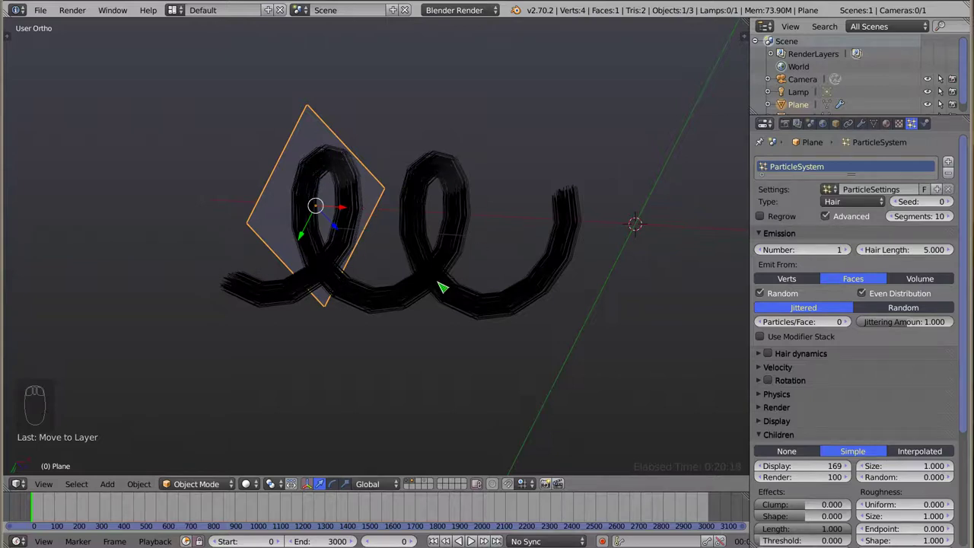
{"action": "scroll", "scroll_direction": "down", "scroll_amount": 3}
{"action": "left_click_drag", "start_coordinate": [369, 281], "coordinate": [303, 105]}
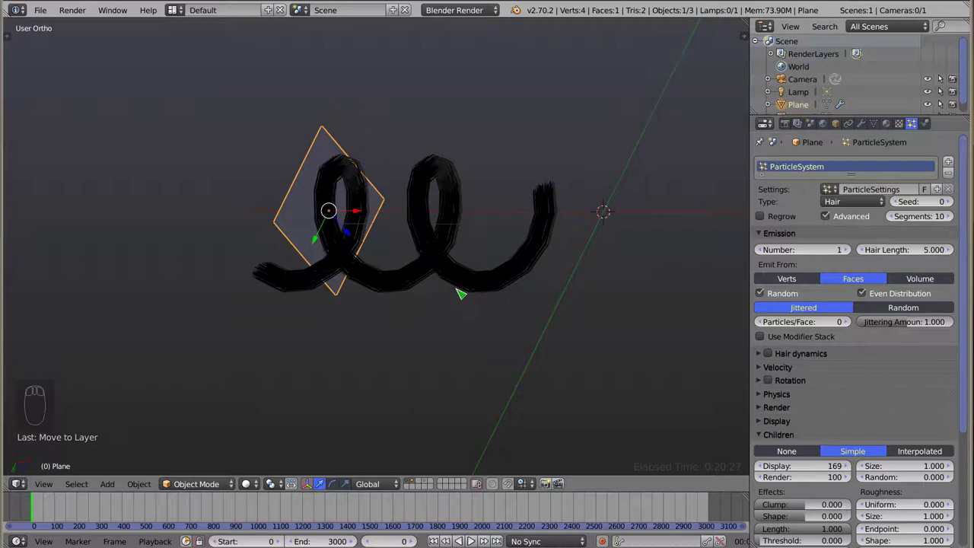
{"action": "scroll", "scroll_direction": "up", "scroll_amount": 3}
Step: Clump the curls to 1.0 with radius 0.42, lower kink Clump to 0.651 and raise Frequency to 9.745
{"action": "scroll", "scroll_direction": "up", "scroll_amount": 3}
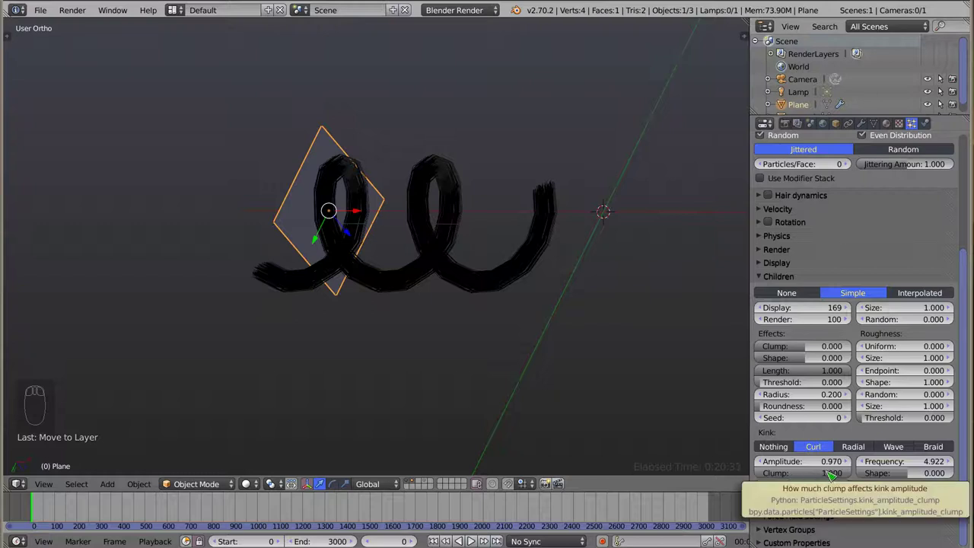
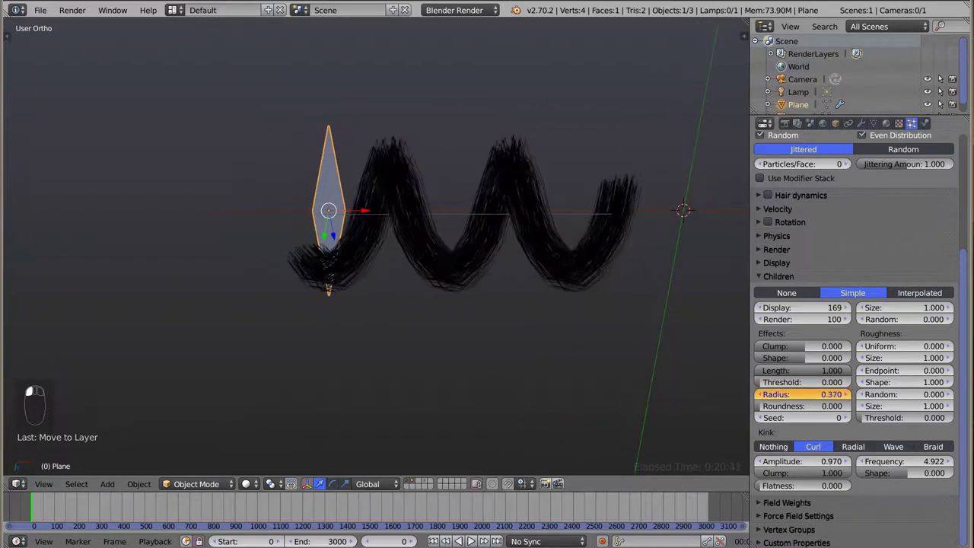
{"action": "left_click_drag", "start_coordinate": [432, 274], "coordinate": [441, 290]}
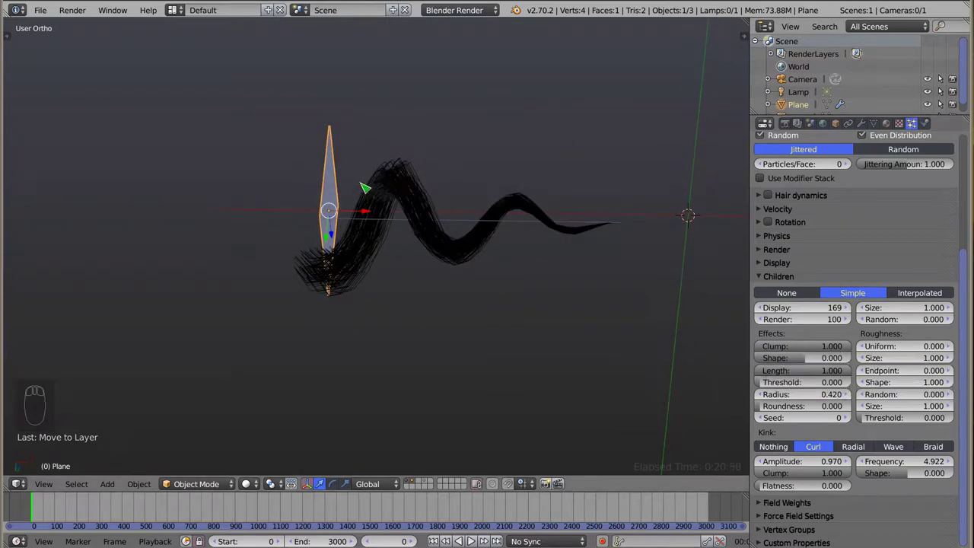
{"action": "left_click_drag", "start_coordinate": [561, 289], "coordinate": [712, 439]}
{"action": "left_click", "coordinate": [838, 480]}
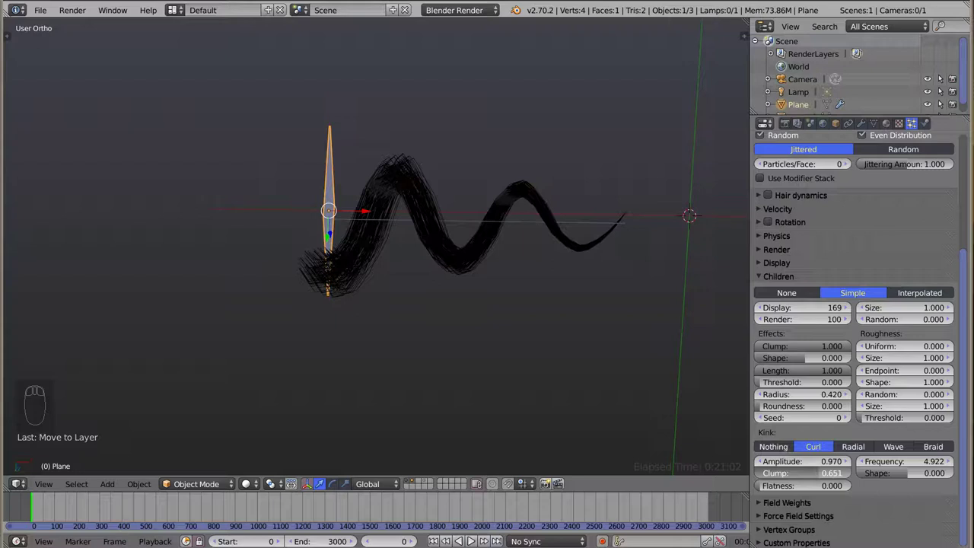
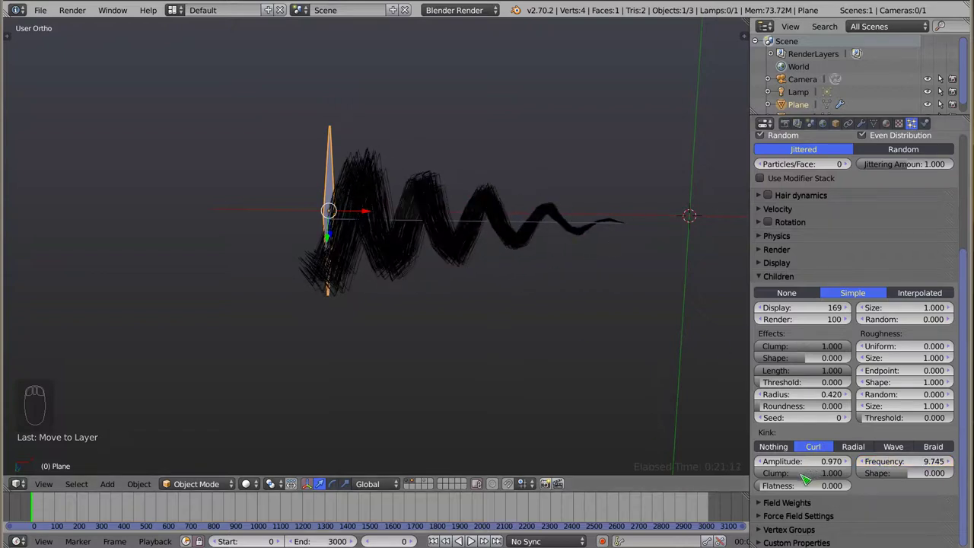
Step: Set curl kink Clump to 0 and try Flatness 1, checking the ribbon-like loops from the side
{"action": "left_click", "coordinate": [834, 475]}
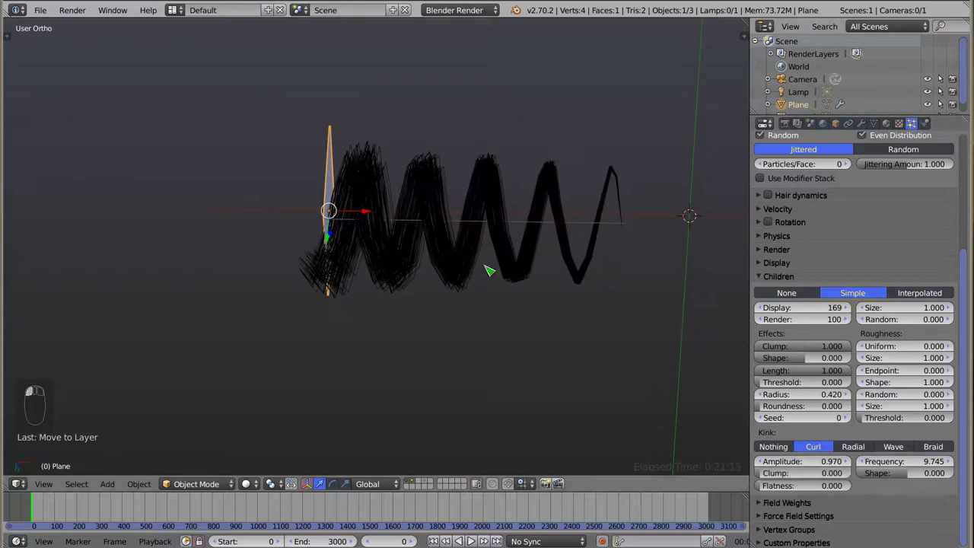
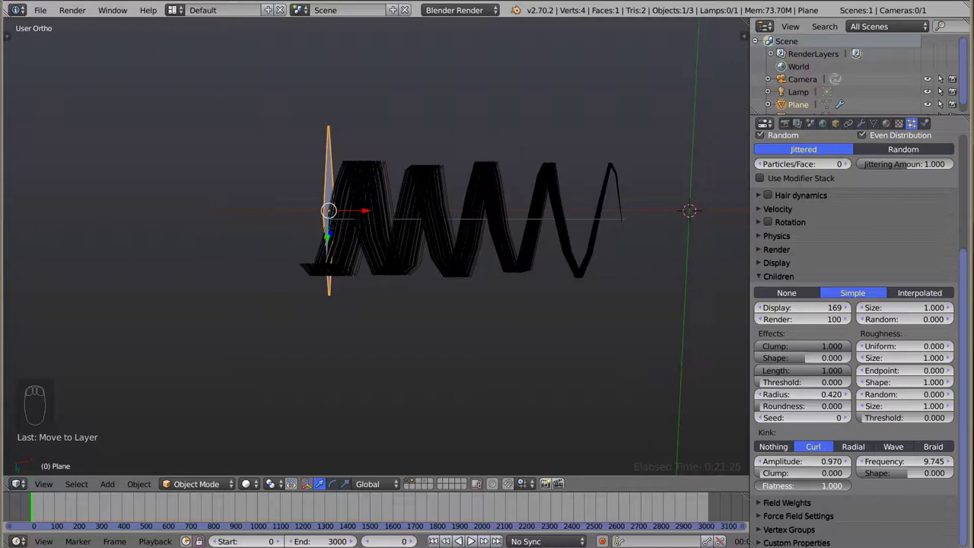
{"action": "left_click_drag", "start_coordinate": [434, 266], "coordinate": [377, 277]}
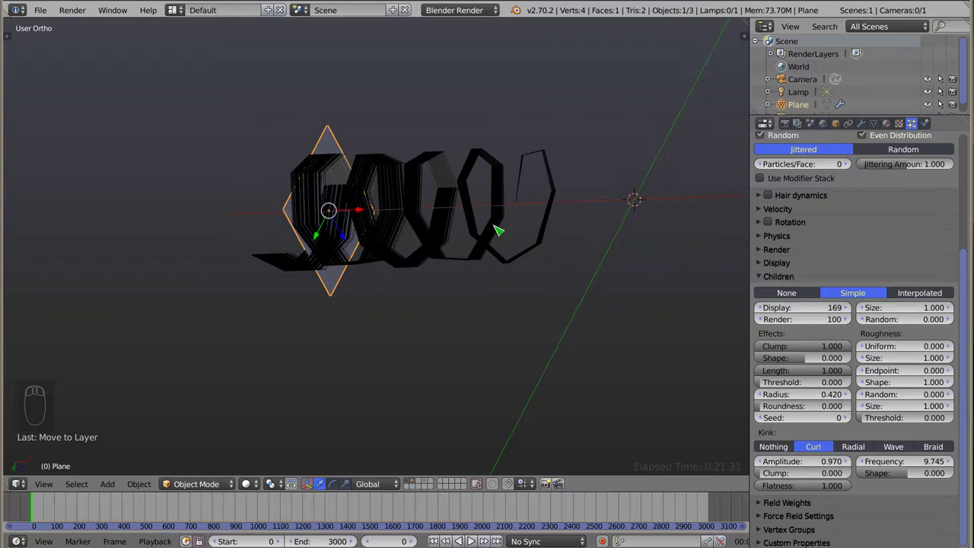
{"action": "left_click_drag", "start_coordinate": [417, 182], "coordinate": [448, 212]}
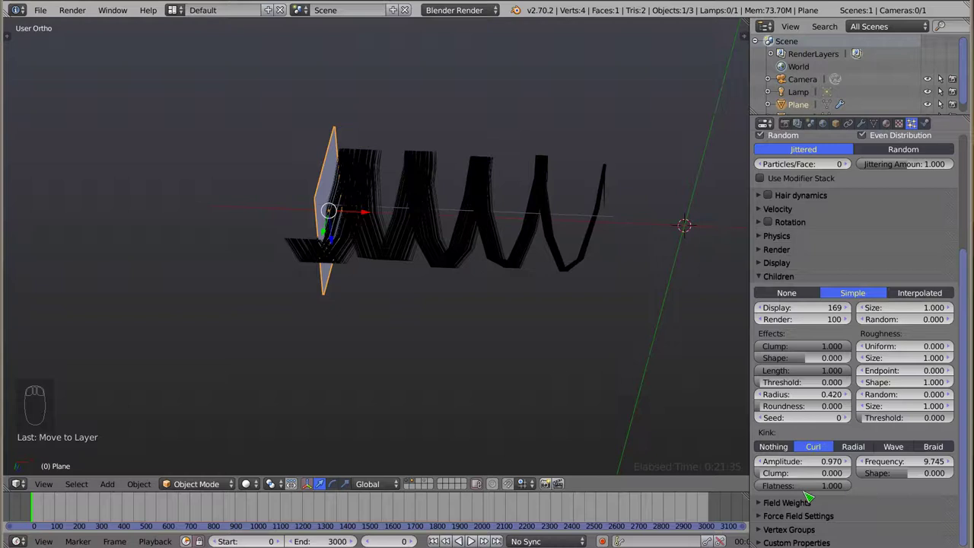
Step: Reset curl Flatness to 0 and raise child Roundness to 0.593, viewing the narrowing coil
{"action": "left_click", "coordinate": [797, 486]}
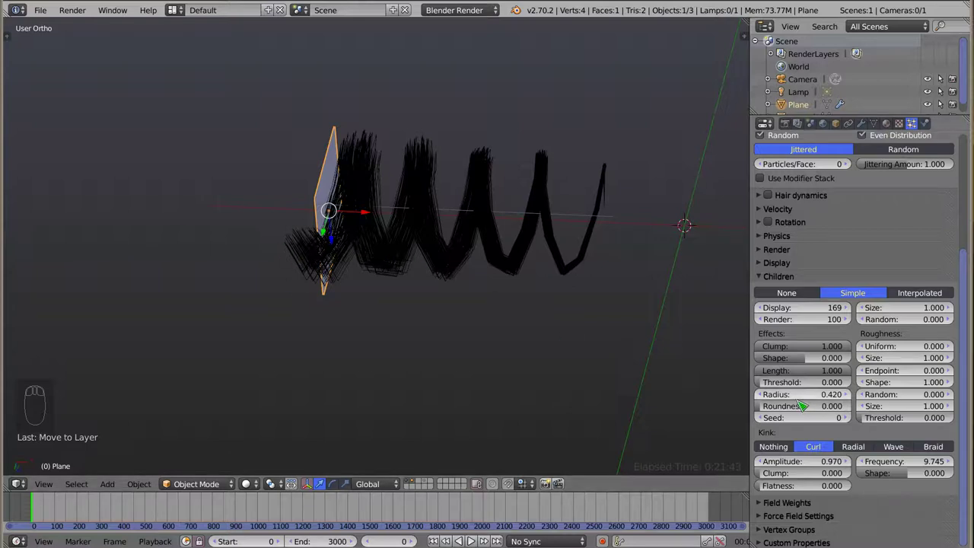
{"action": "left_click", "coordinate": [801, 413]}
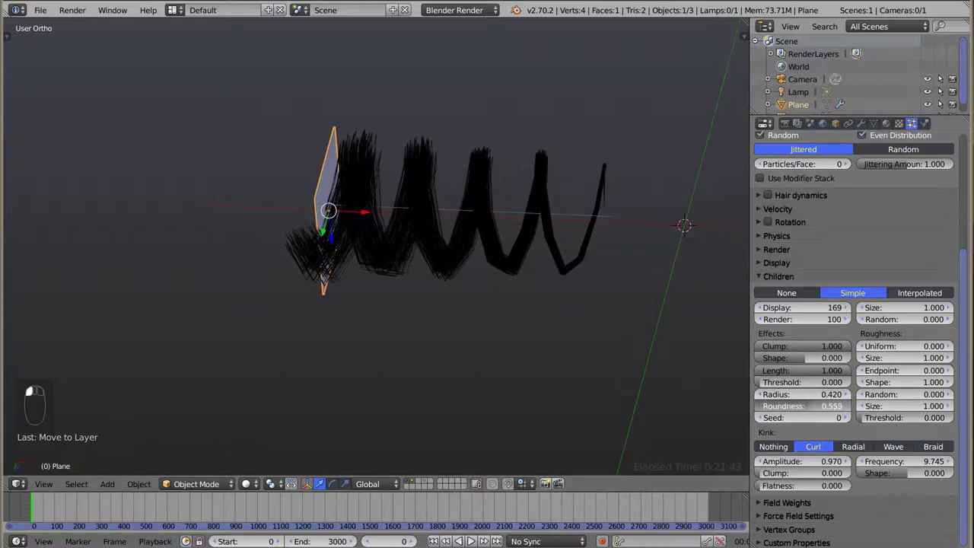
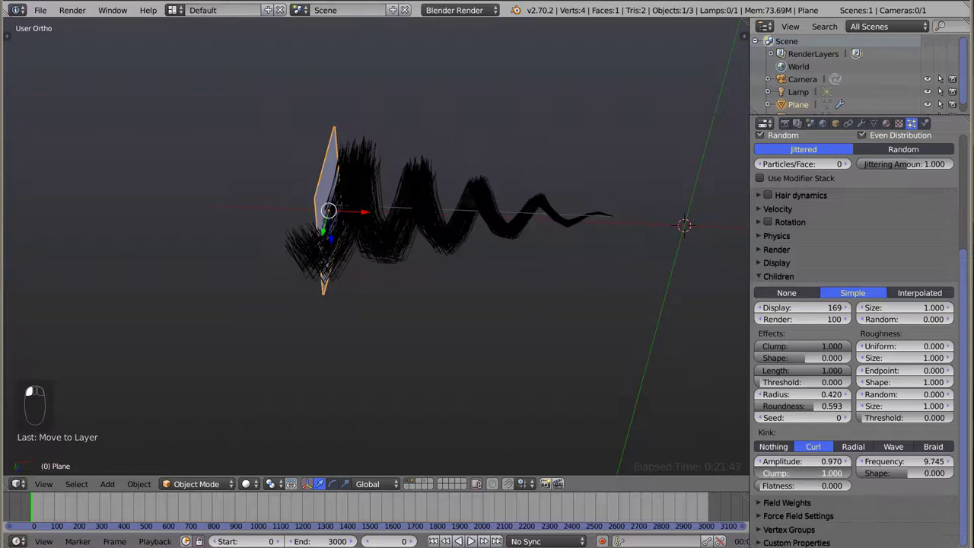
{"action": "left_click_drag", "start_coordinate": [414, 239], "coordinate": [369, 191]}
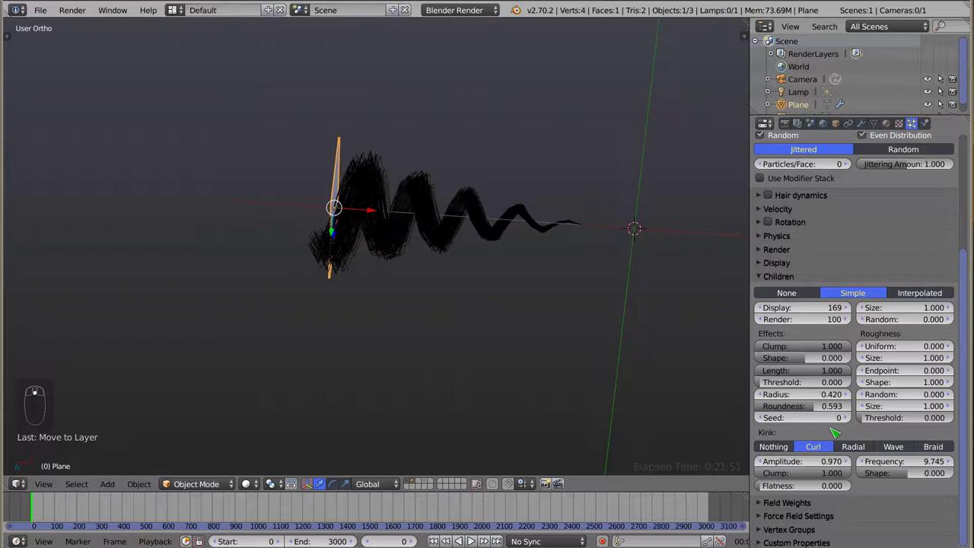
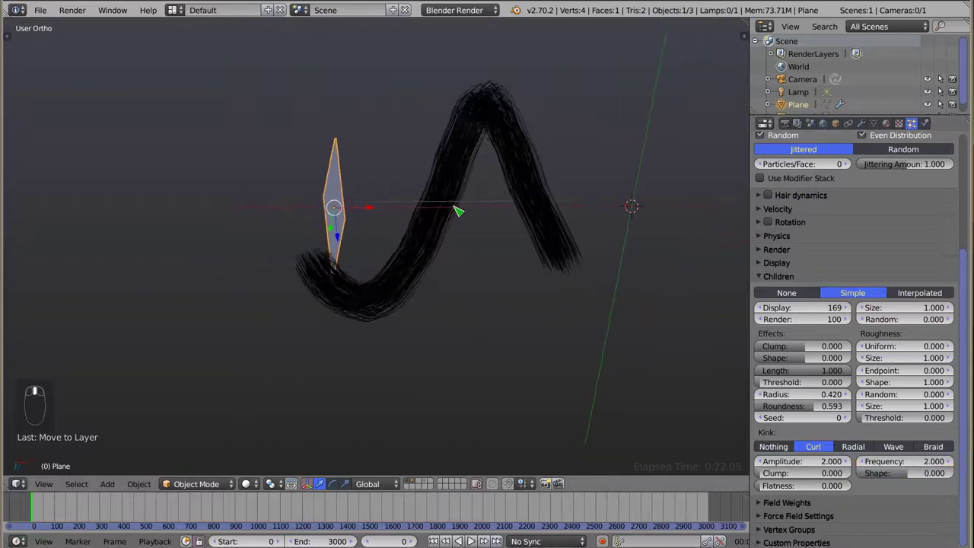
Step: Switch the child kink to Radial with radius 0.160, no clumping and shape 0.785
{"action": "left_click", "coordinate": [859, 445]}
{"action": "left_click_drag", "start_coordinate": [527, 228], "coordinate": [363, 175]}
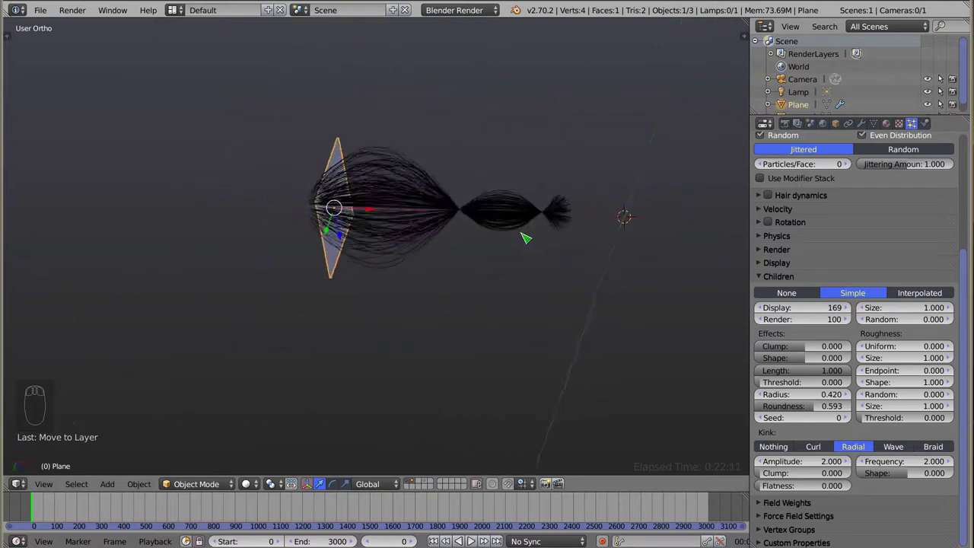
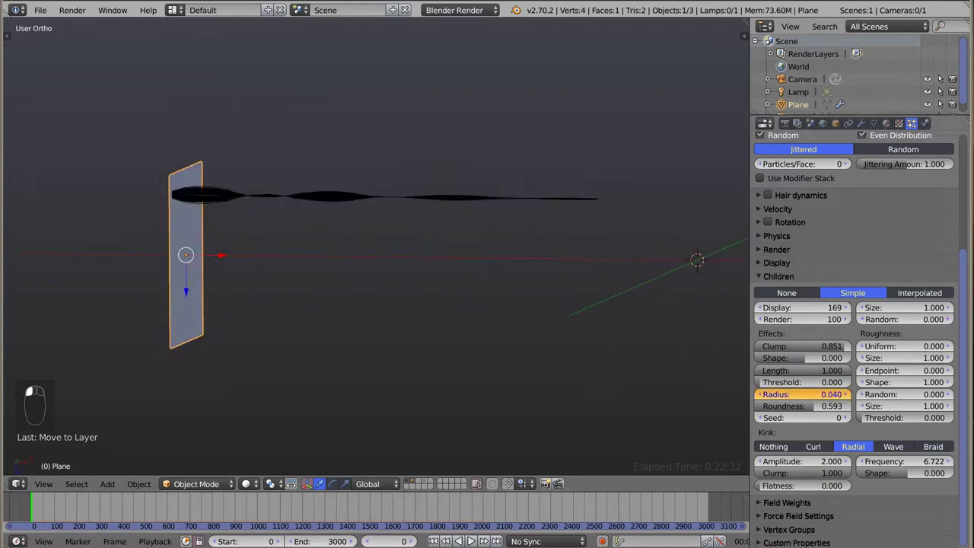
{"action": "left_click", "coordinate": [804, 492]}
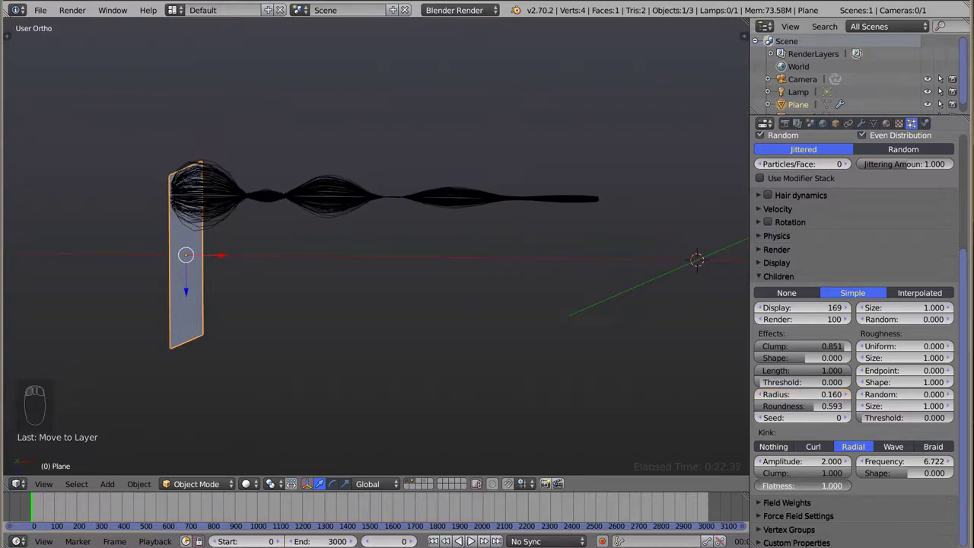
{"action": "left_click", "coordinate": [835, 482]}
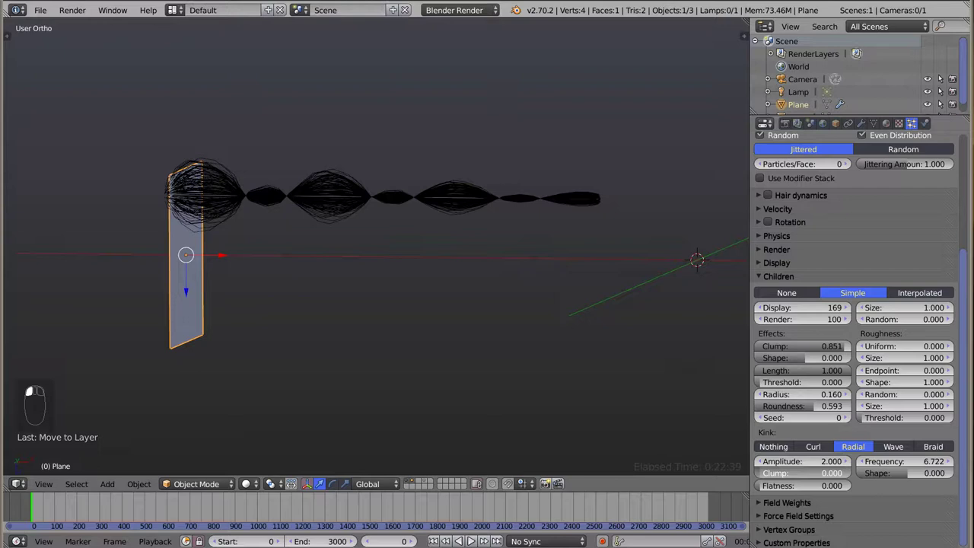
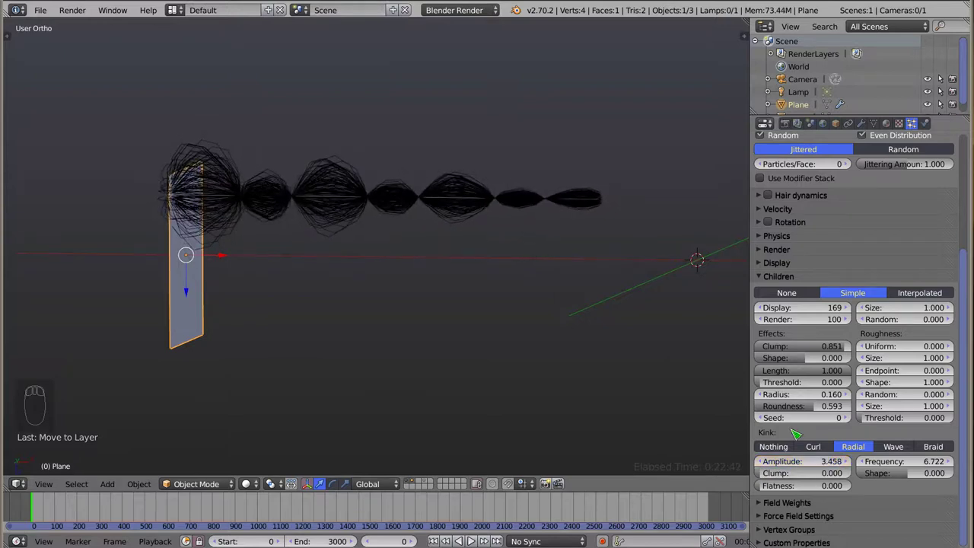
{"action": "left_click", "coordinate": [916, 477]}
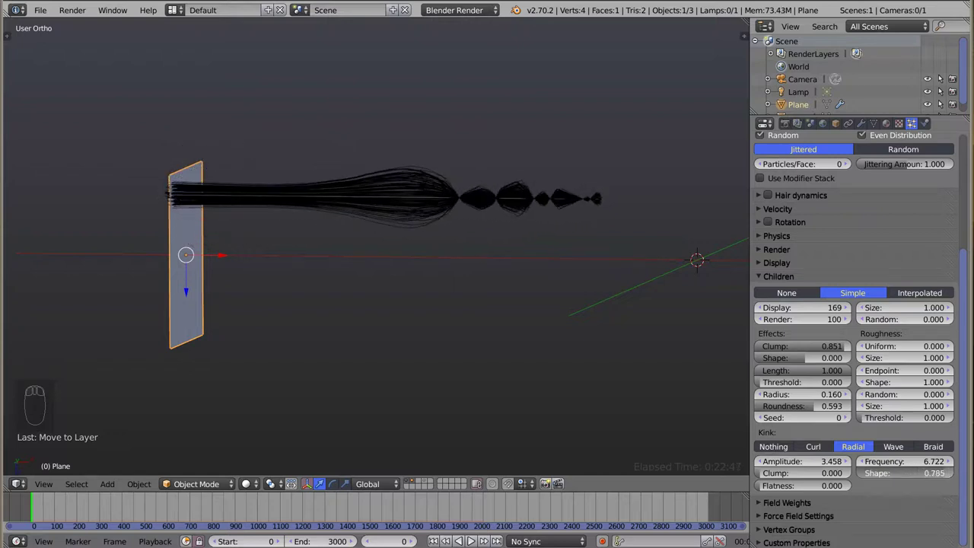
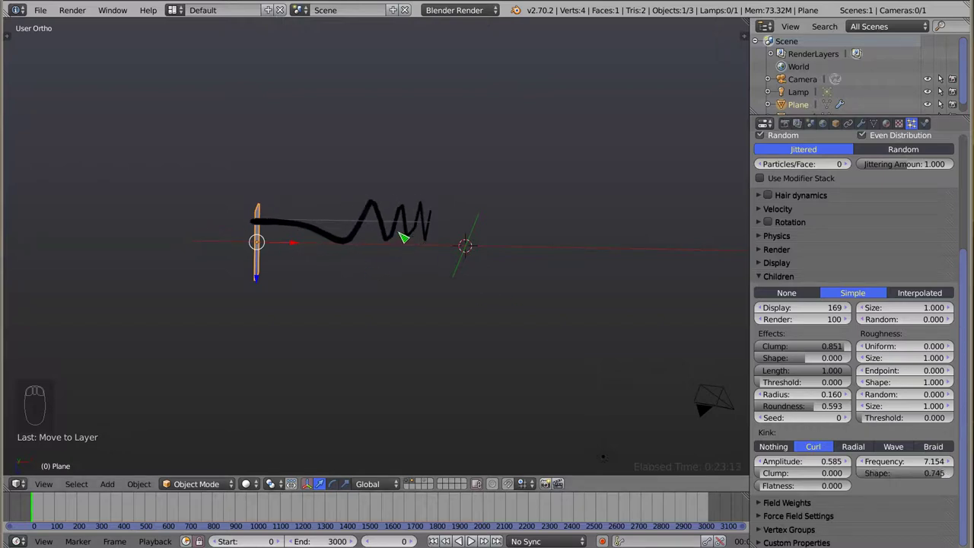
Step: Adjust the curl kink's Shape value while viewing the strands from the side
{"action": "left_click_drag", "start_coordinate": [367, 215], "coordinate": [347, 223]}
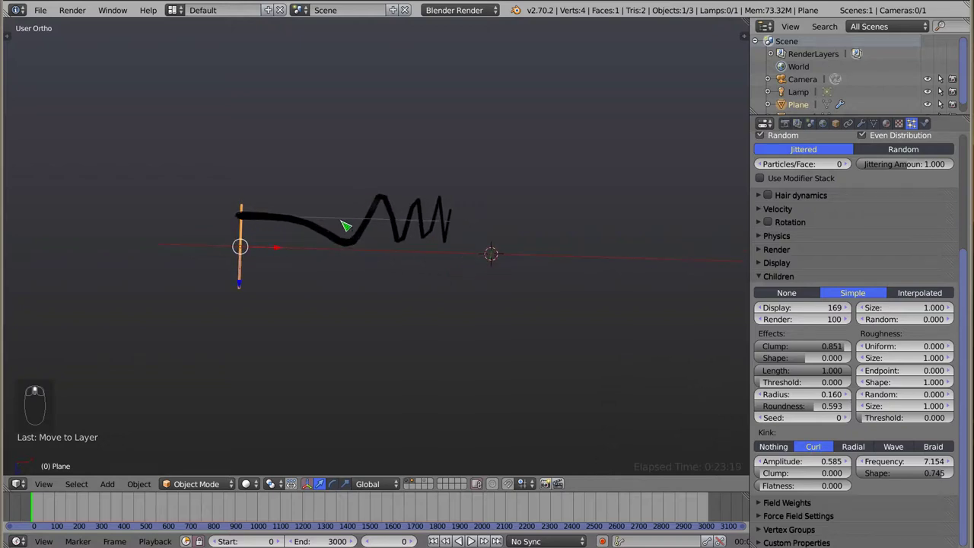
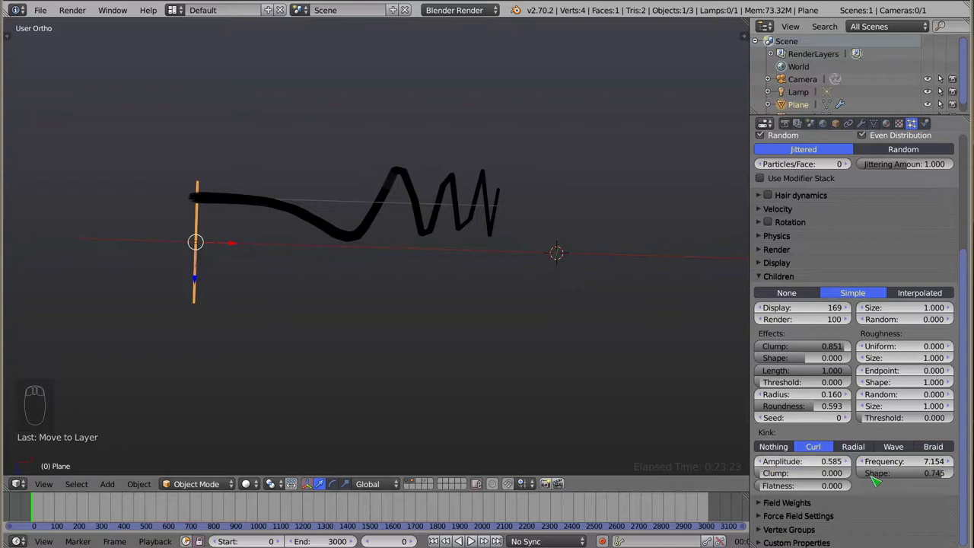
{"action": "left_click", "coordinate": [936, 476]}
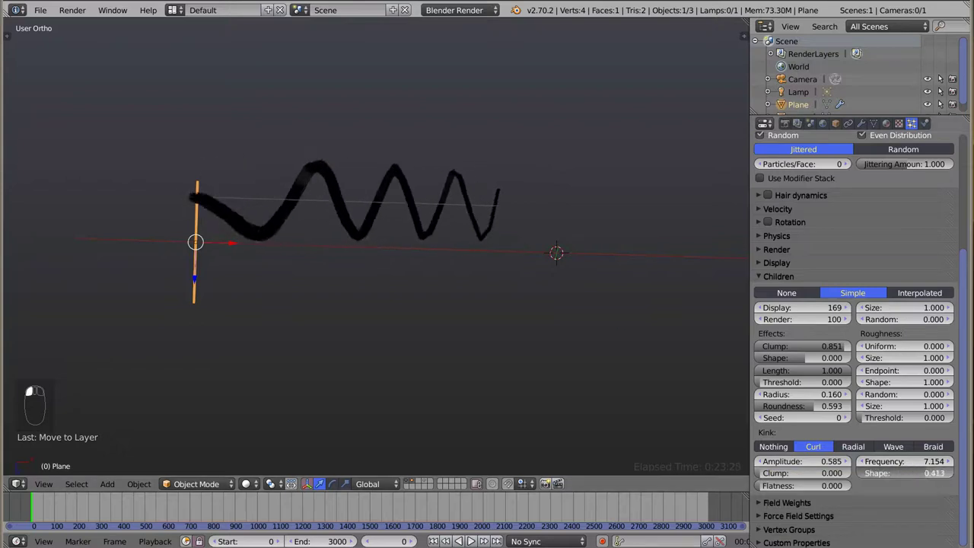
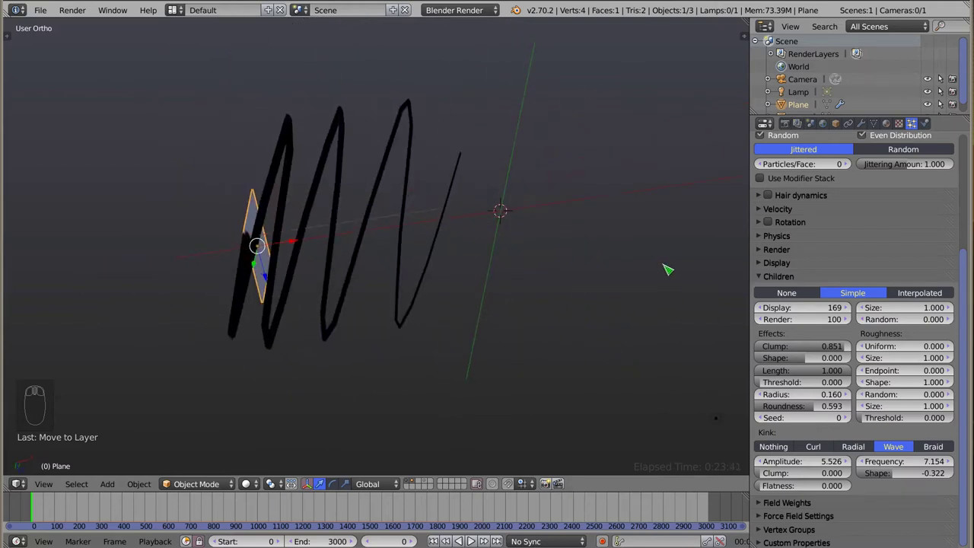
Step: Turn the Wave kink's Clump up to 1.000 so the strands swing together
{"action": "left_click", "coordinate": [787, 484]}
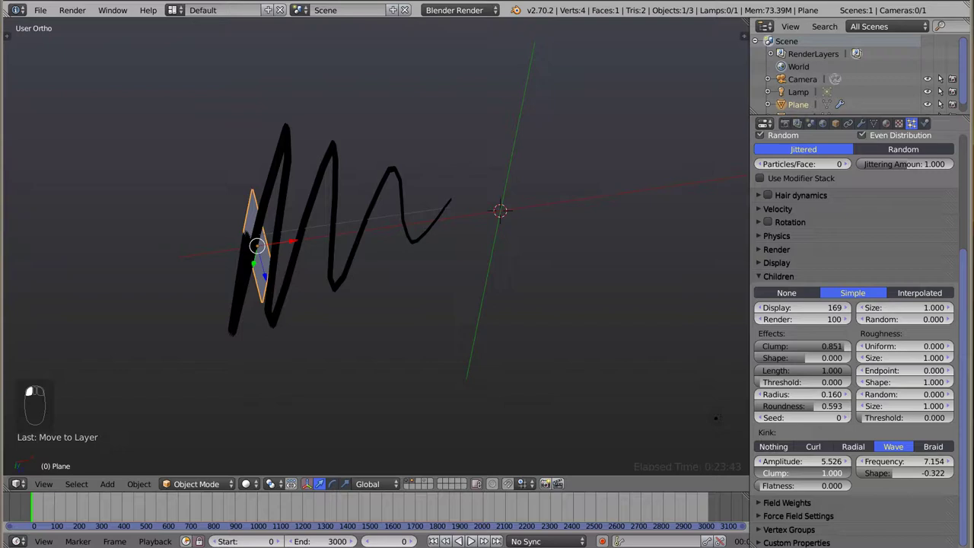
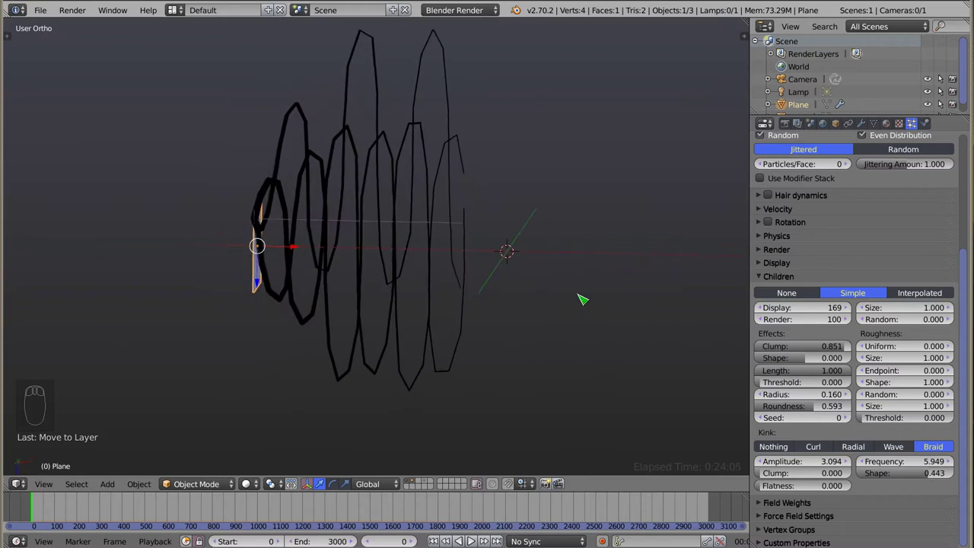
Step: Set the Braid kink's clump to full and inspect the interlaced braided loops
{"action": "left_click_drag", "start_coordinate": [406, 254], "coordinate": [417, 109]}
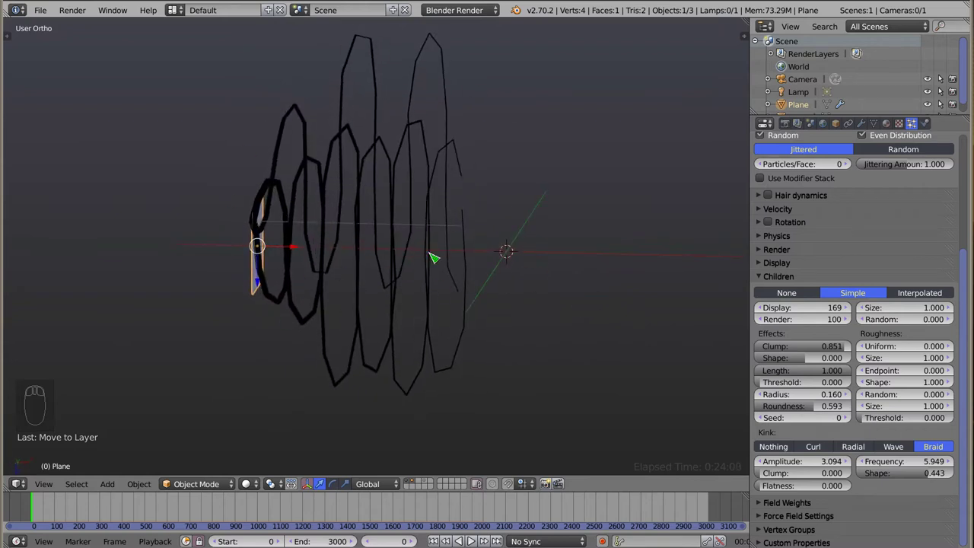
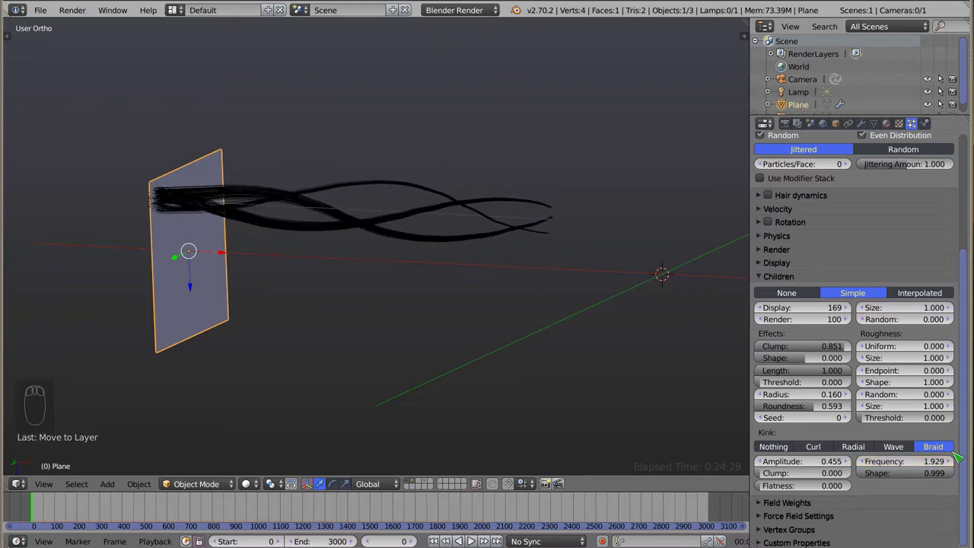
{"action": "left_click_drag", "start_coordinate": [316, 226], "coordinate": [249, 225]}
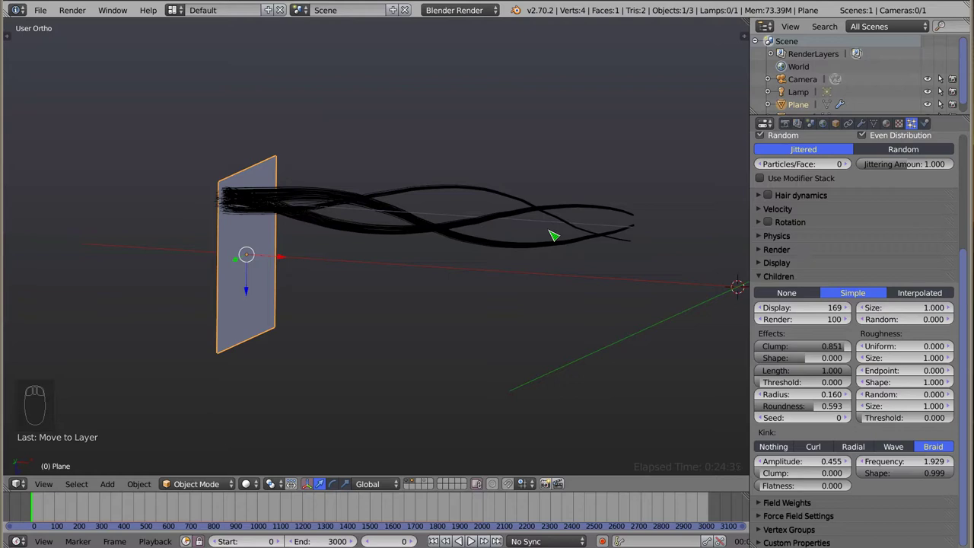
{"action": "left_click_drag", "start_coordinate": [509, 269], "coordinate": [918, 431]}
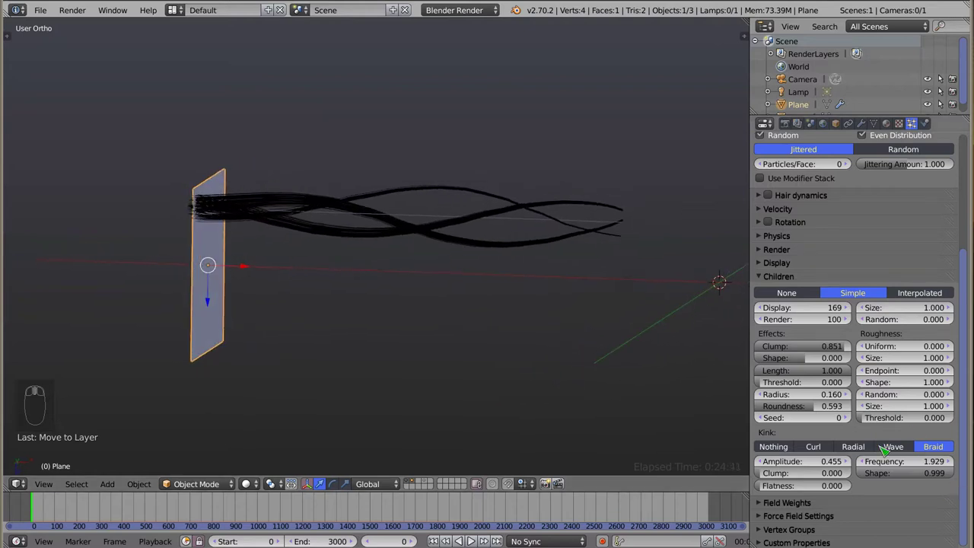
{"action": "left_click", "coordinate": [799, 478]}
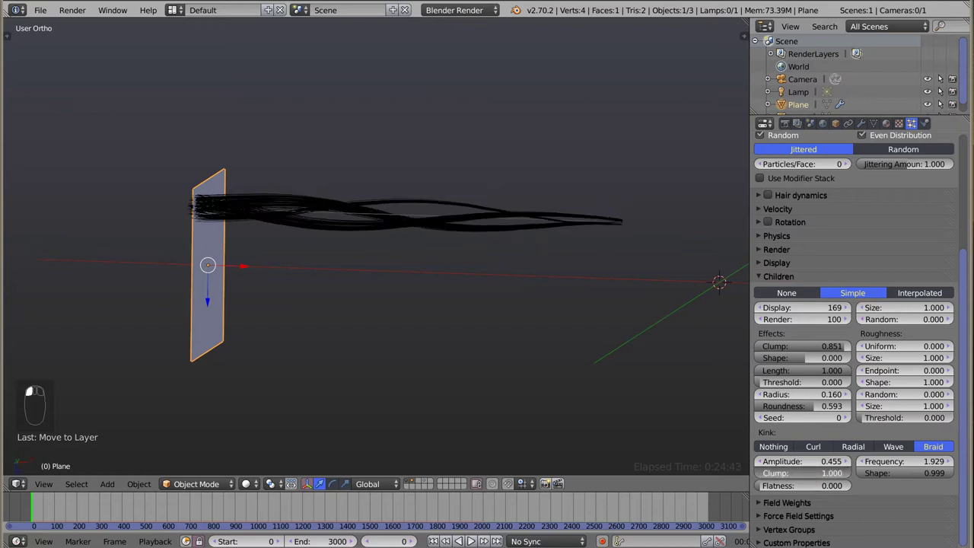
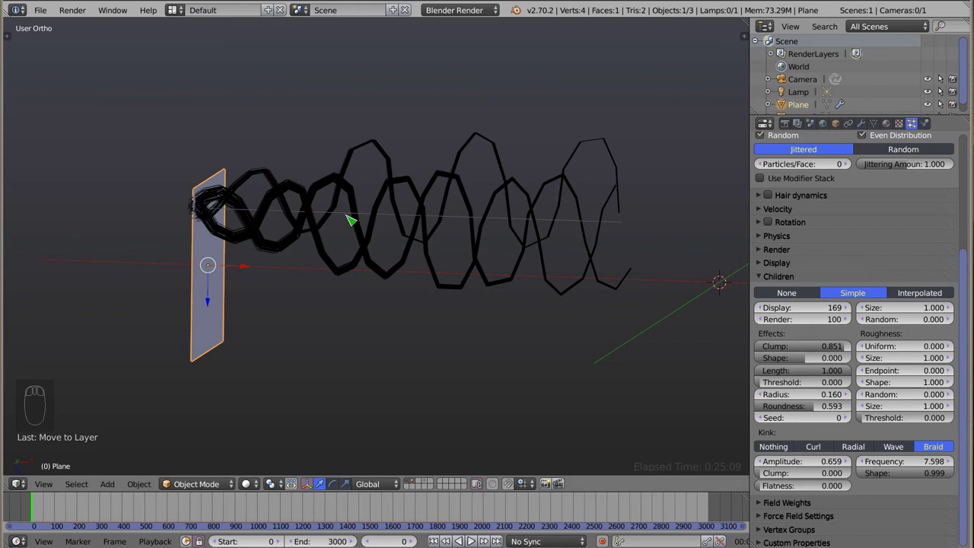
{"action": "left_click_drag", "start_coordinate": [388, 268], "coordinate": [856, 286]}
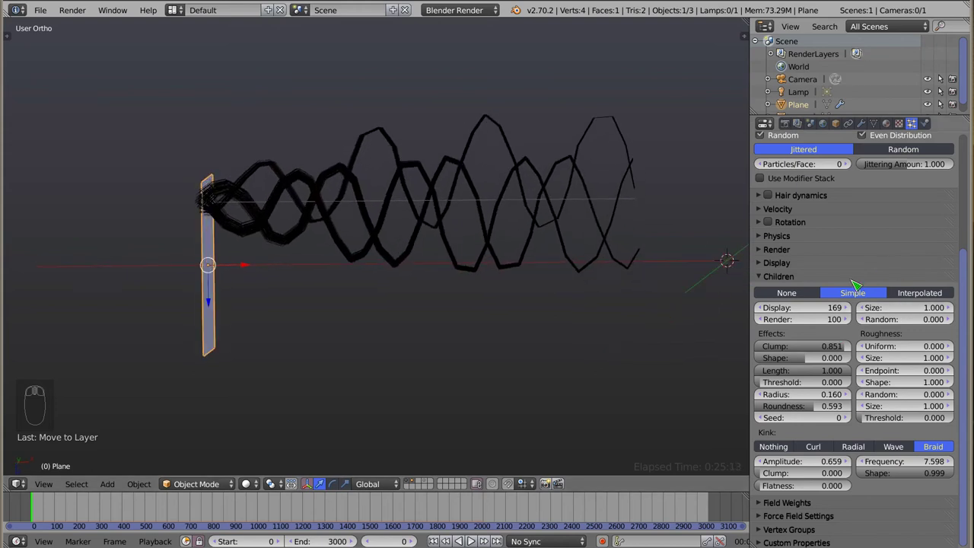